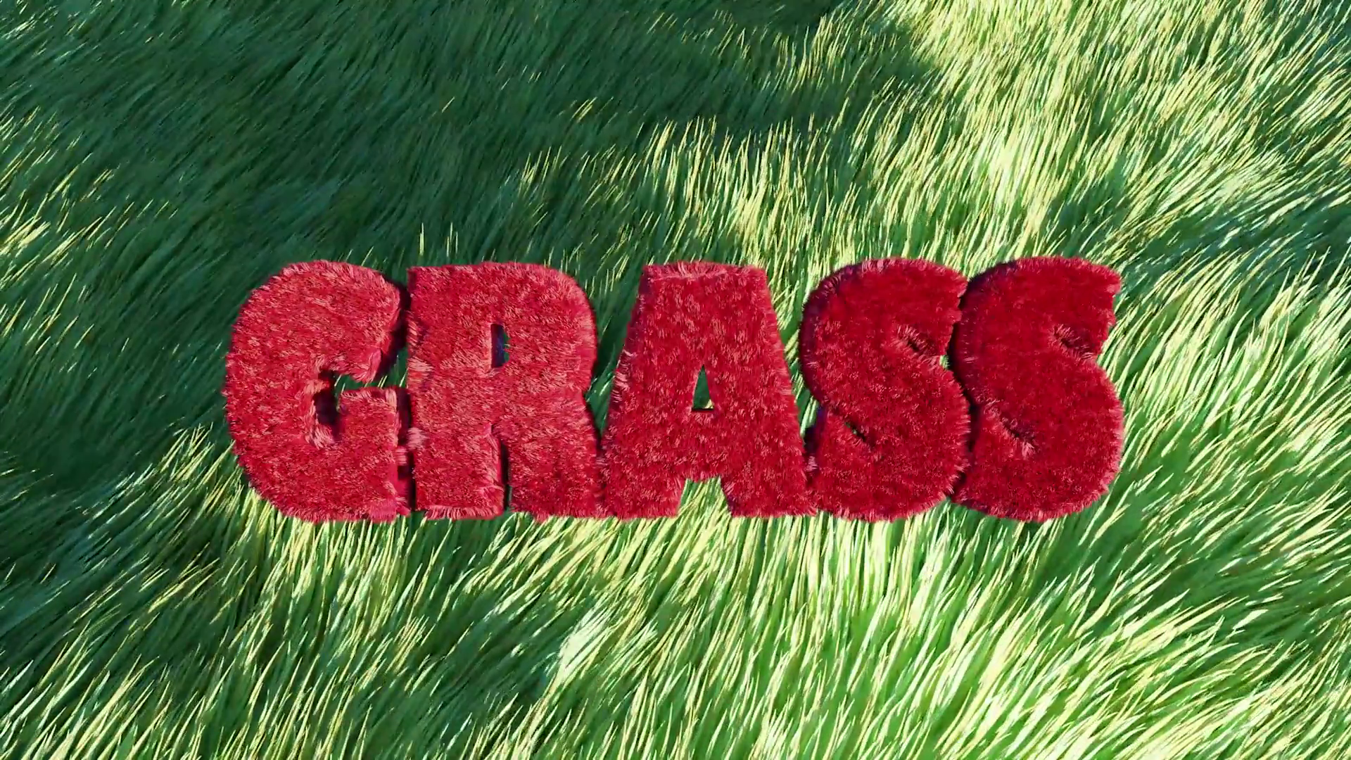
- Delete the default cube, add a NURBS path, raise it along Z and show its curve data properties
left_click(681, 371)
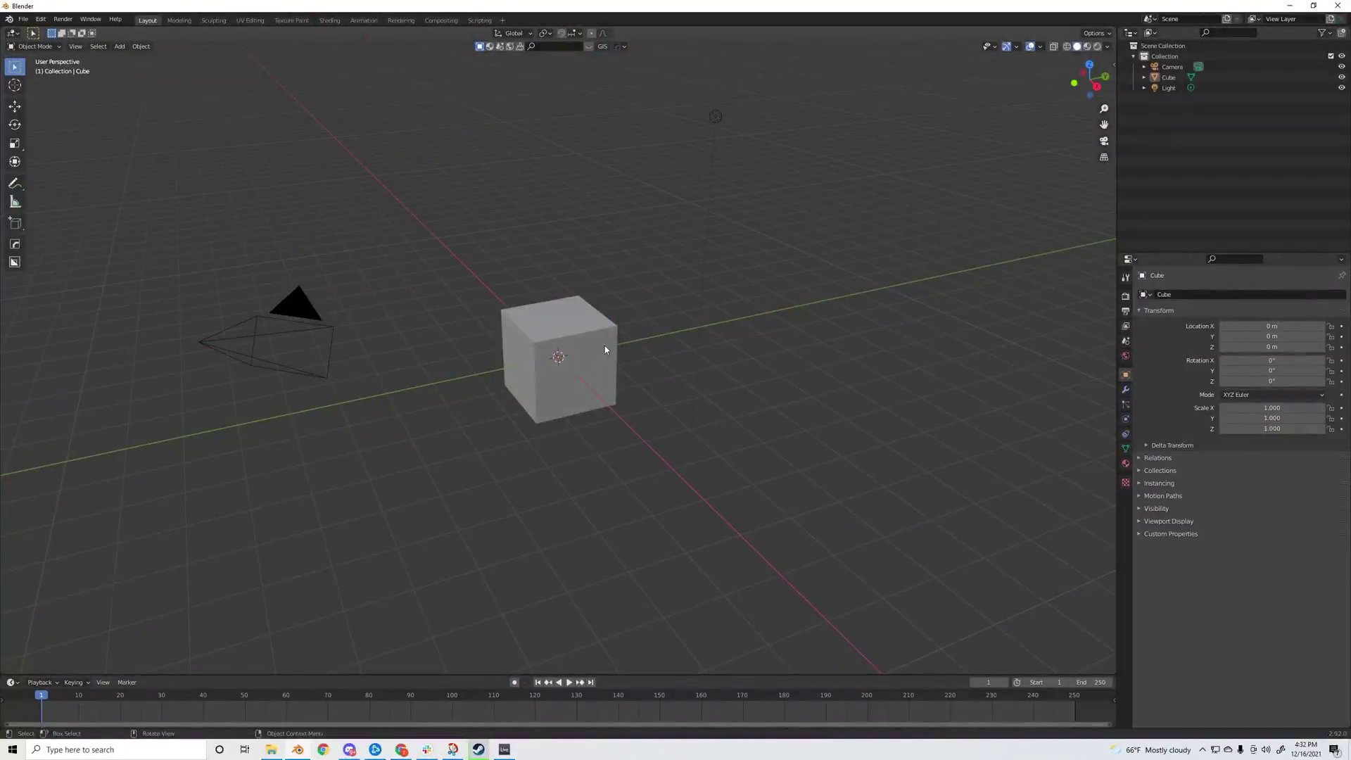
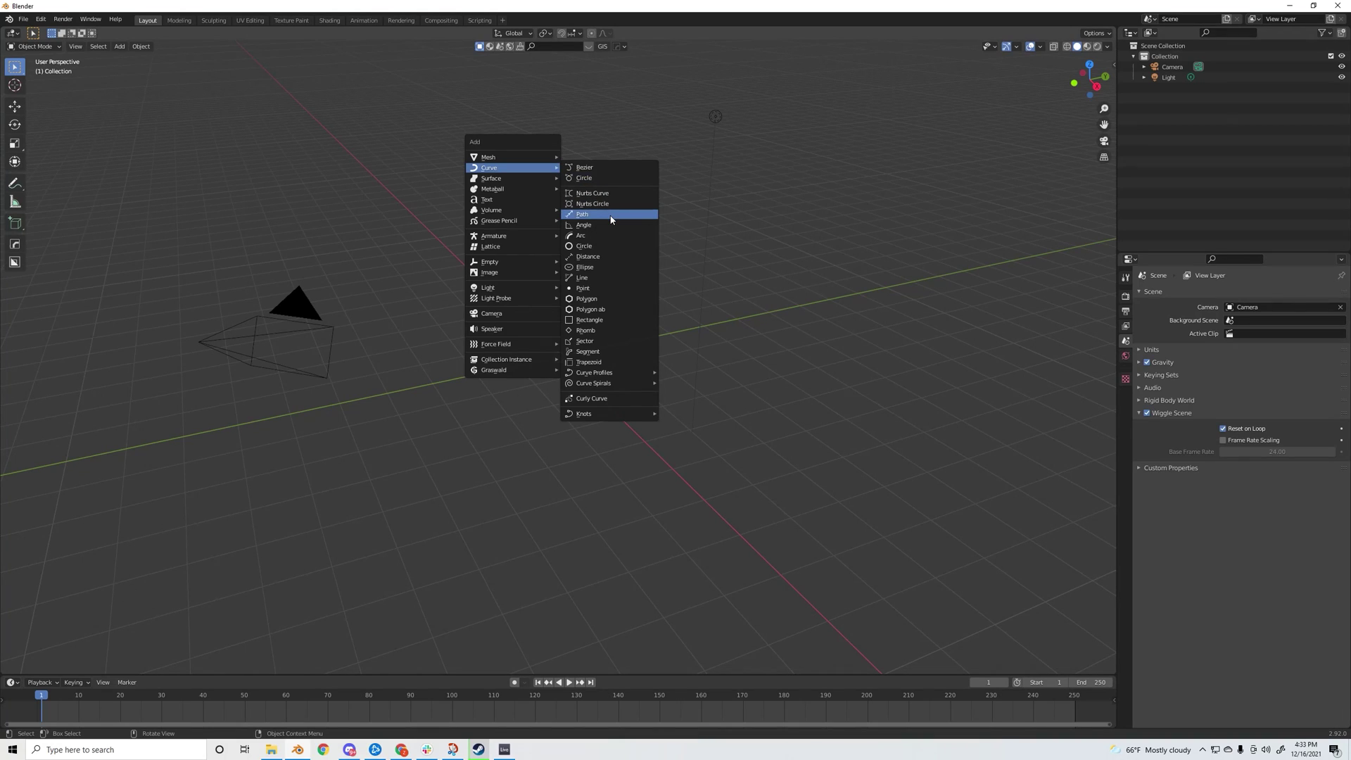
key("g")
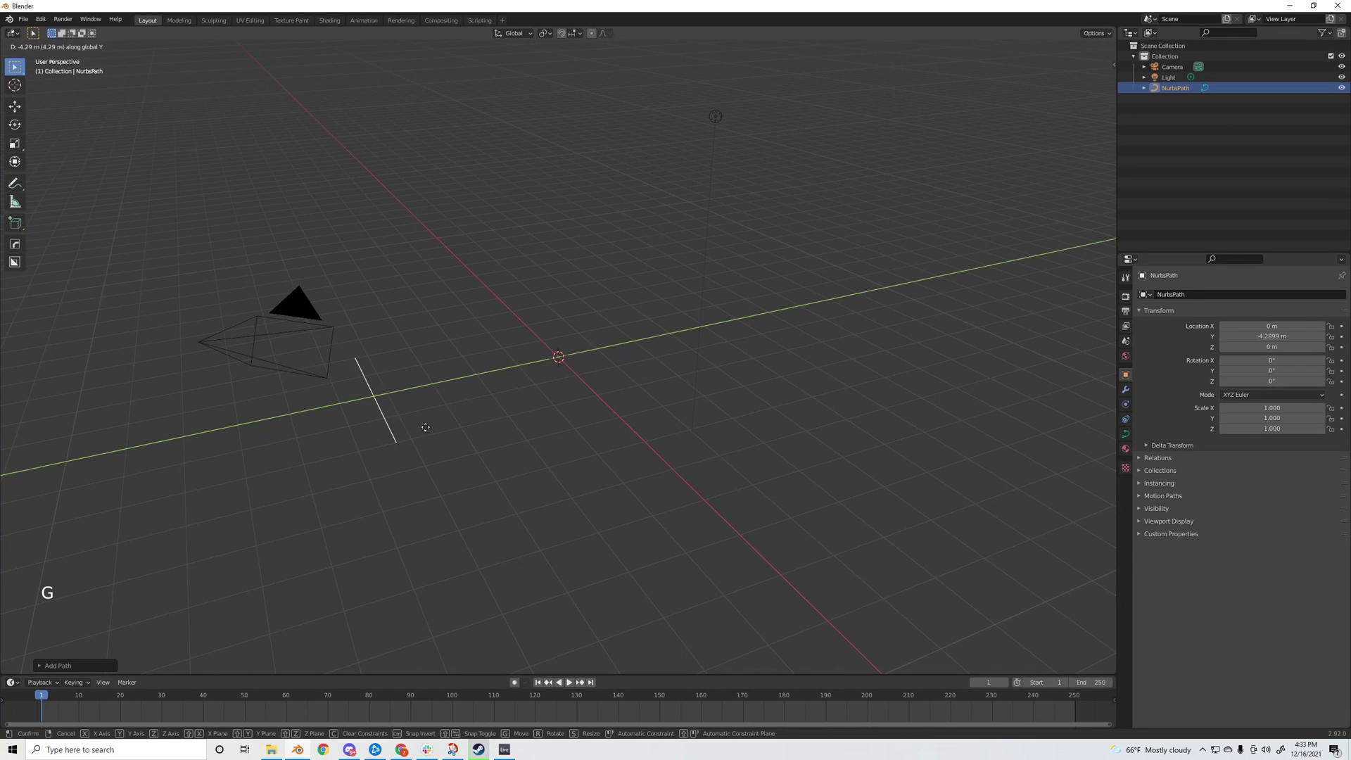
key("g")
middle_click(503, 379)
scroll("up", 3)
middle_click(788, 388)
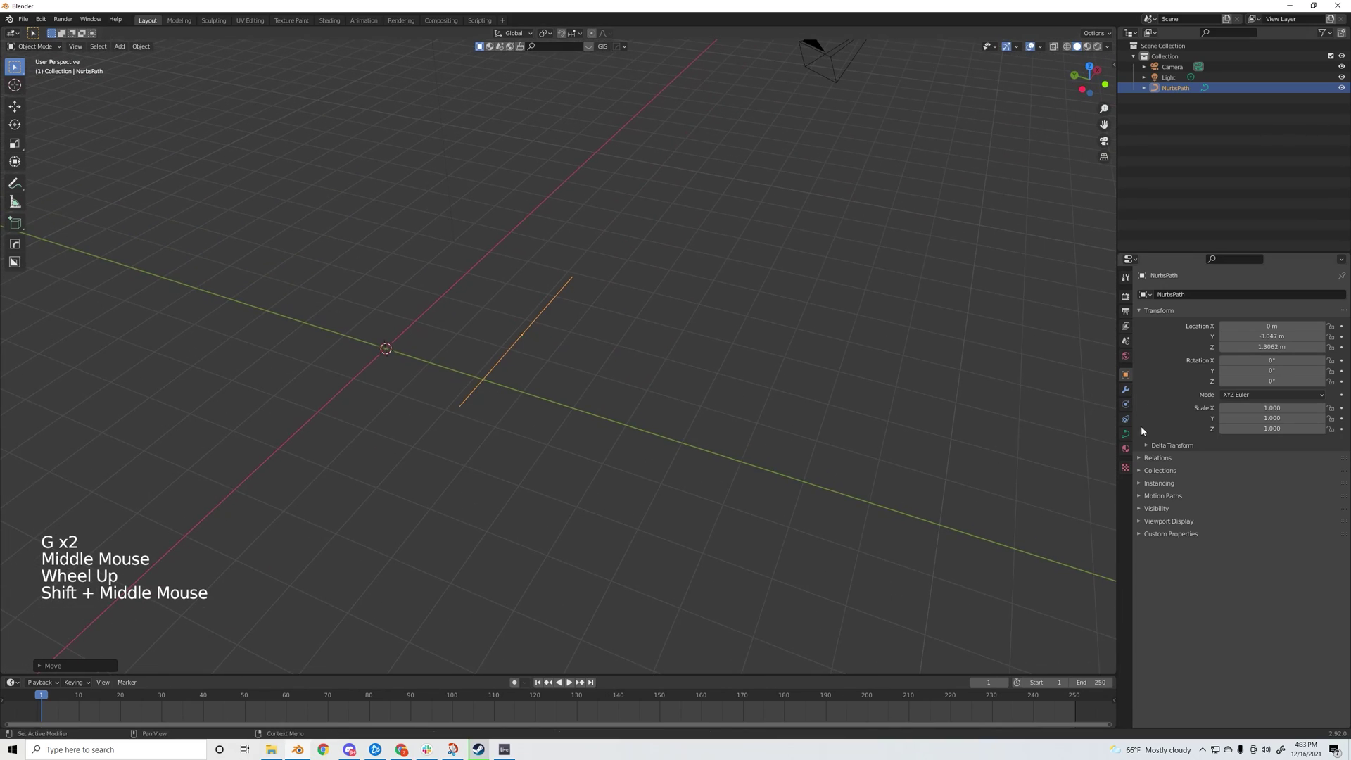
left_click(1125, 438)
middle_click(475, 384)
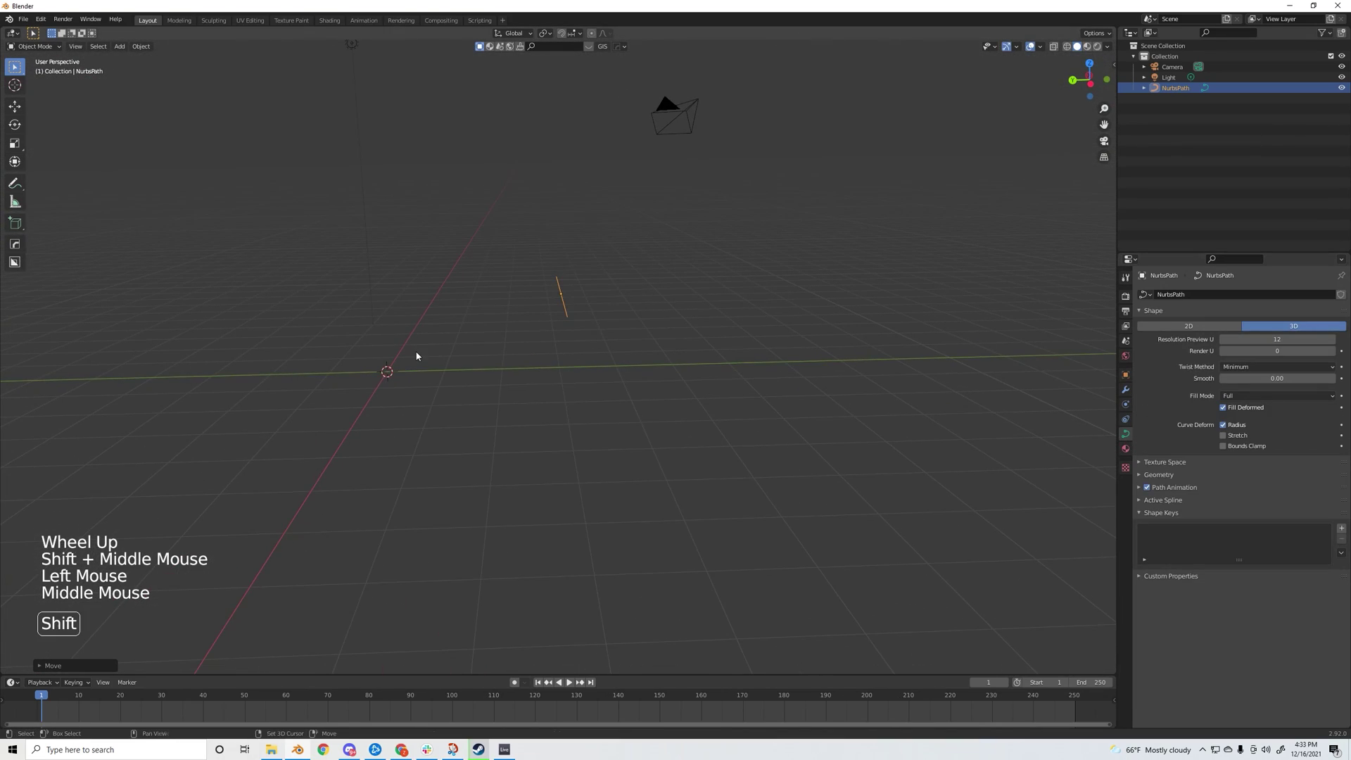
- Add a Bezier circle and scale it down to a small profile
key("shift+a")
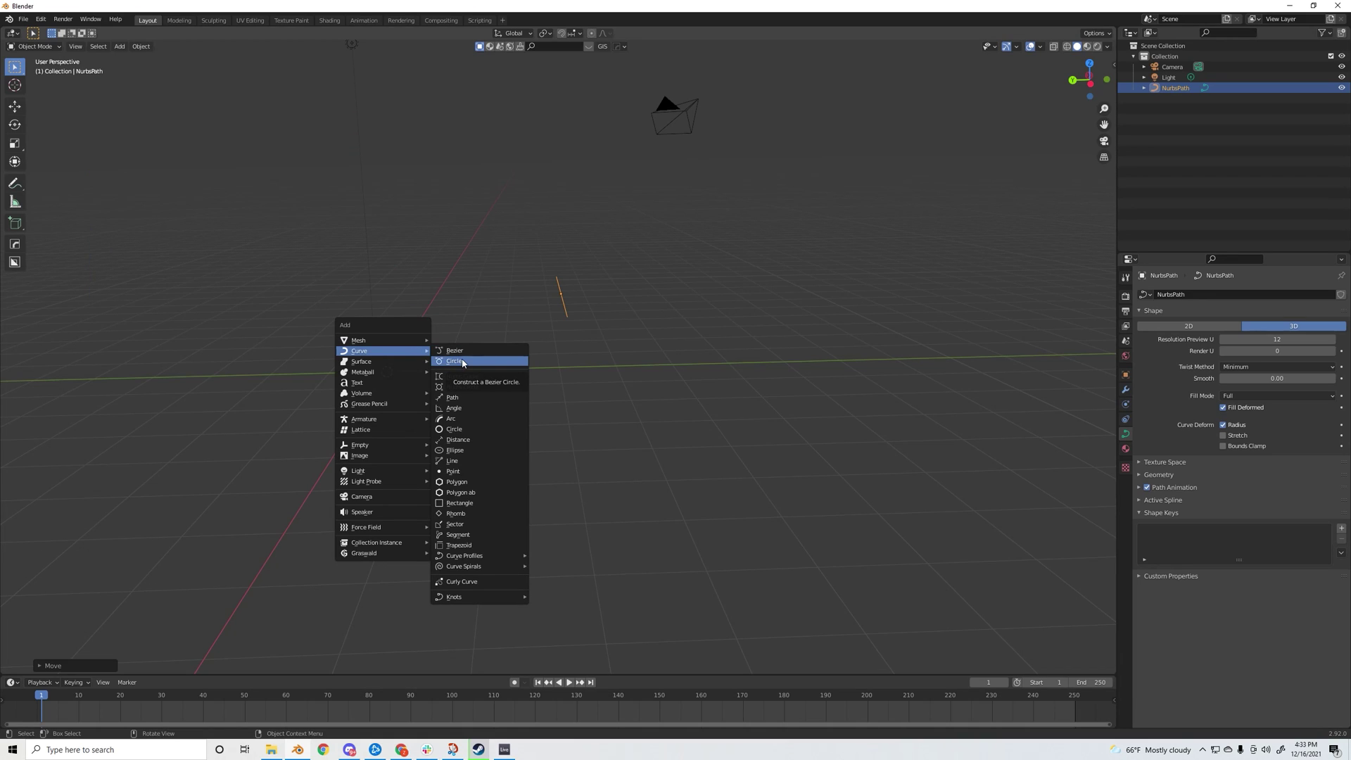
key("s")
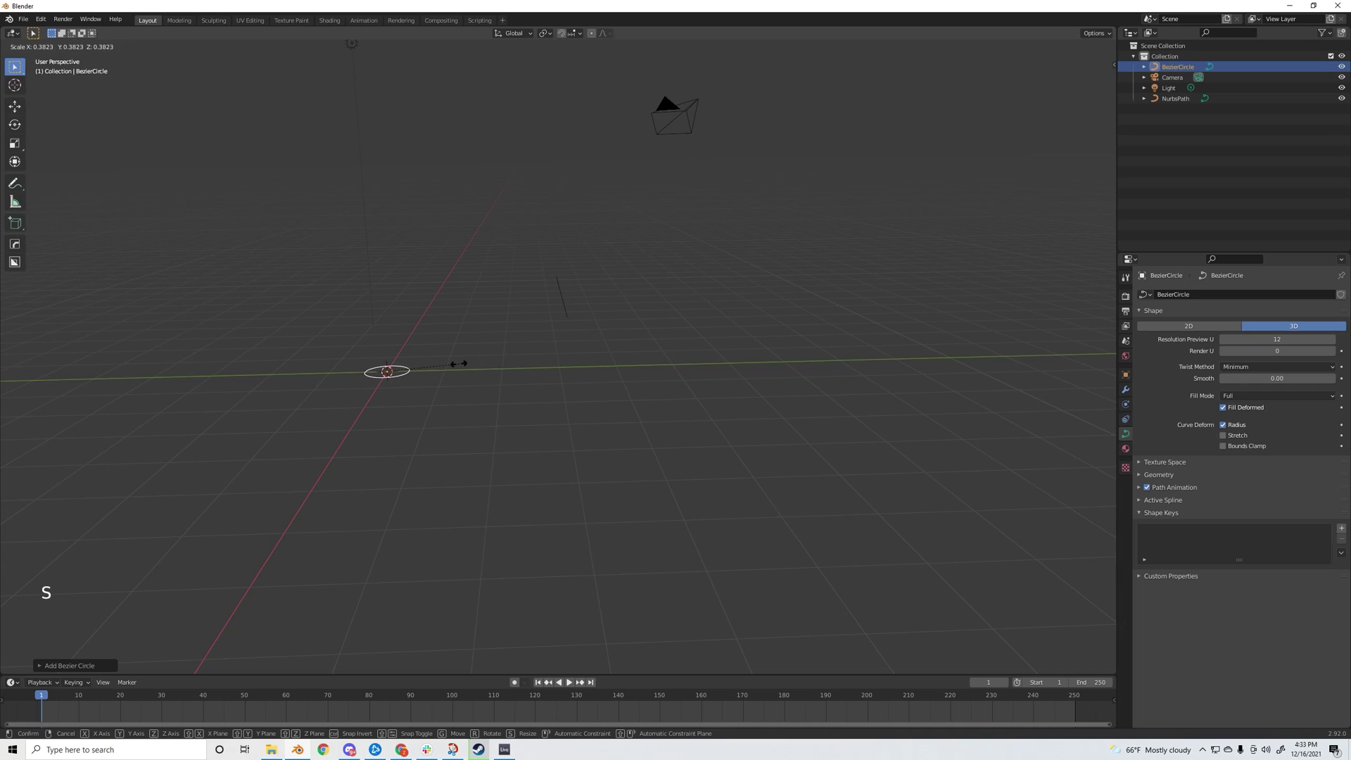
key("g")
key("s")
- Set the path's Geometry bevel to Object and pick BezierCircle as the profile
left_click(566, 308)
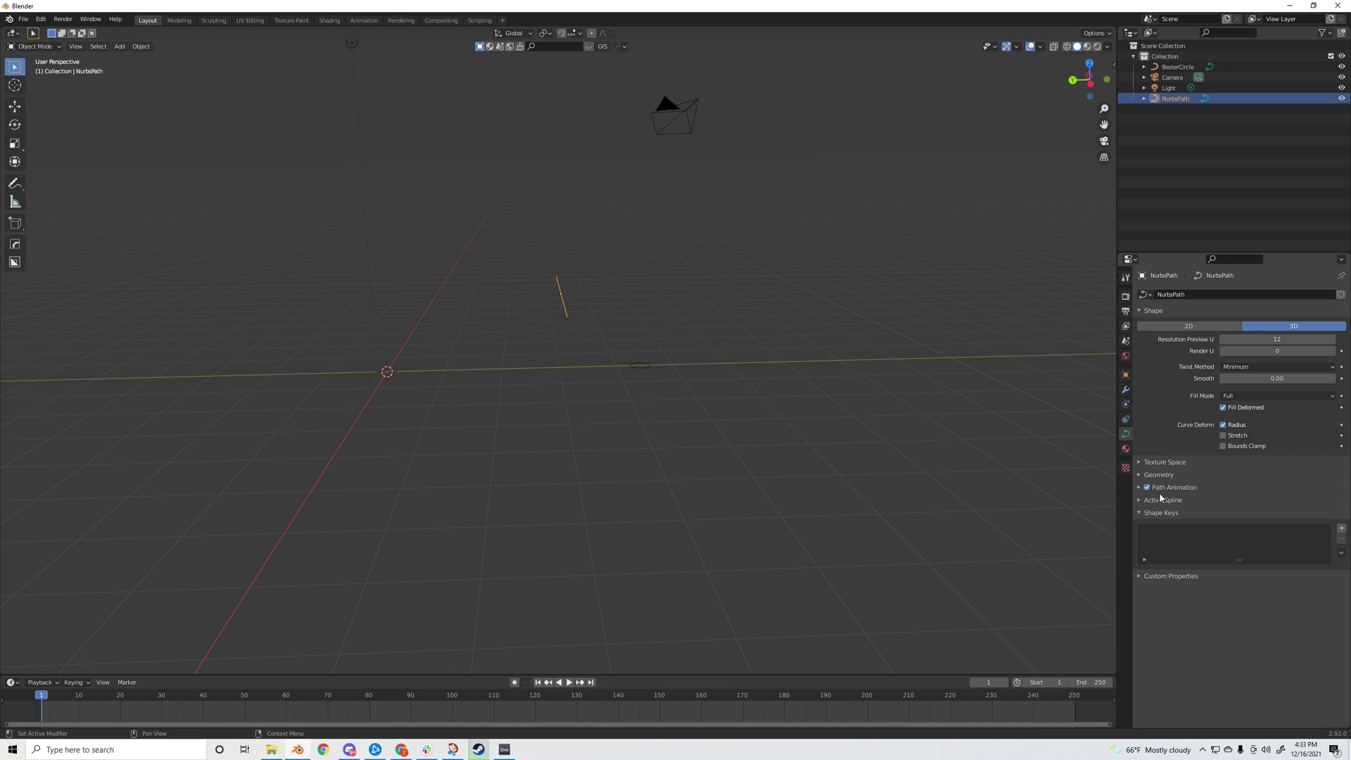
left_click(1148, 479)
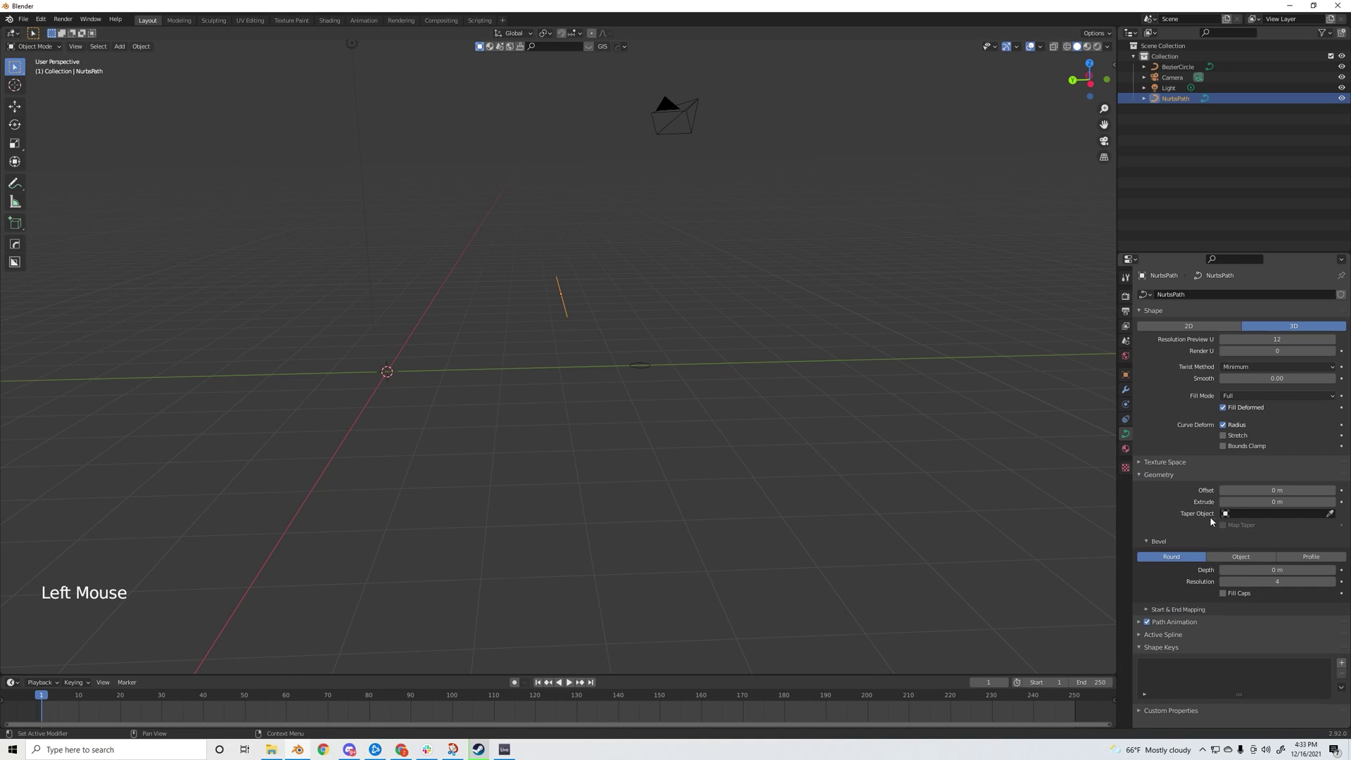
left_click(1258, 554)
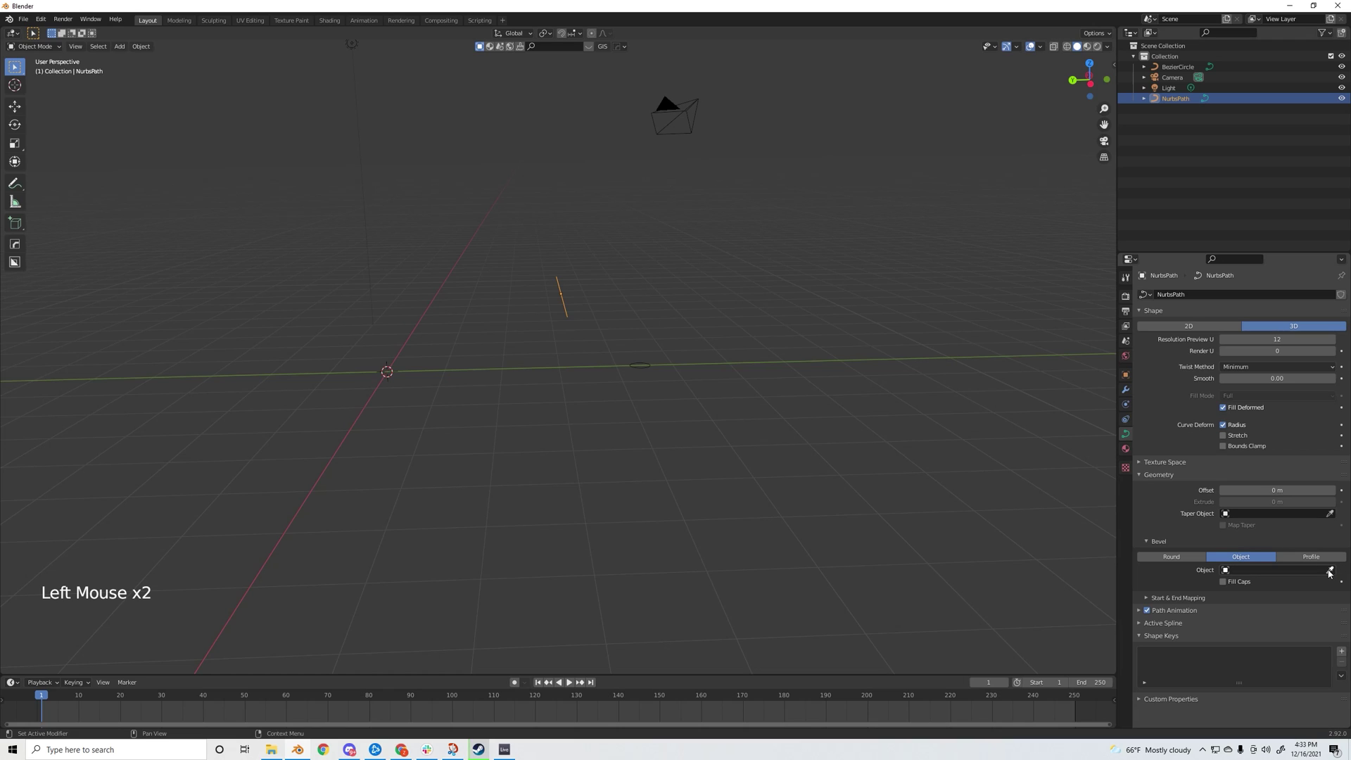
left_click(1331, 573)
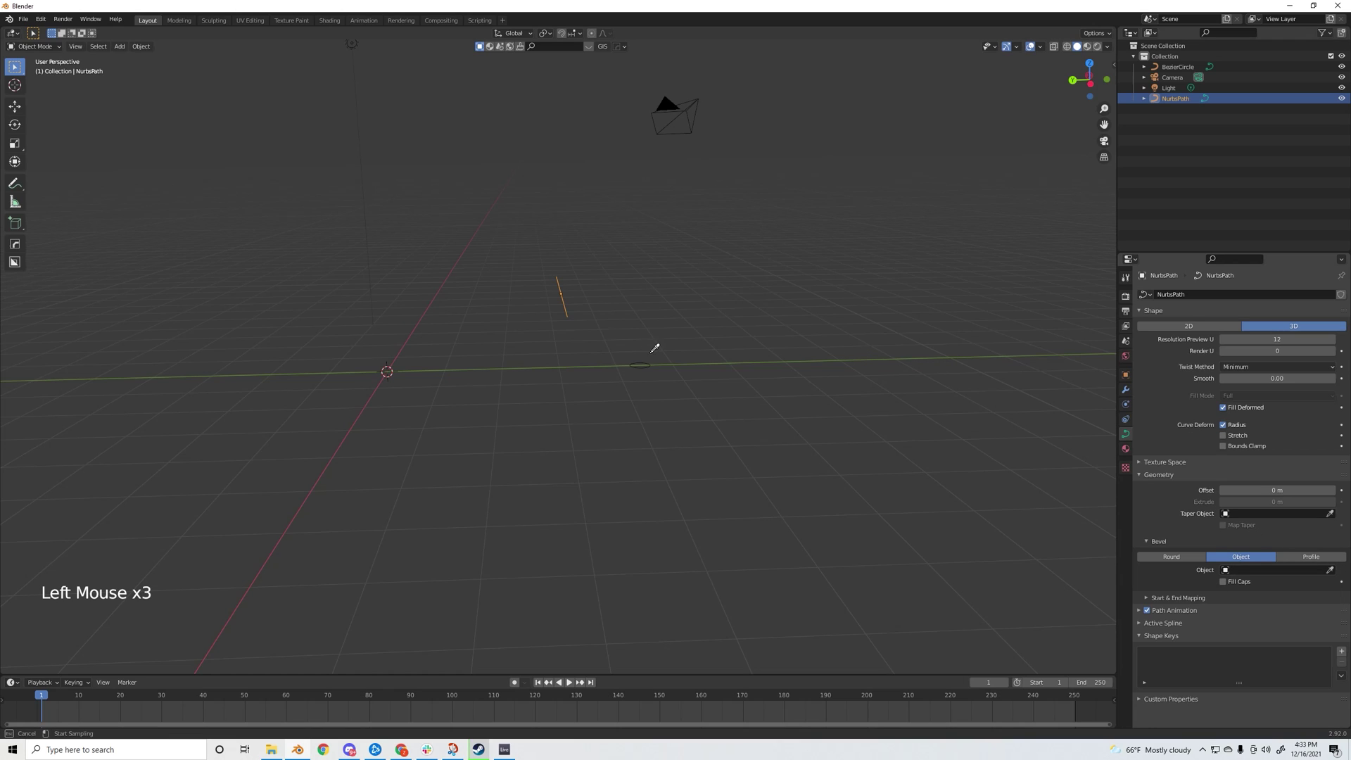
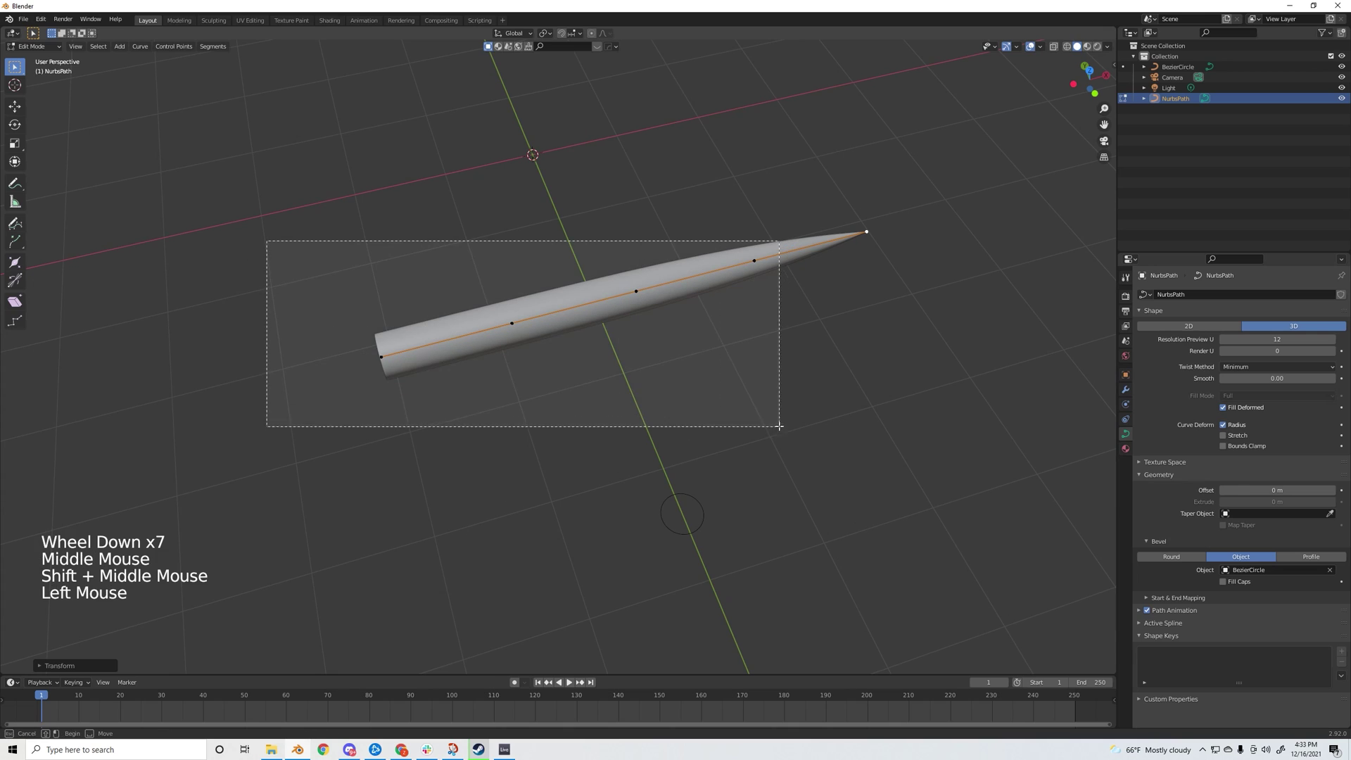
- Taper the tube's tip with Alt+S and bend its control points into a wavy grass blade
key("alt+s")
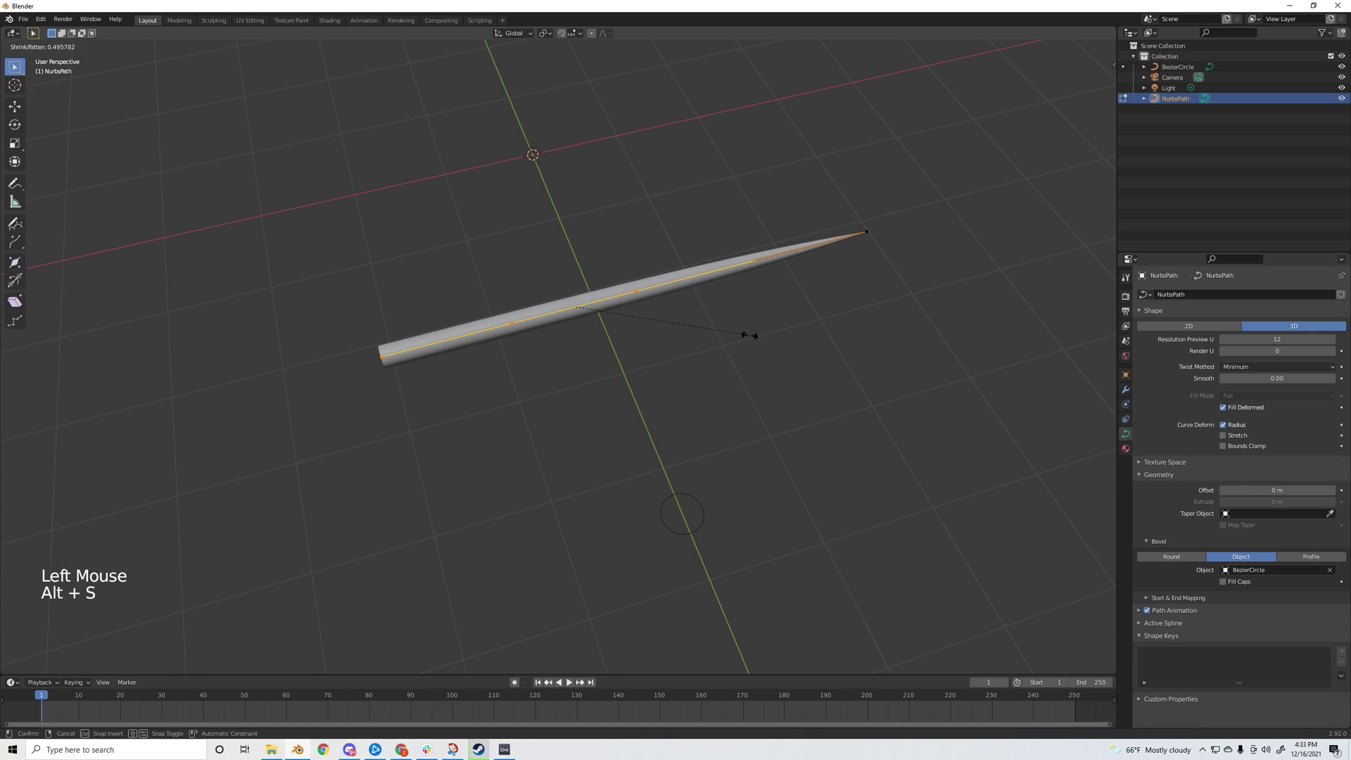
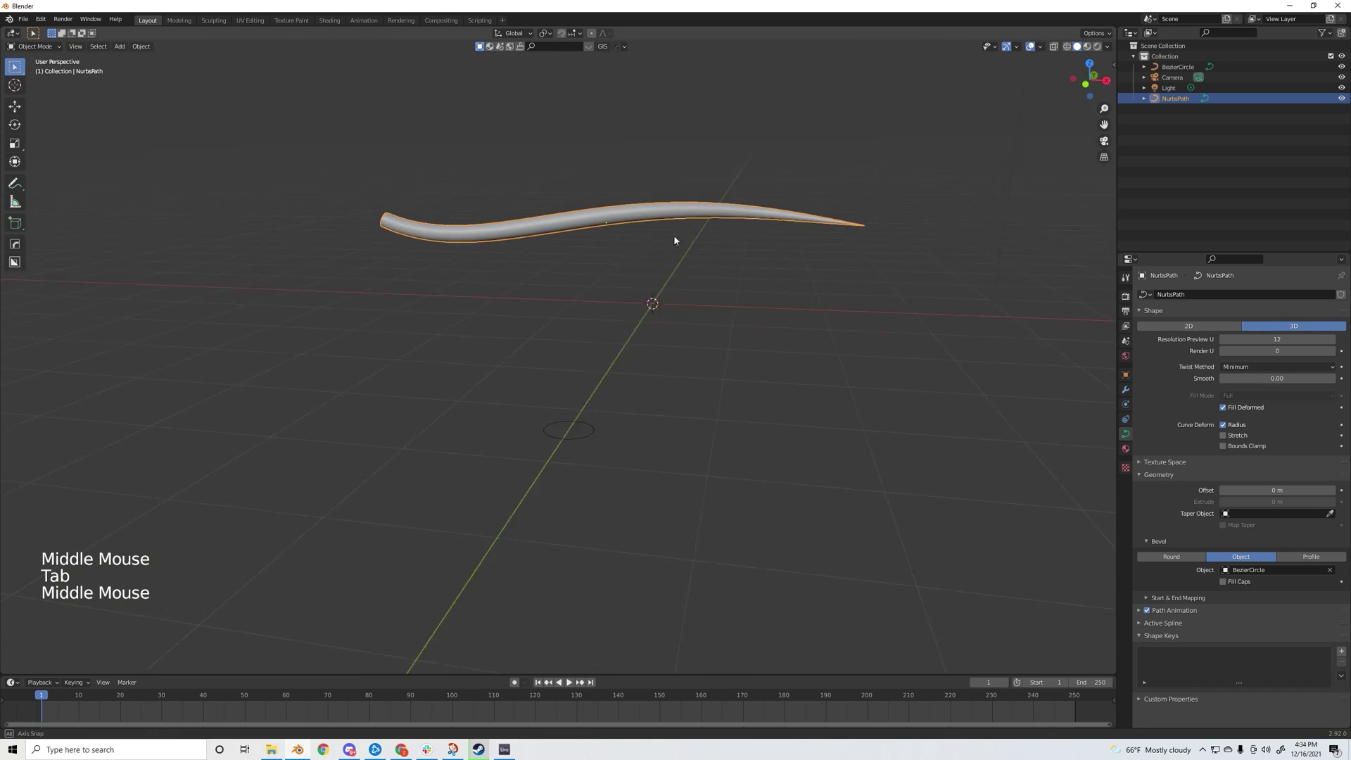
middle_click(597, 278)
middle_click(433, 258)
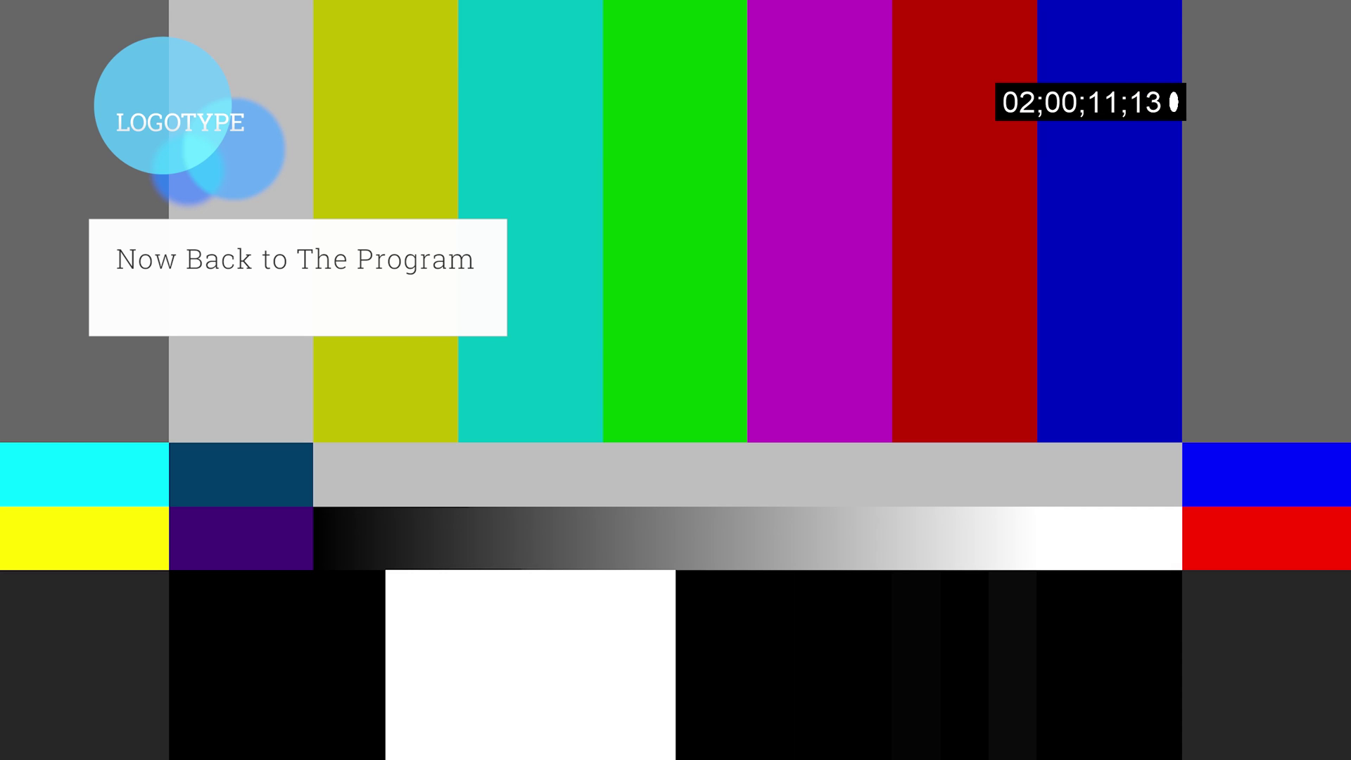
middle_click(570, 312)
key("shift+a")
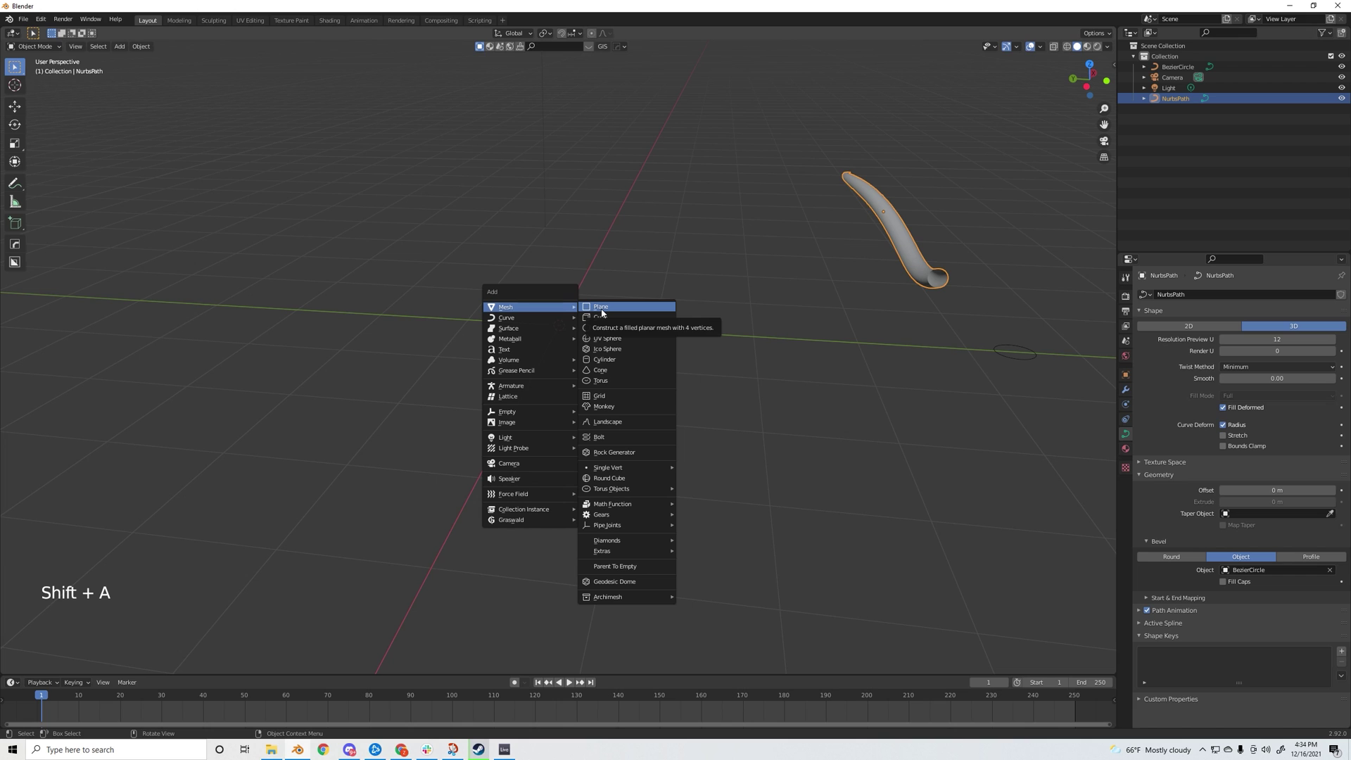
- Add a mesh plane under the blade and scale it up into a large ground
middle_click(642, 325)
scroll("down", 3)
key("s")
middle_click(659, 337)
middle_click(643, 317)
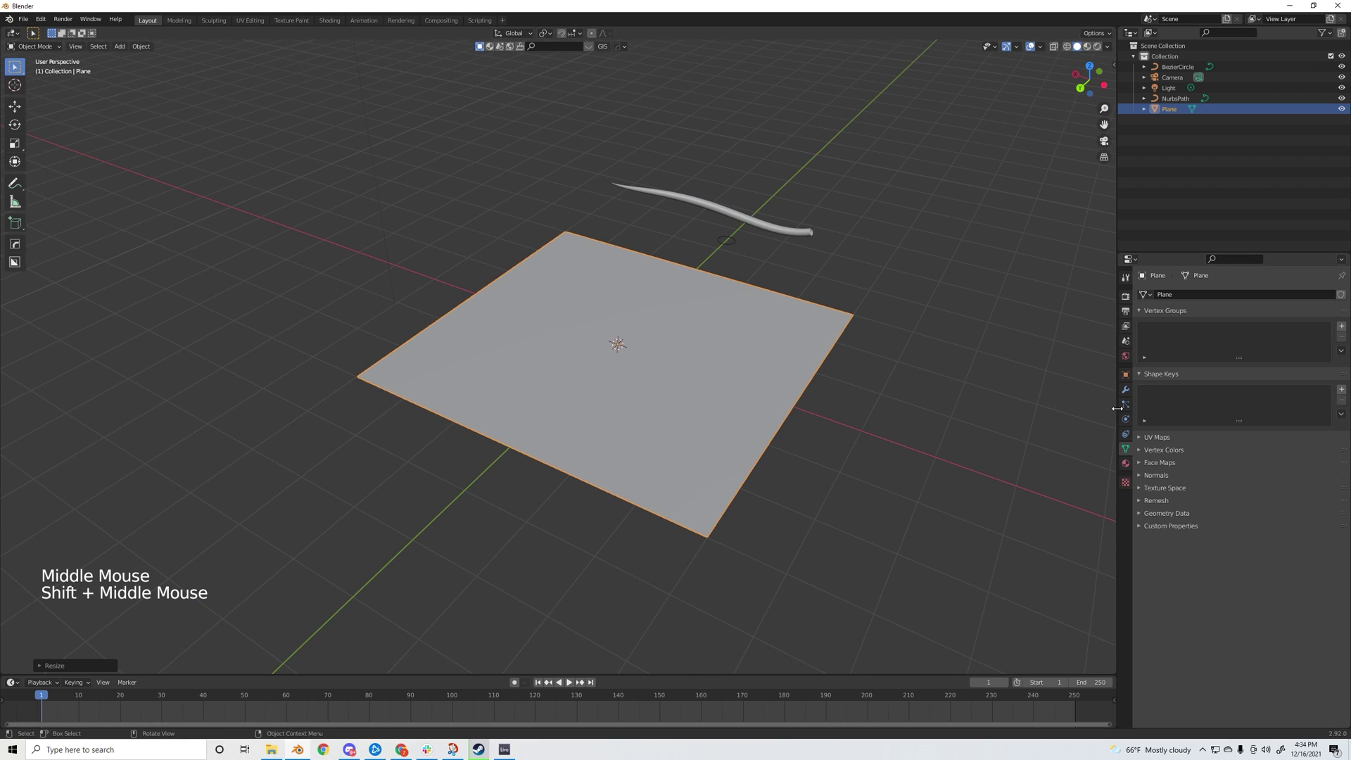
- Add a particle system to the plane and start renaming it Grass
left_click(1125, 409)
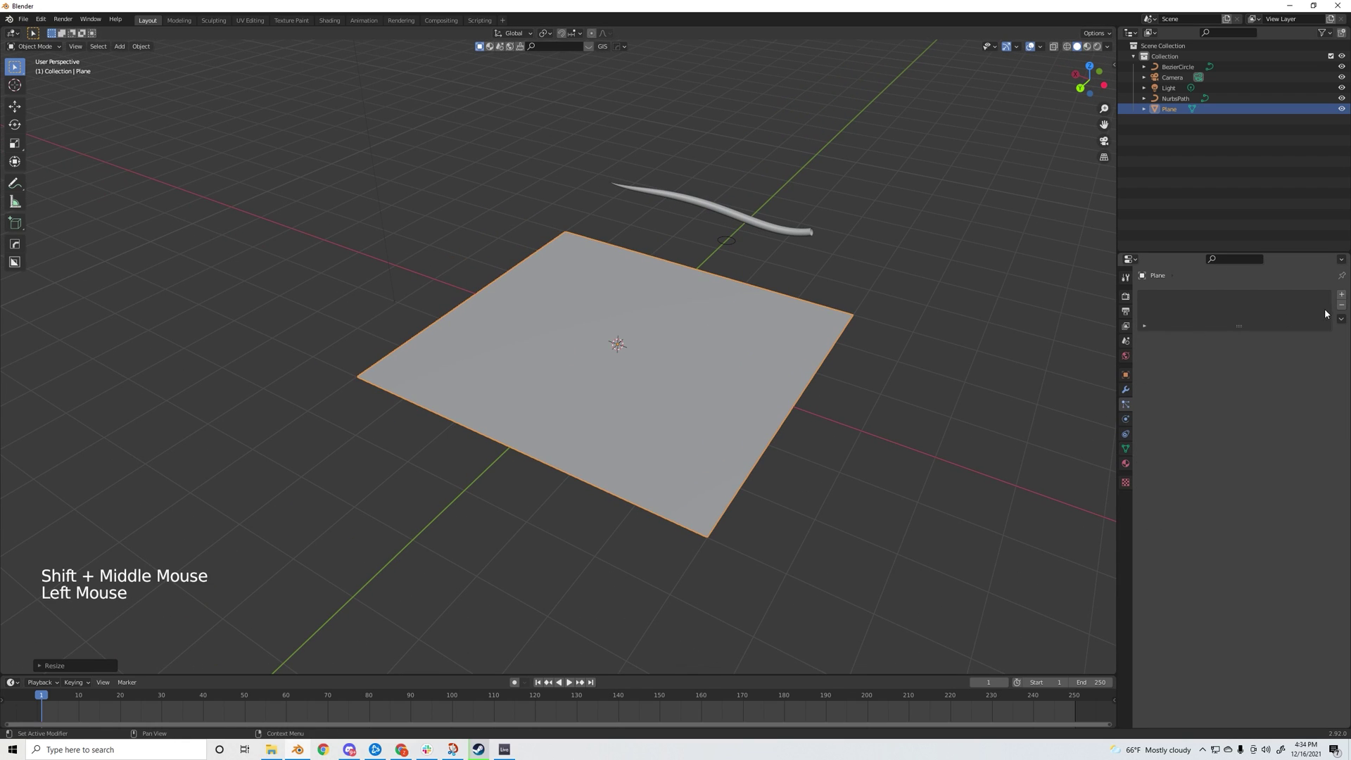
left_click(1346, 300)
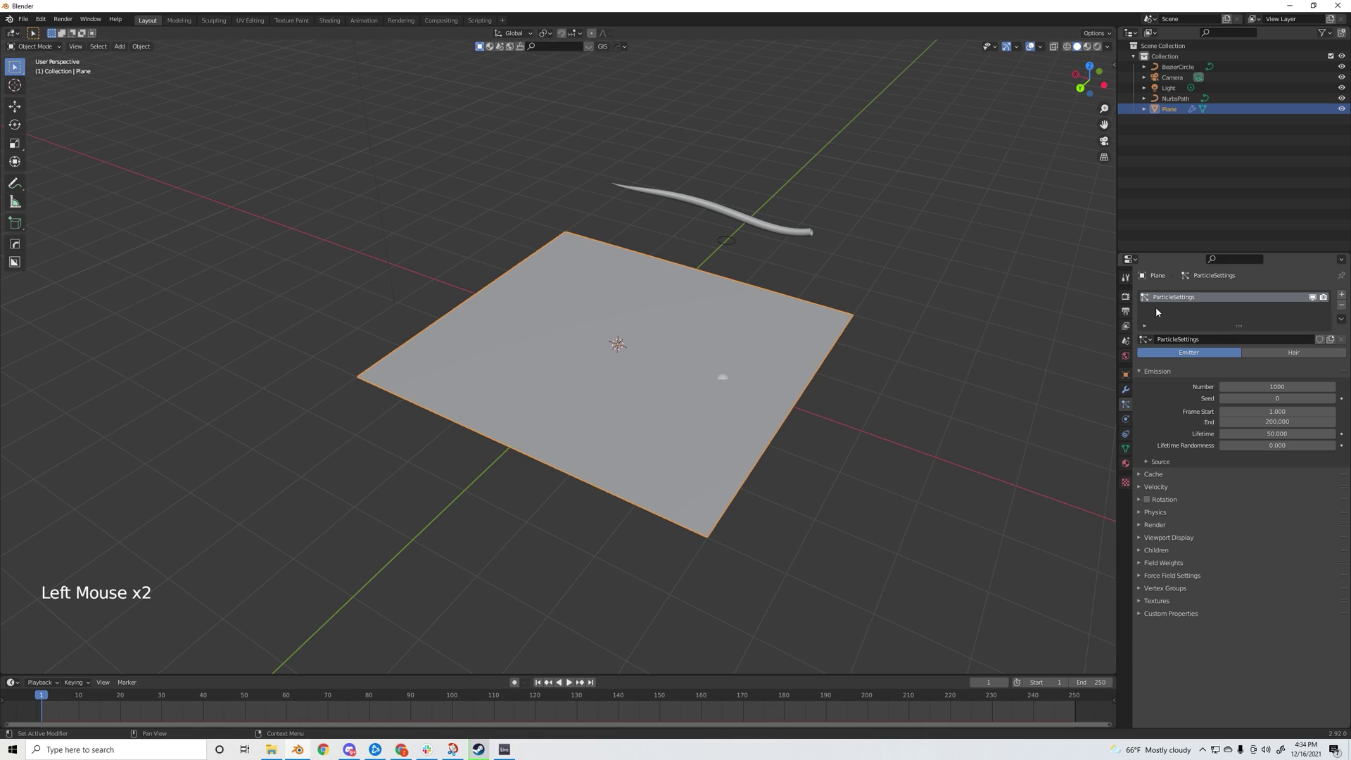
double_click(1180, 300)
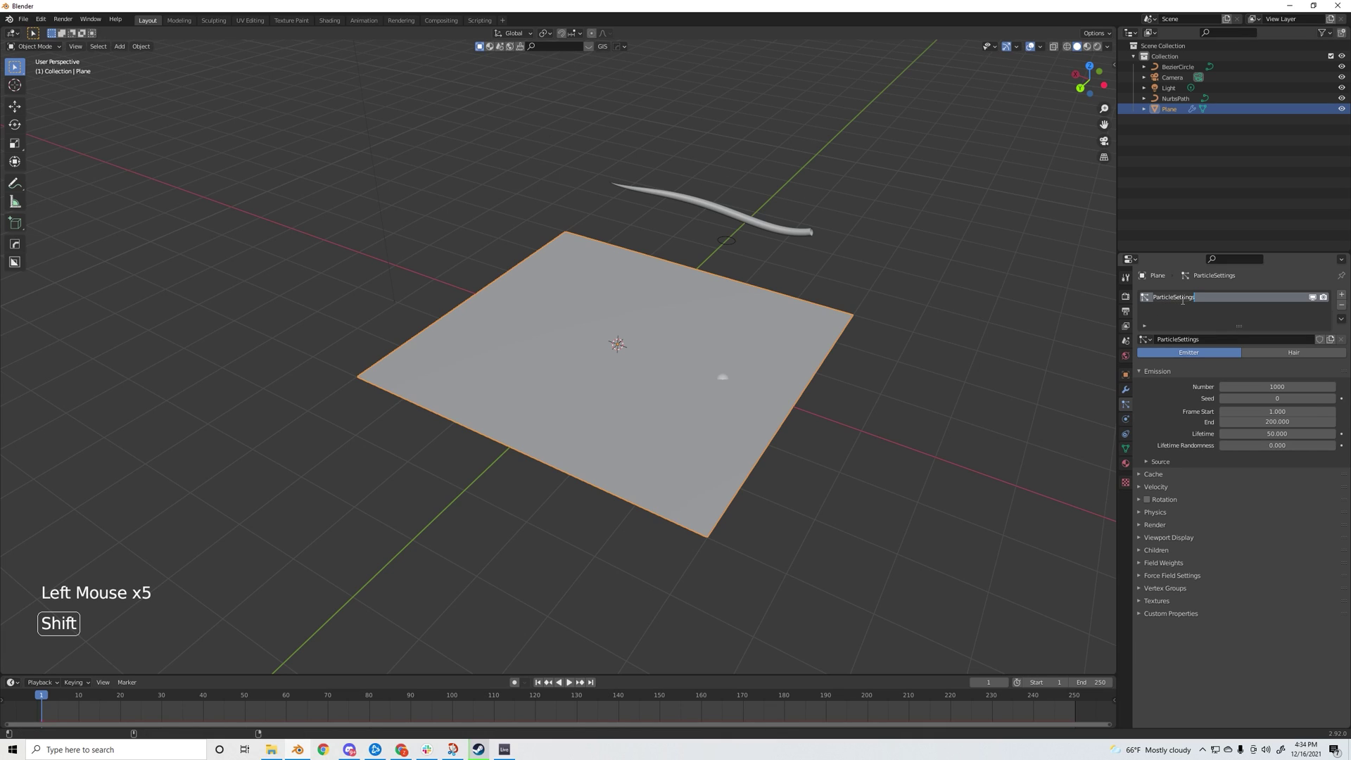
- Name the system Grass, set it to Hair rendered as Object instancing the NurbsPath blade
key("s")
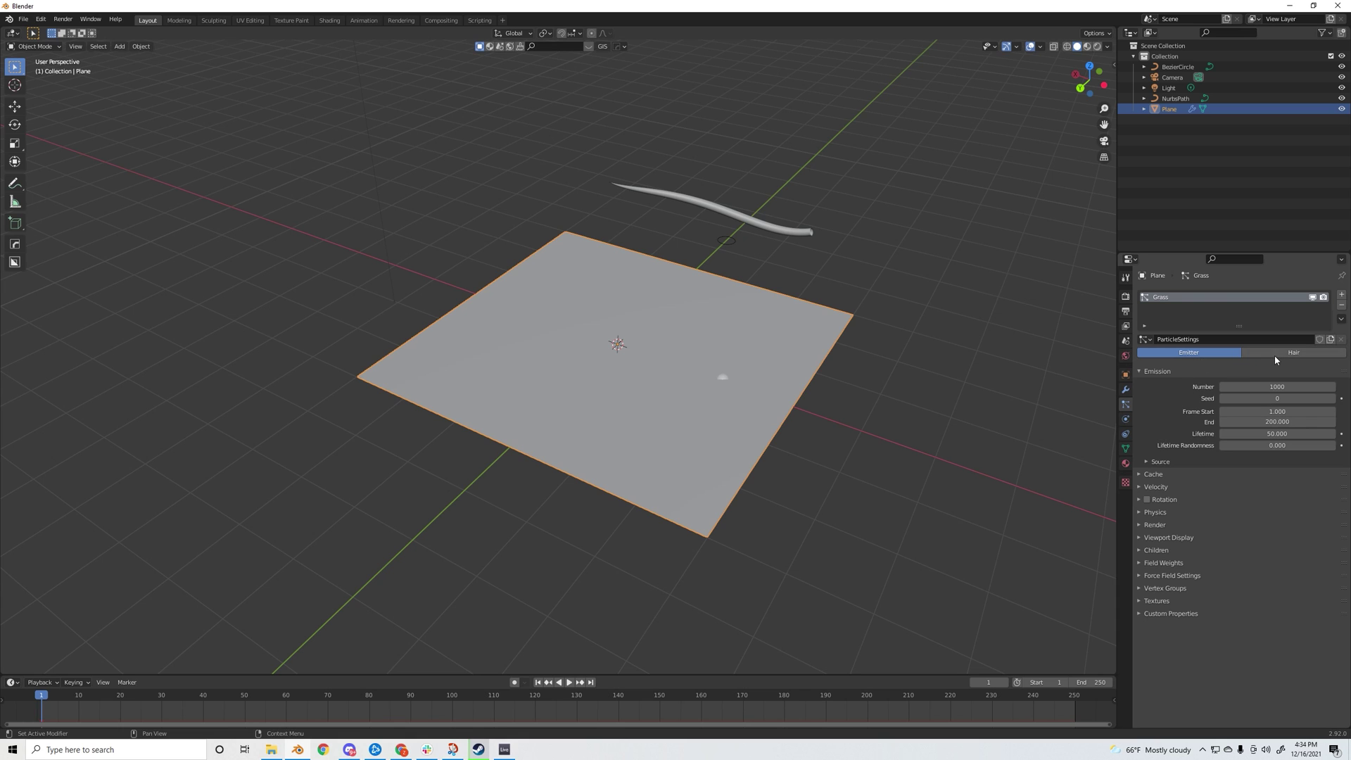
left_click(1286, 352)
middle_click(1007, 363)
left_click(1145, 478)
left_click(1270, 492)
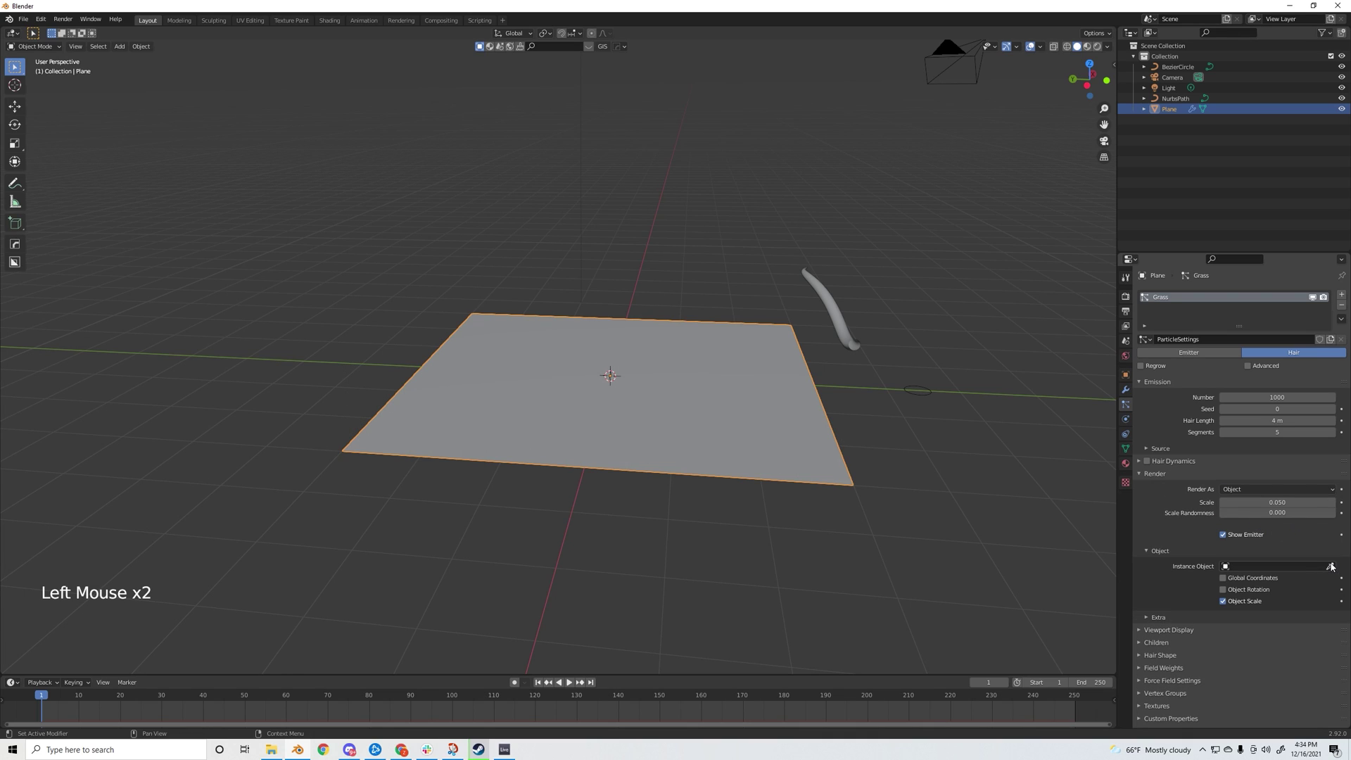
left_click(1335, 567)
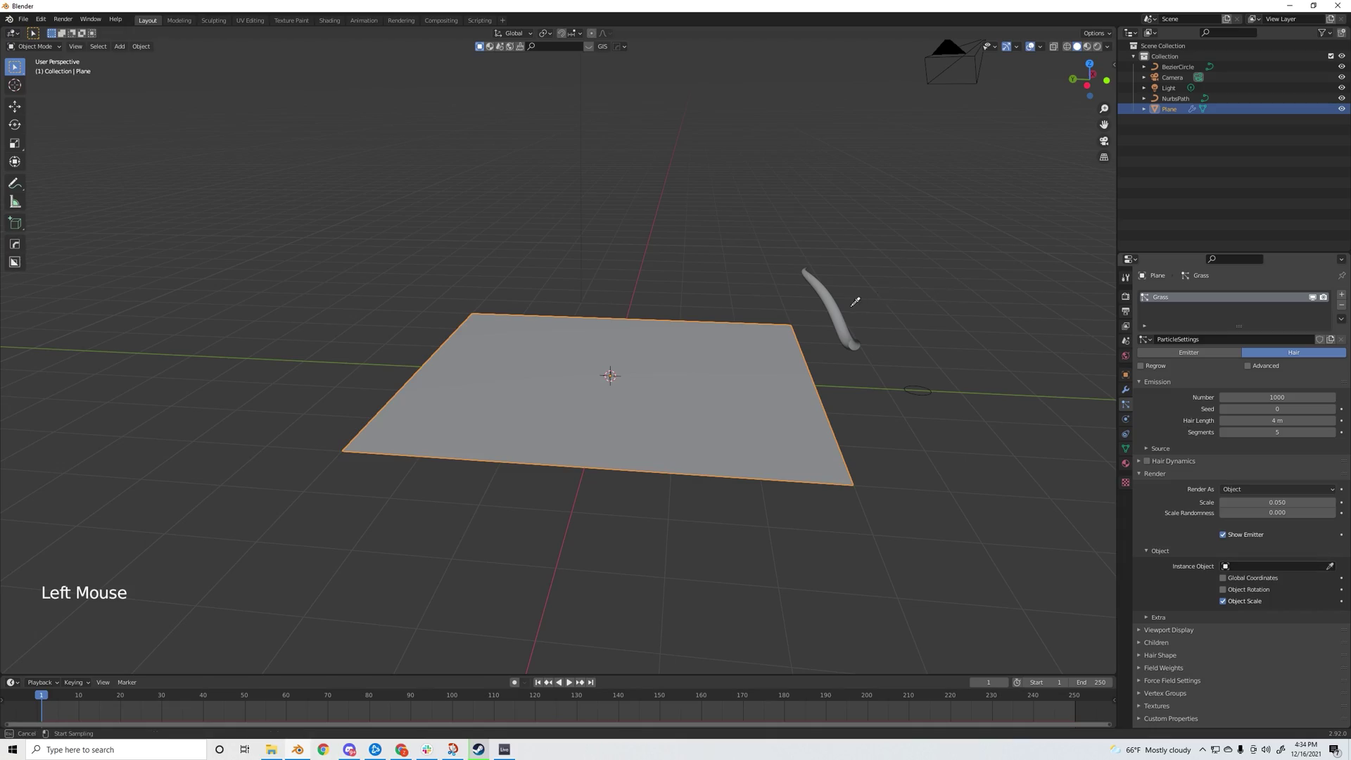
- Orbit around the grass-covered plane to inspect it, then select the blade curve
middle_click(740, 304)
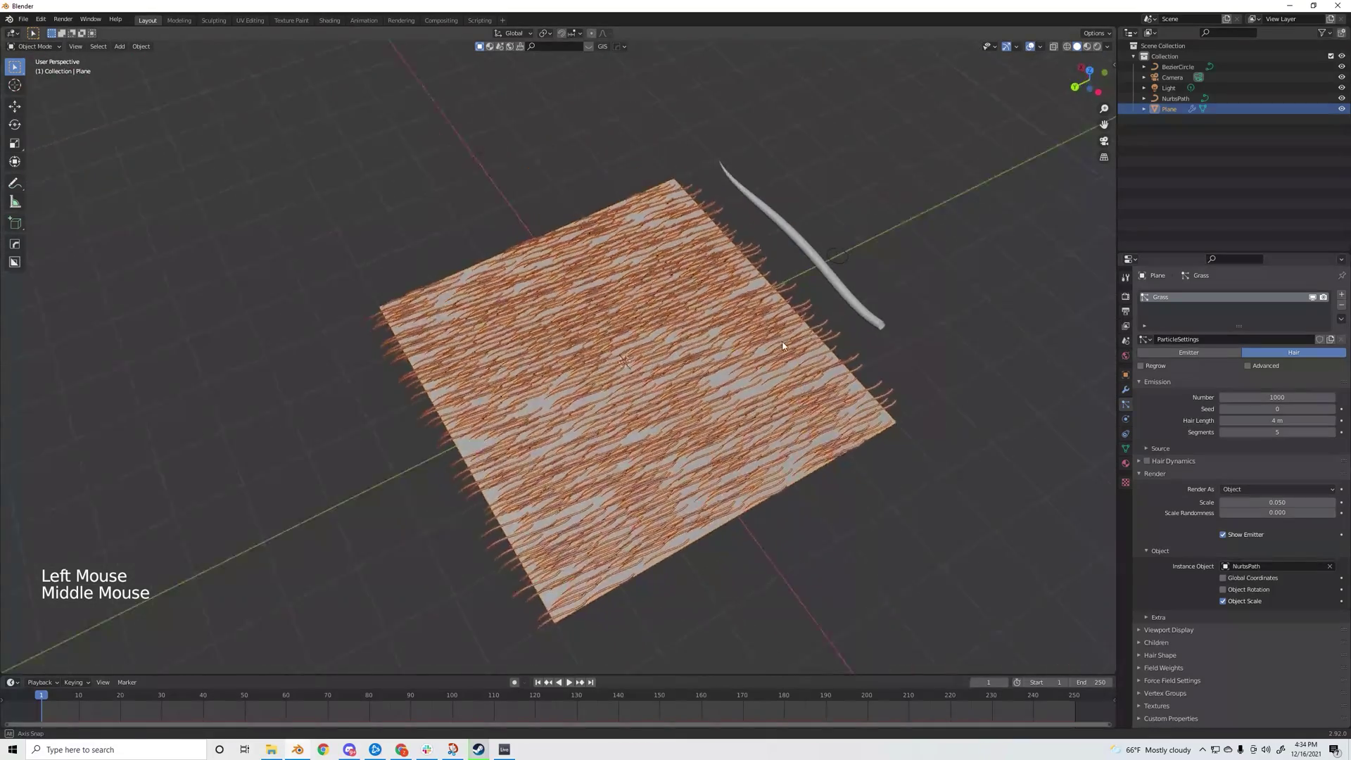
scroll("up", 3)
middle_click(775, 441)
scroll("down", 3)
middle_click(850, 335)
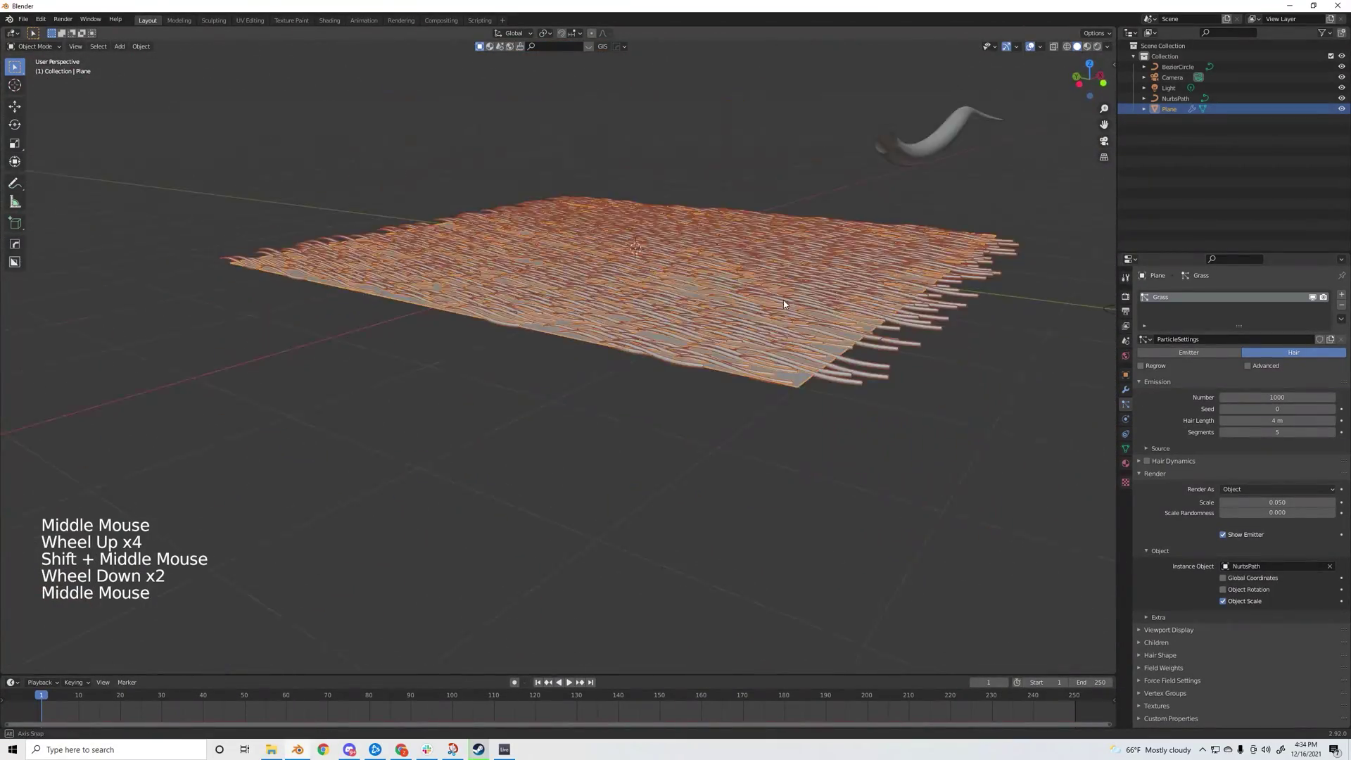
middle_click(780, 303)
middle_click(787, 320)
middle_click(848, 341)
scroll("down", 3)
middle_click(755, 351)
left_click(693, 277)
left_click(697, 282)
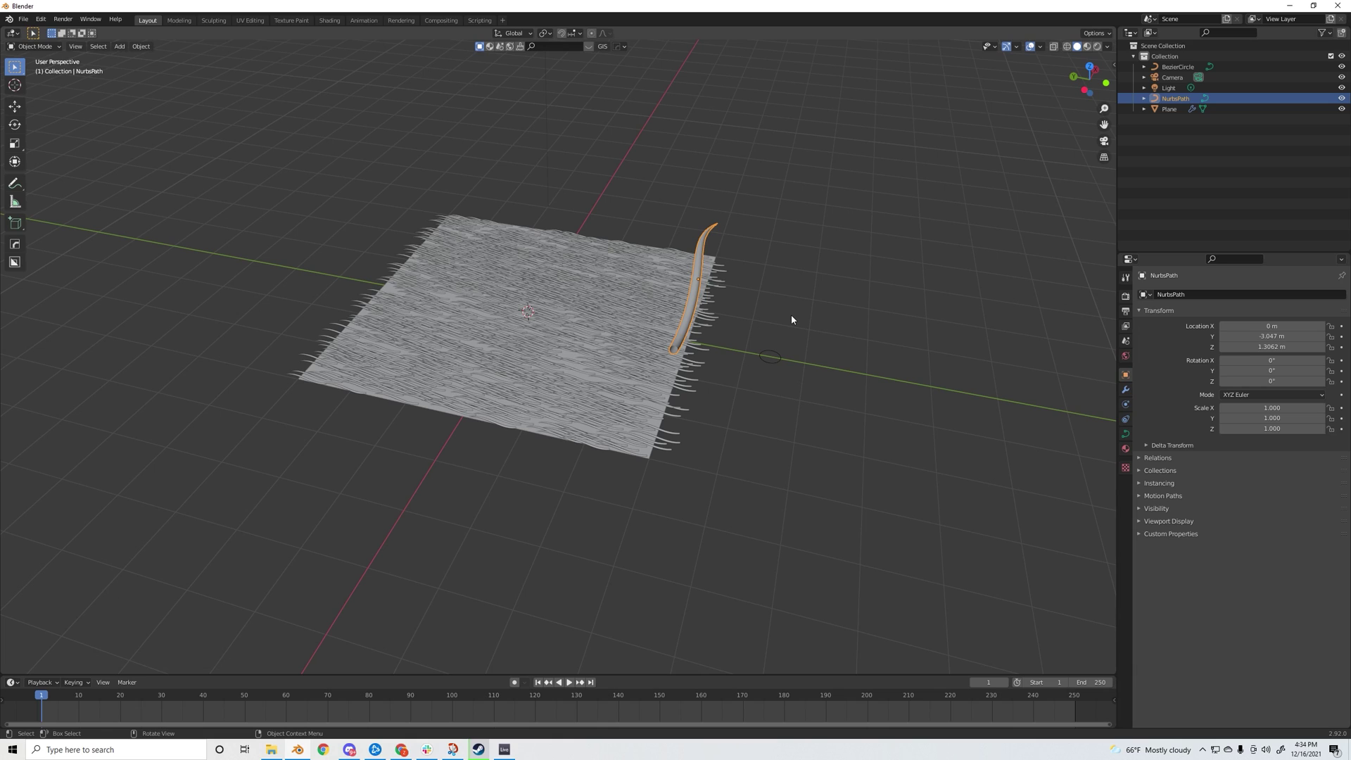
- Rotate the blade 90° on Z and apply all transforms so the instanced grass stands upright
key("r")
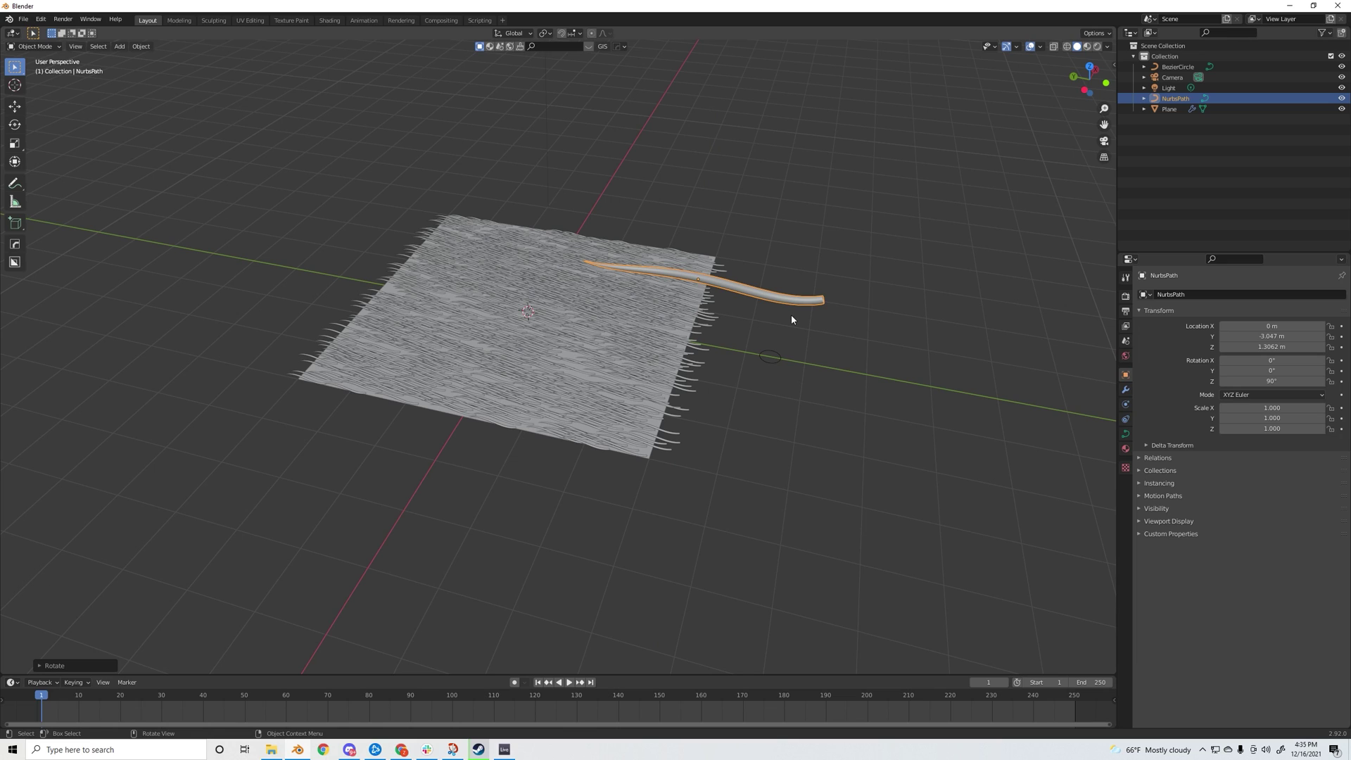
key("ctrl+a")
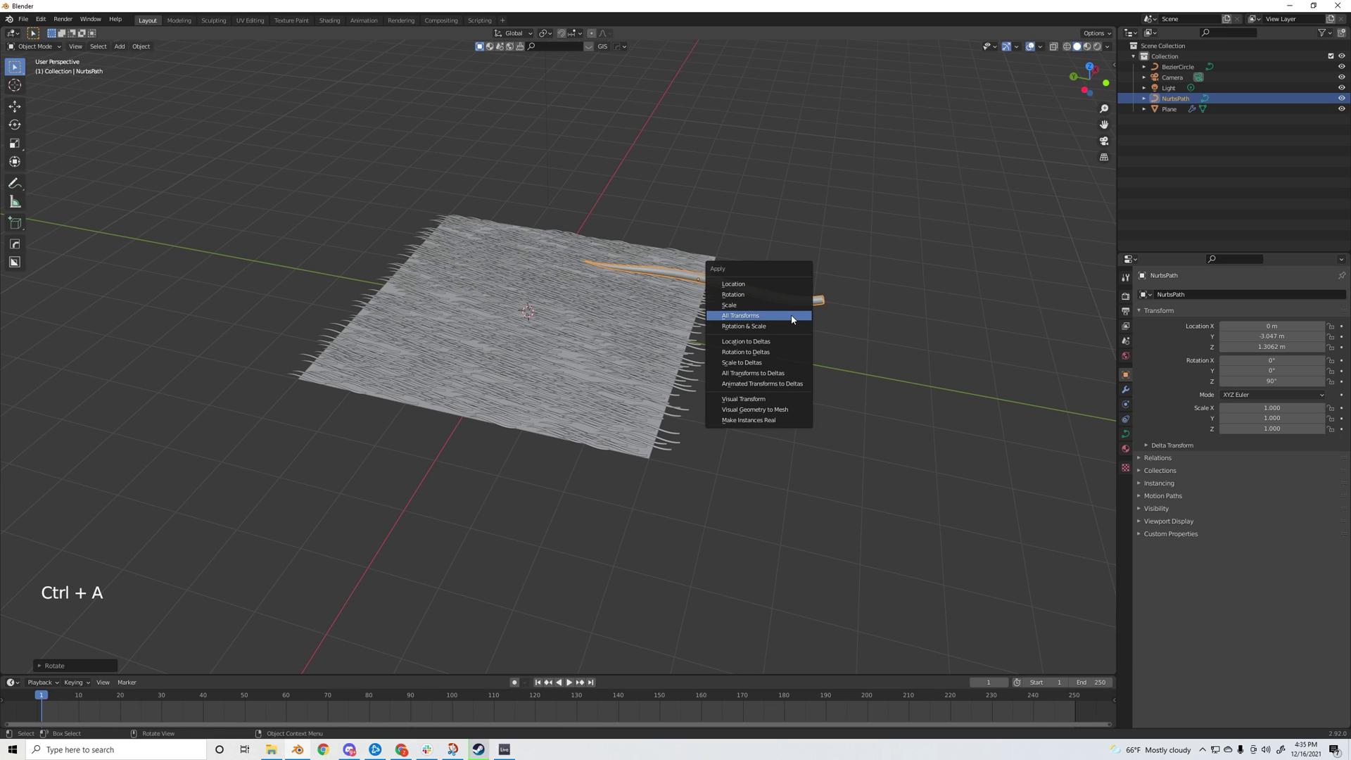
middle_click(733, 356)
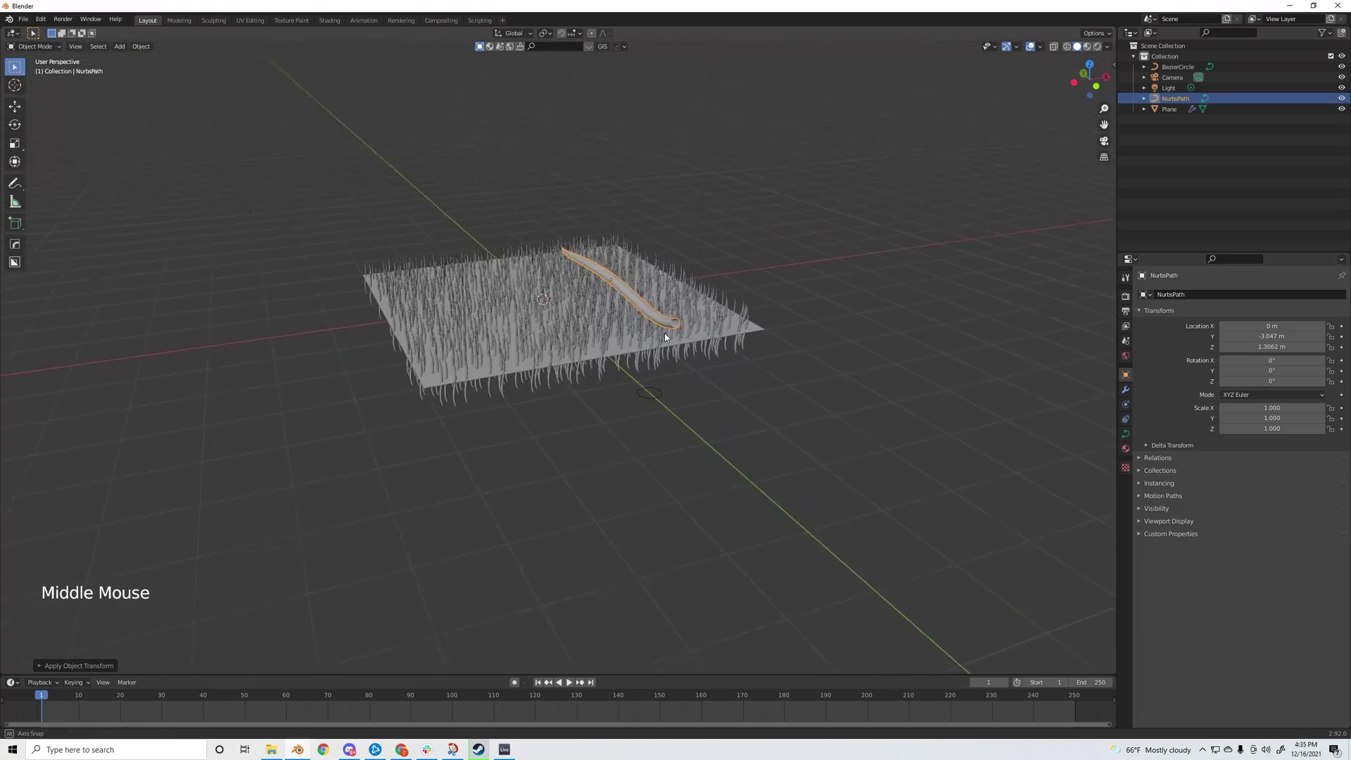
scroll("up", 3)
middle_click(656, 417)
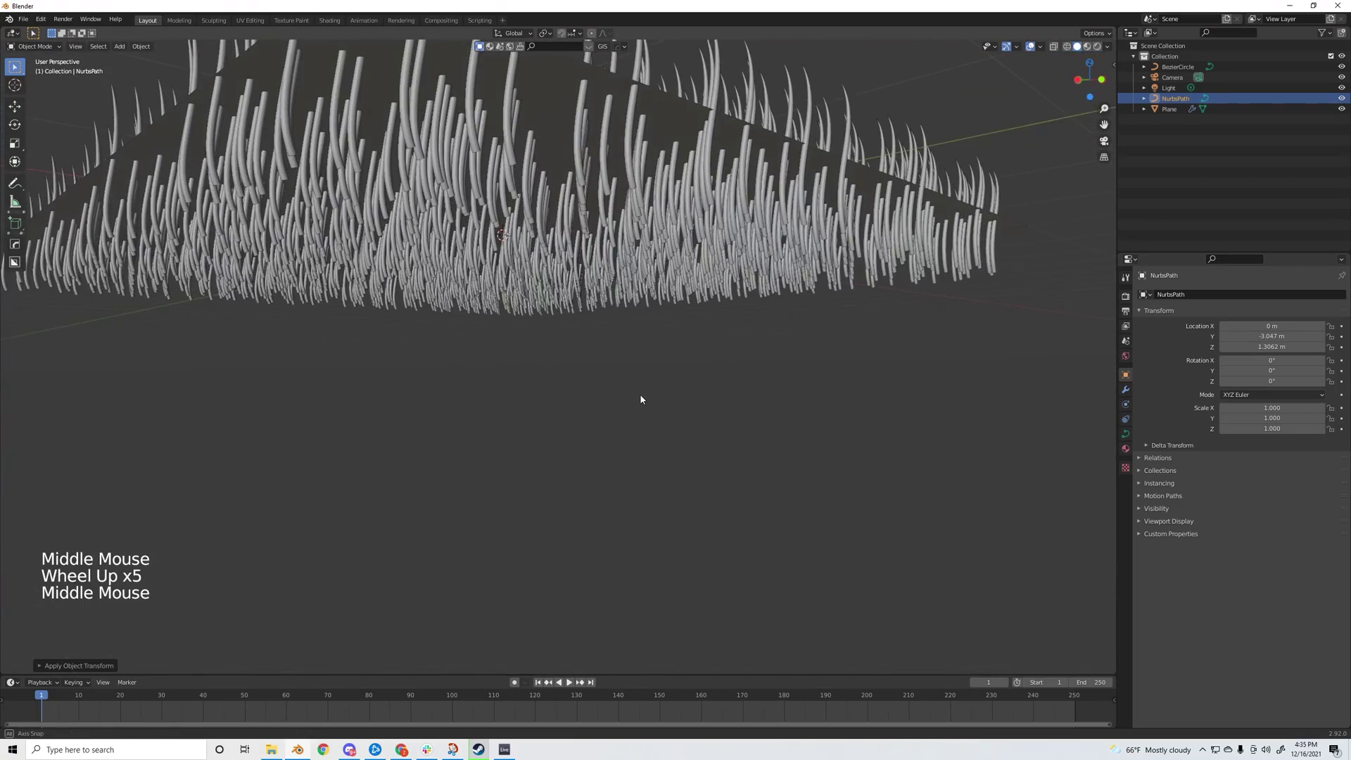
middle_click(762, 422)
scroll("down", 3)
middle_click(531, 416)
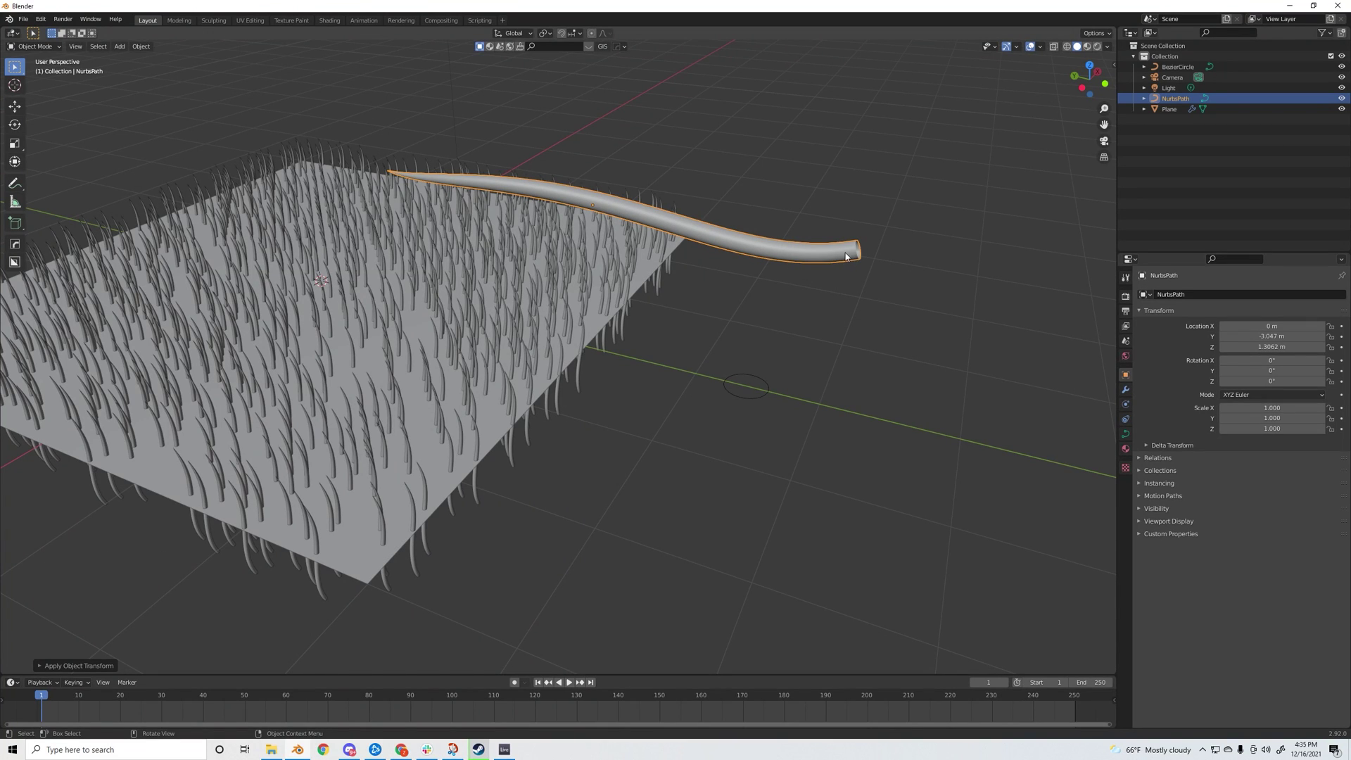
middle_click(805, 282)
- Move the blade curve along Y beside the plane and shift its control points to reshape the bends
middle_click(770, 287)
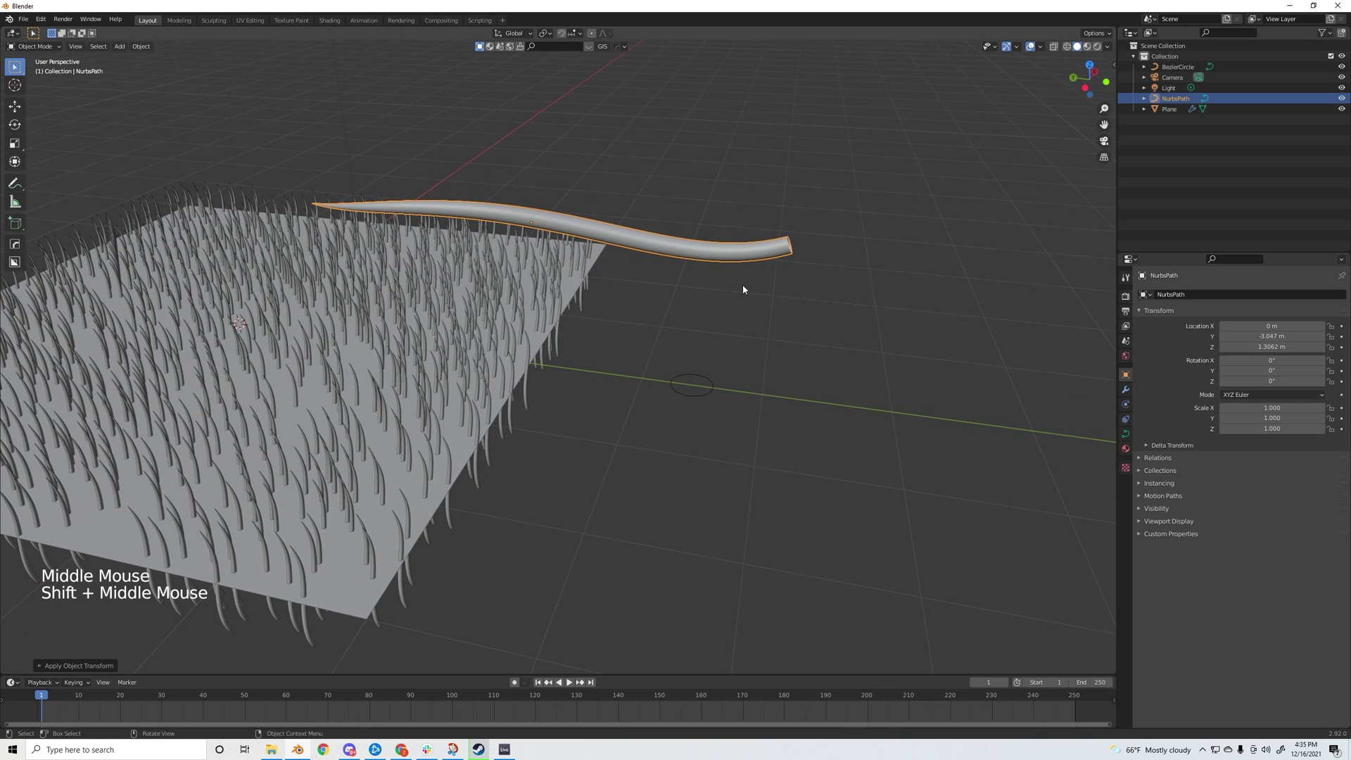
scroll("down", 3)
key("g")
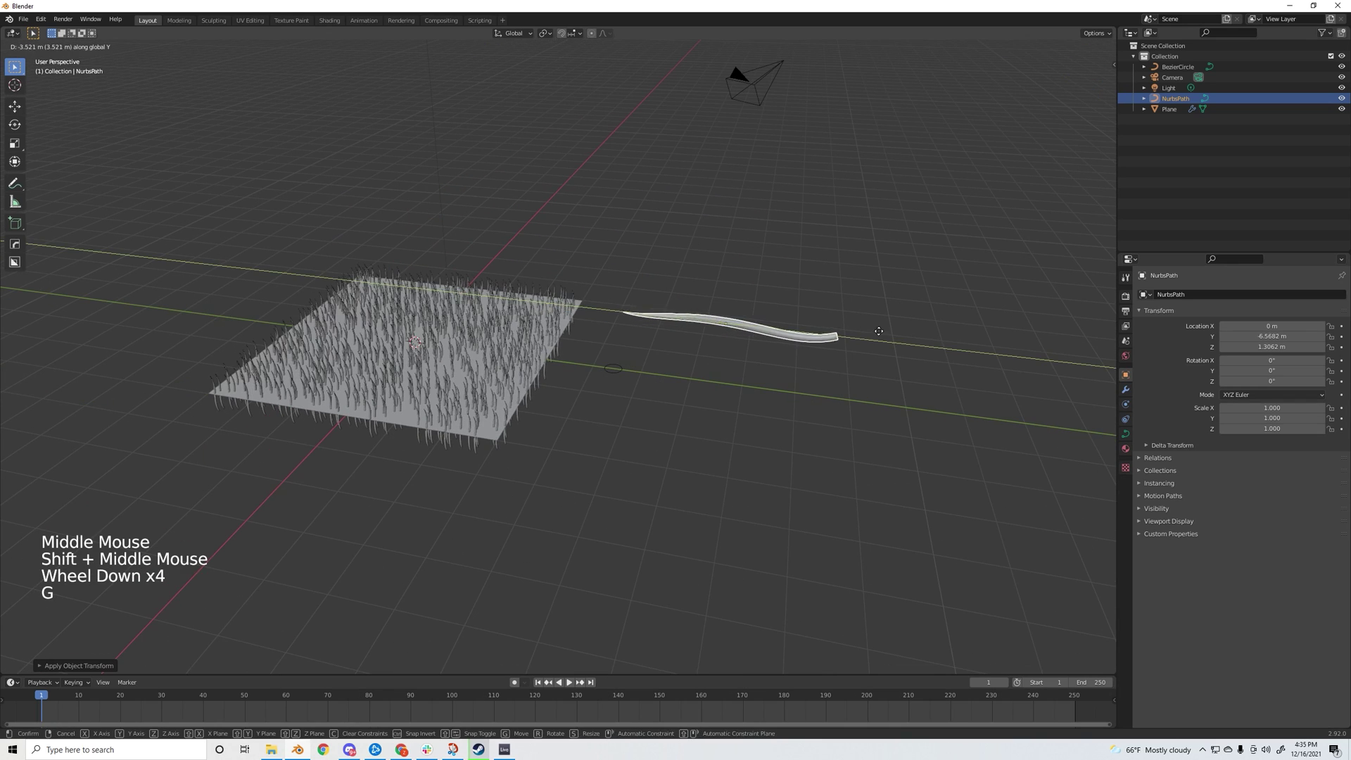
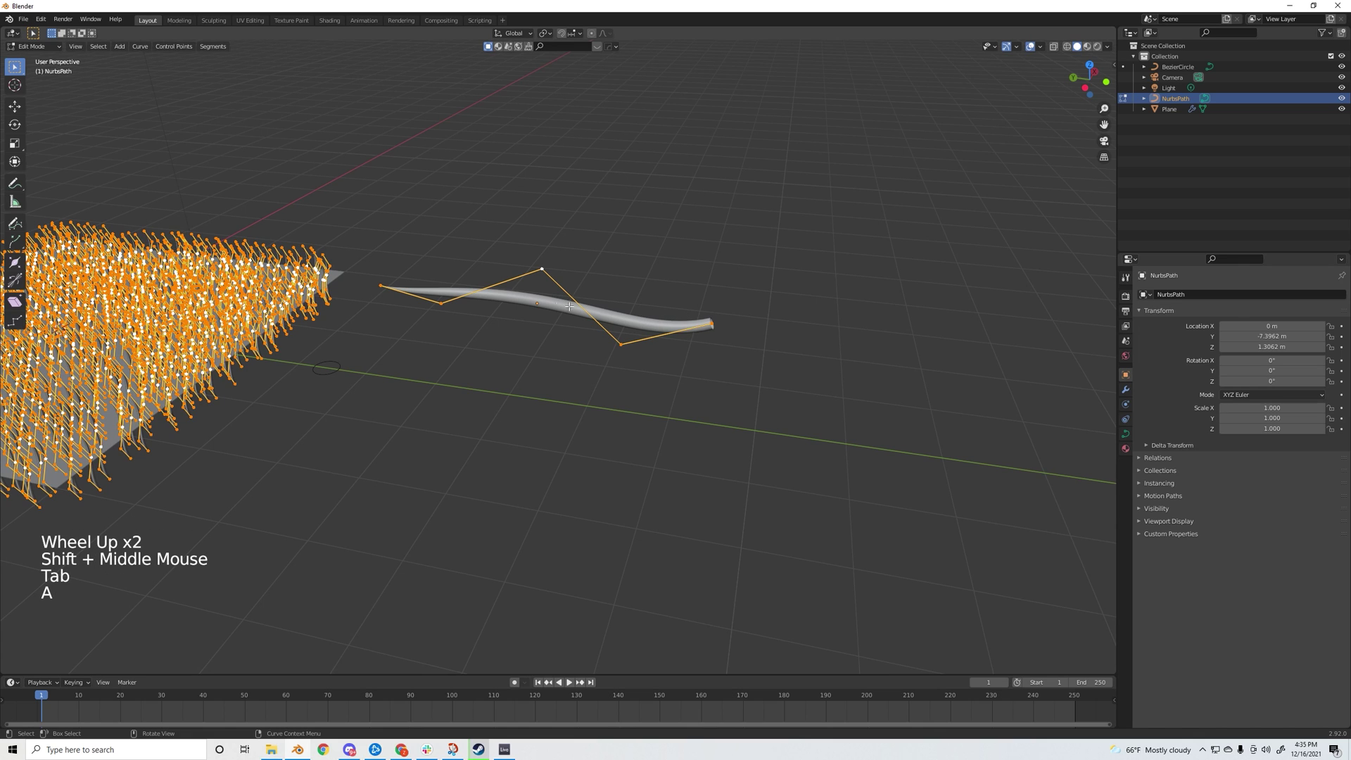
key("g")
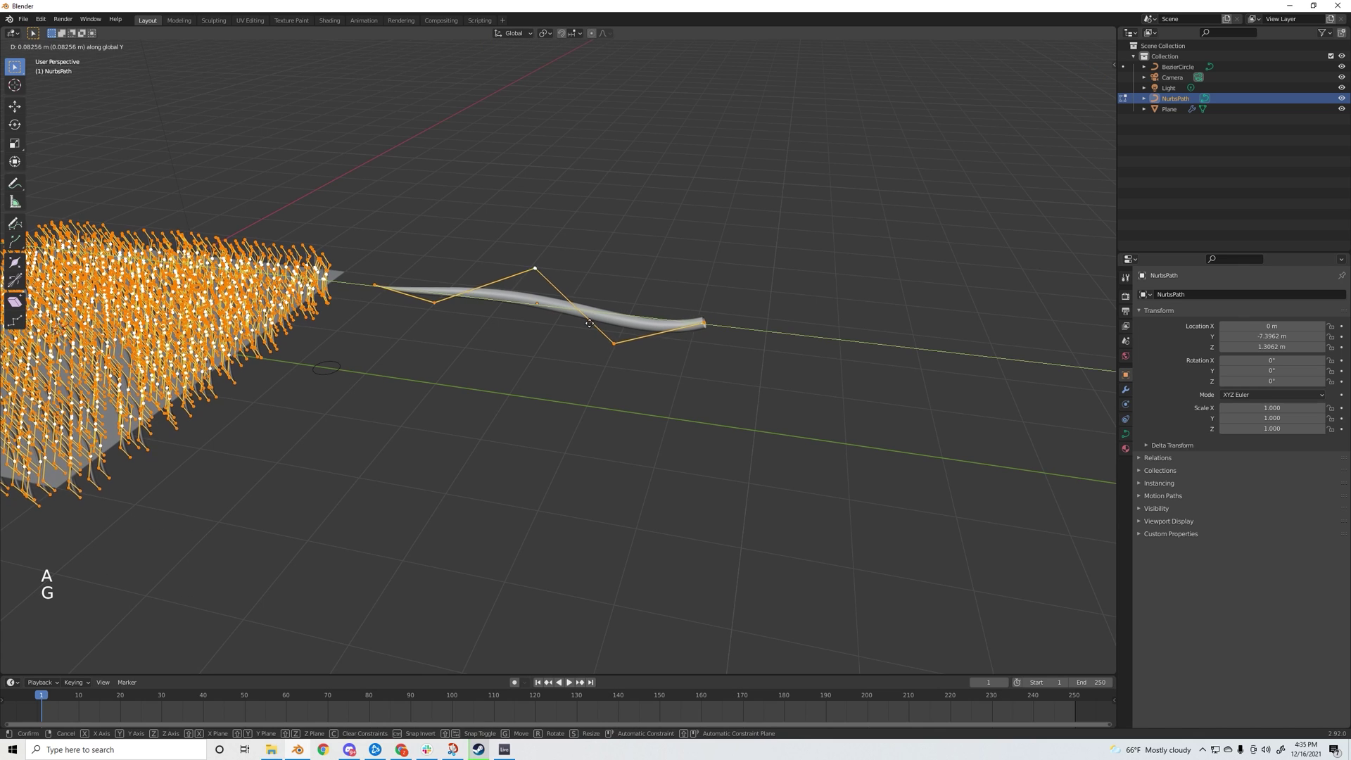
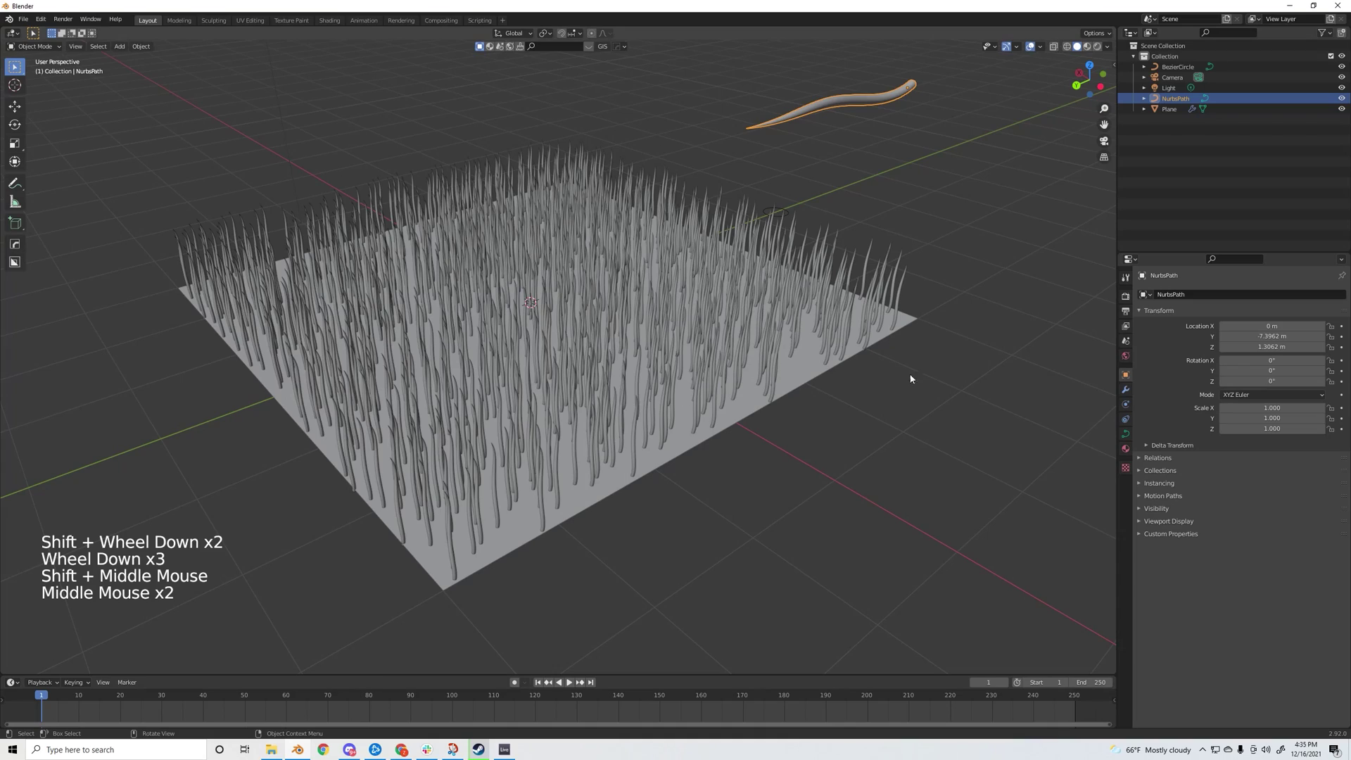
- Select the grass plane and enable Advanced hair settings with Rotation turned on
middle_click(732, 292)
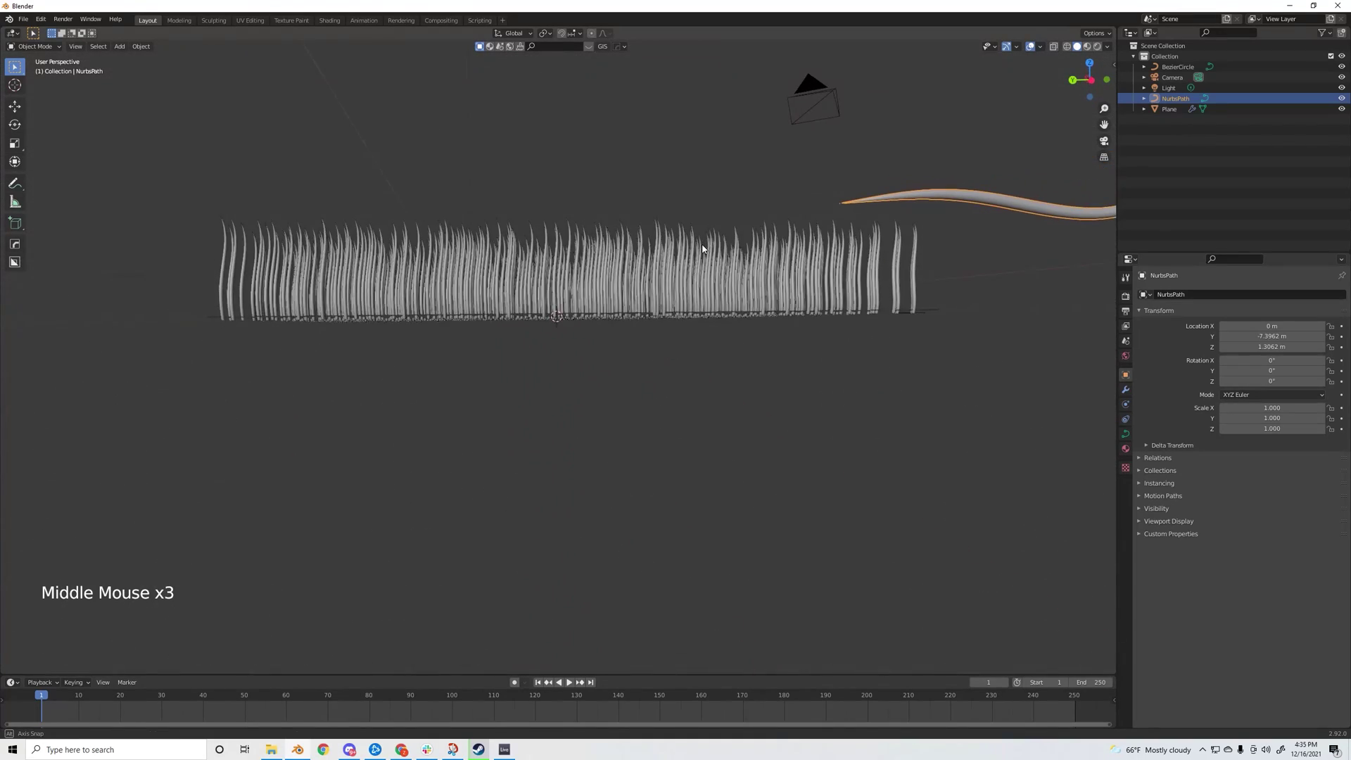
middle_click(704, 246)
middle_click(416, 216)
left_click(489, 276)
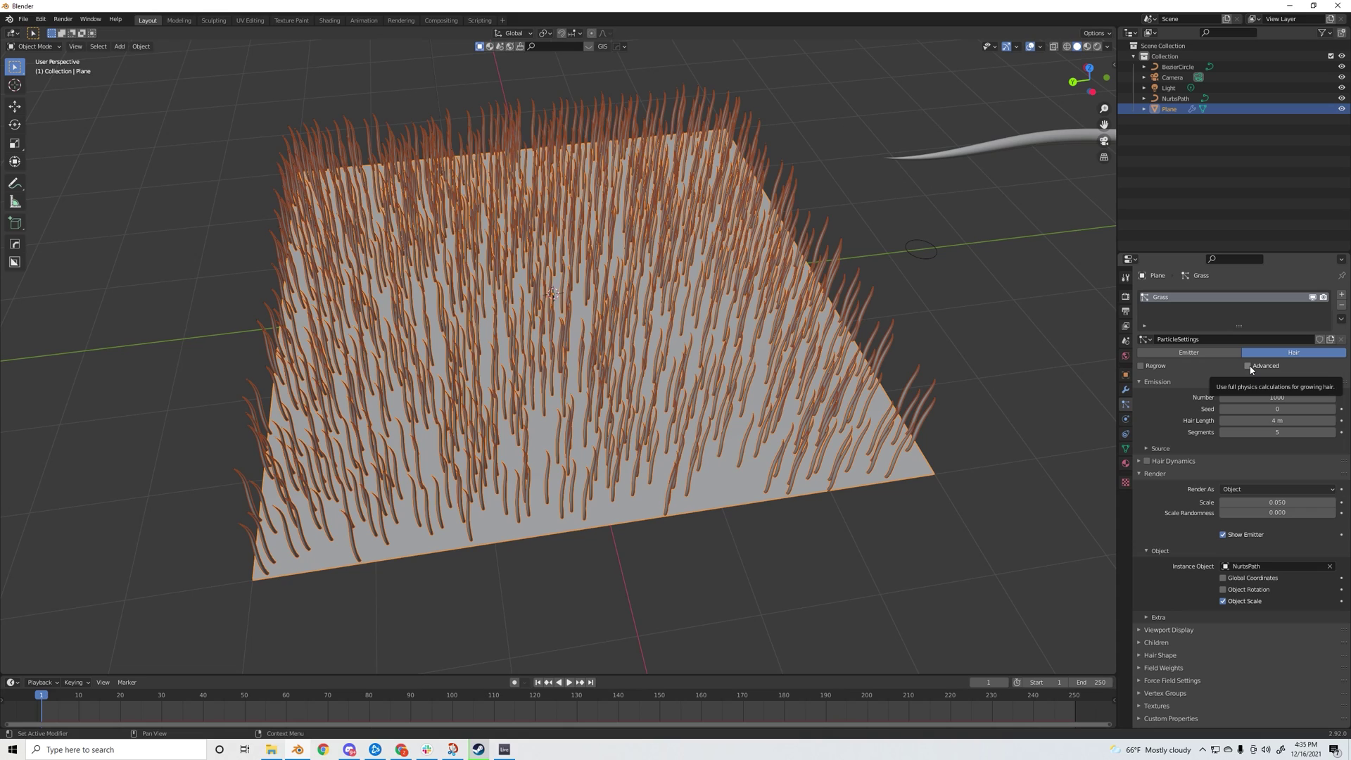
left_click(1253, 370)
left_click(1152, 489)
left_click(1144, 491)
- Set Randomize Phase to 2.0 and Phase to 0 so the blades twist in varied directions
scroll("down", 3)
left_click(1275, 479)
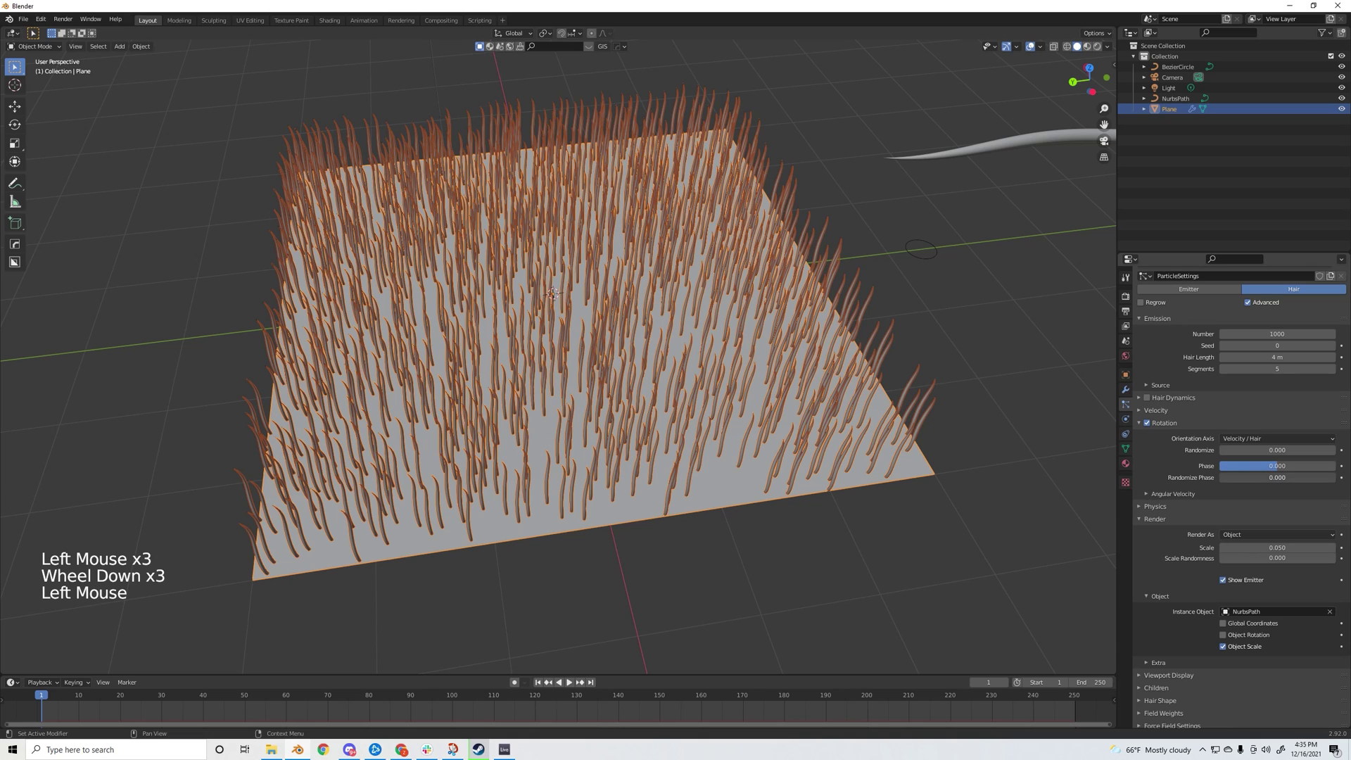
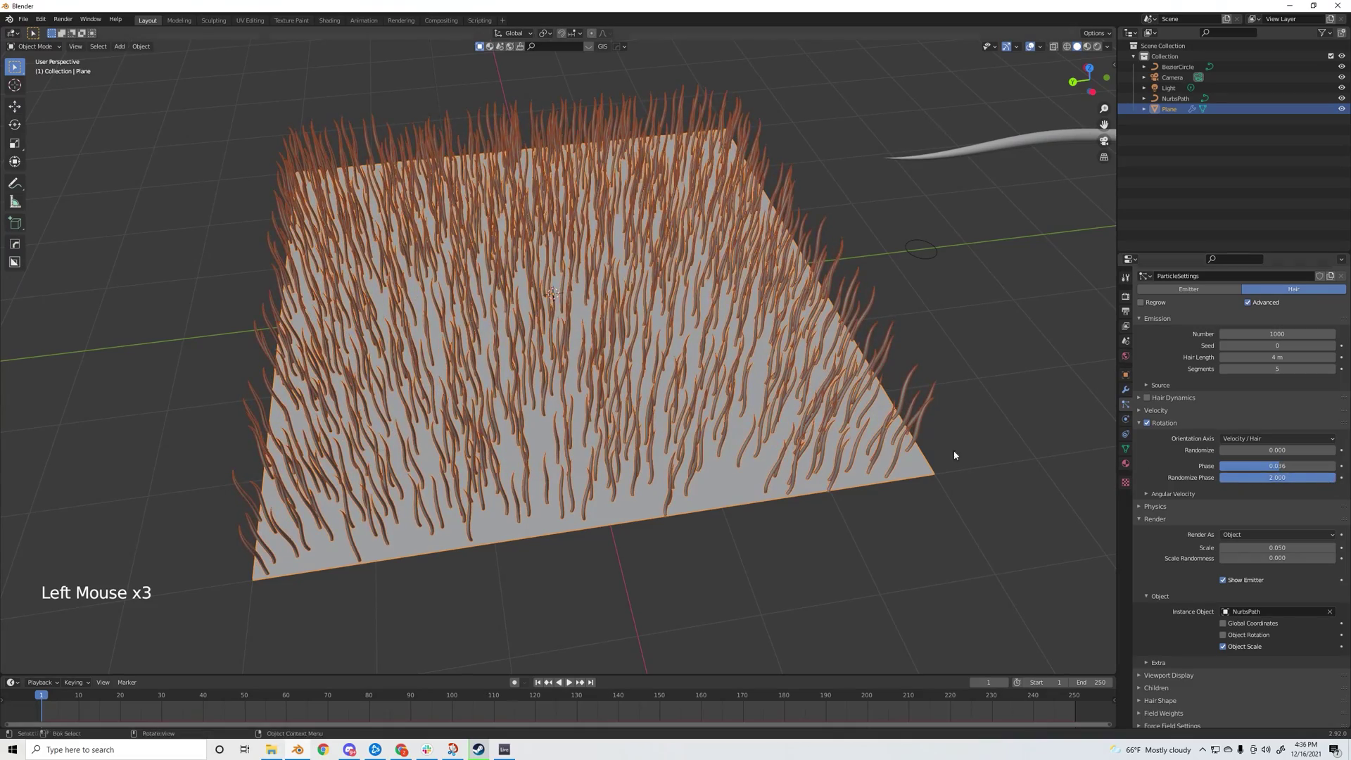
middle_click(812, 447)
scroll("up", 3)
middle_click(746, 421)
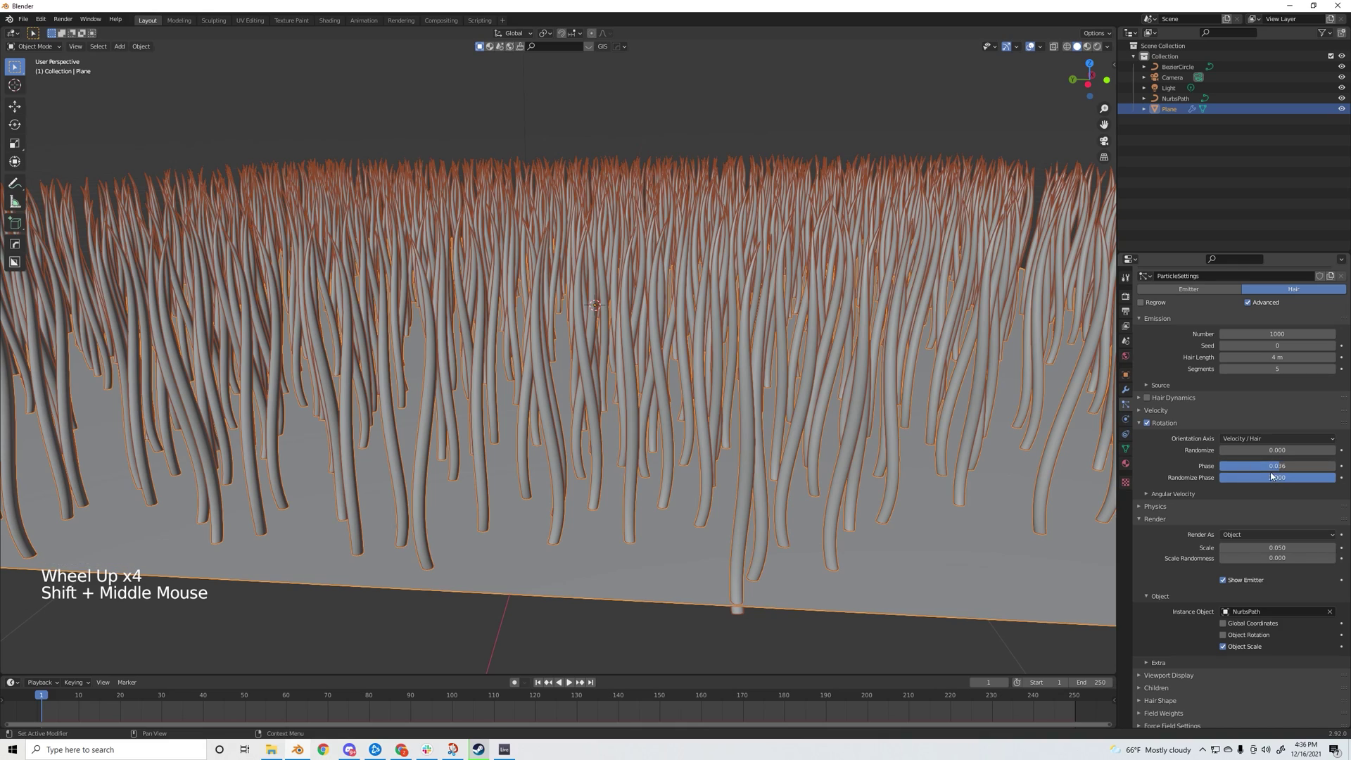
left_click(1268, 469)
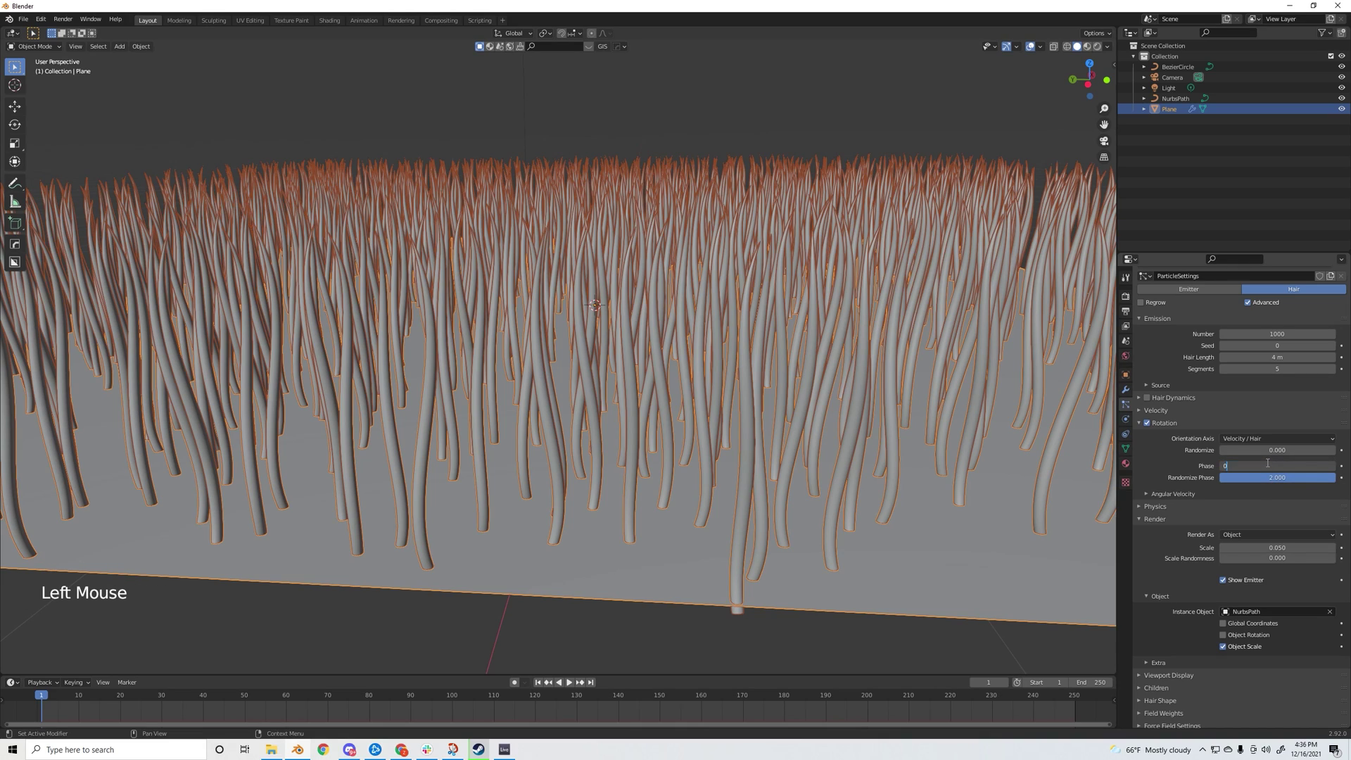
middle_click(751, 370)
middle_click(730, 341)
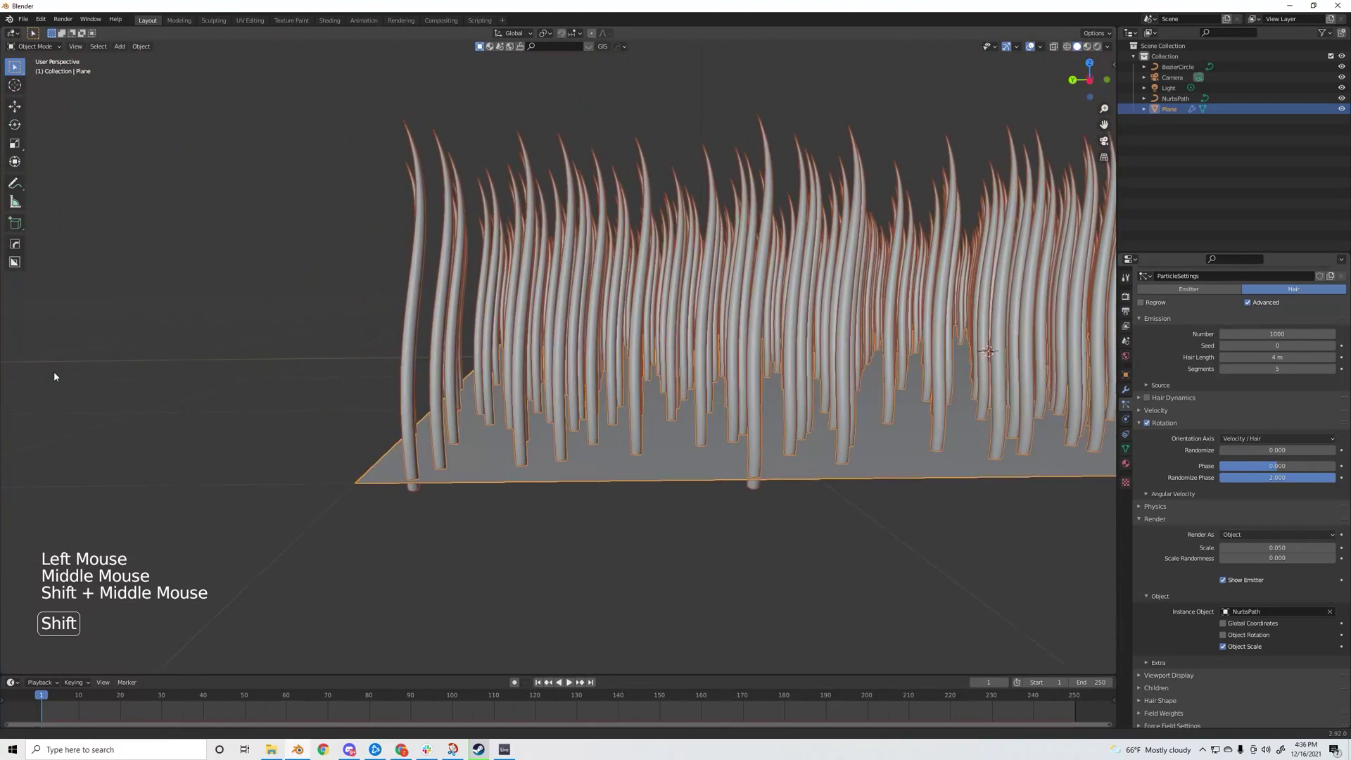
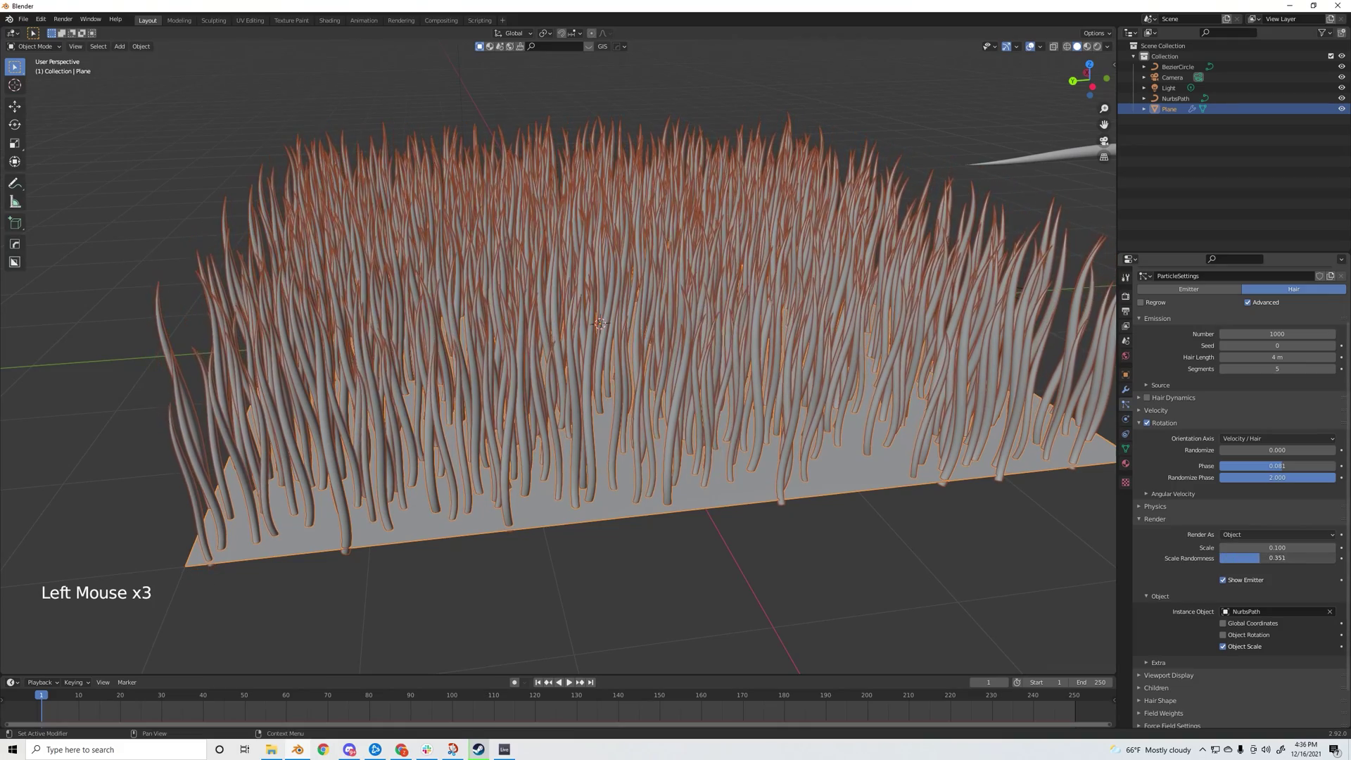
- Set the instance Scale to 0.1 and Scale Randomness to about 0.38
middle_click(924, 519)
middle_click(757, 424)
middle_click(731, 491)
left_click(667, 139)
- Orbit around the grass field to inspect the varied blade heights
middle_click(660, 145)
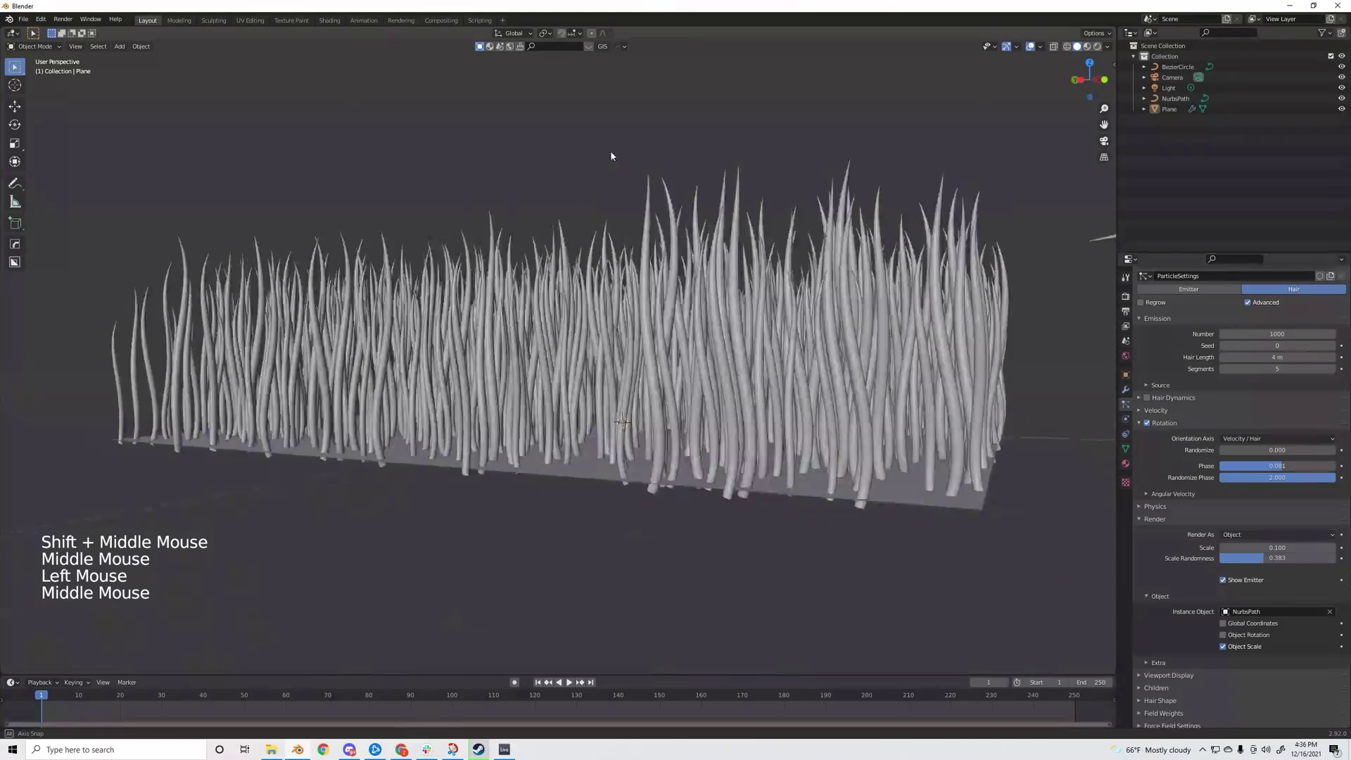
scroll("down", 3)
middle_click(686, 245)
middle_click(629, 387)
middle_click(839, 307)
middle_click(315, 373)
middle_click(539, 451)
middle_click(532, 462)
scroll("down", 3)
middle_click(553, 458)
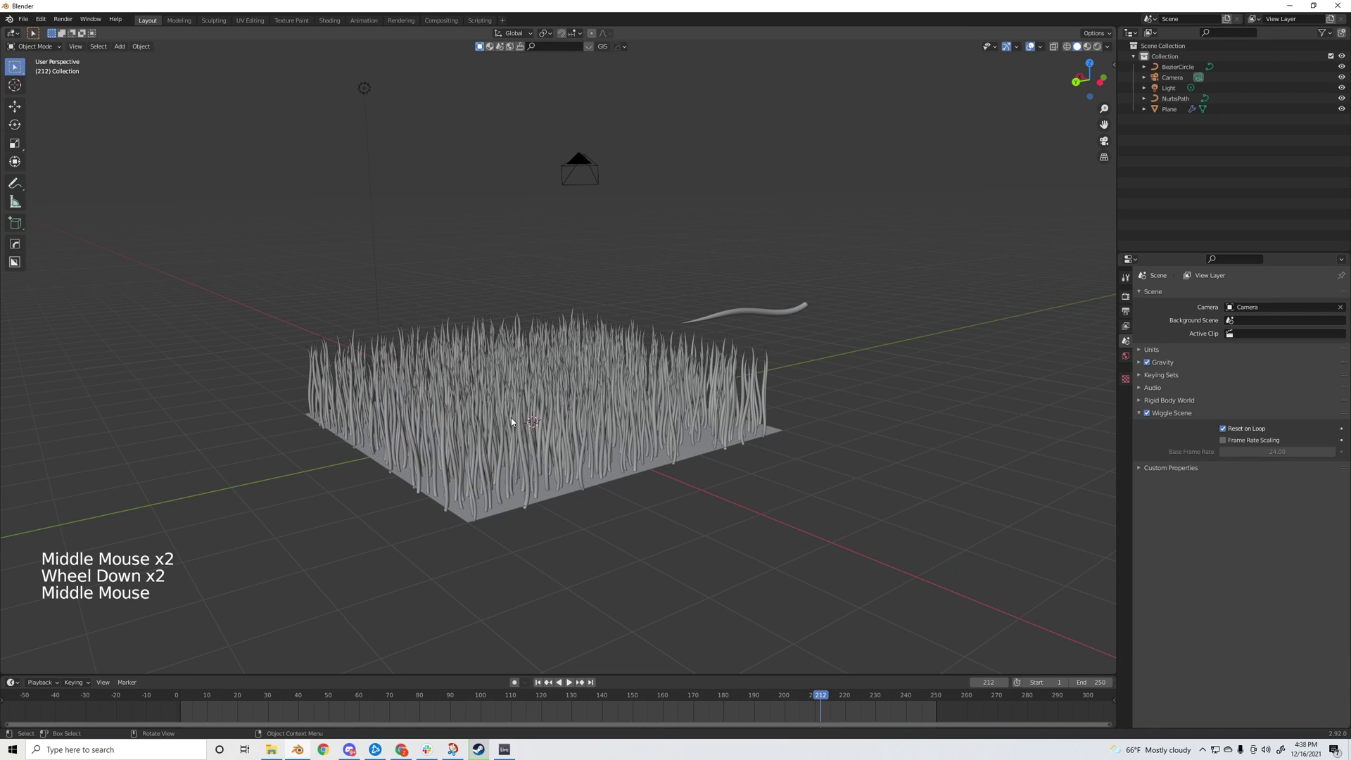
- Add a Turbulence force field from Shift+A > Force Field
middle_click(536, 427)
middle_click(663, 482)
scroll("up", 3)
middle_click(521, 480)
scroll("down", 3)
middle_click(565, 336)
key("shift+a")
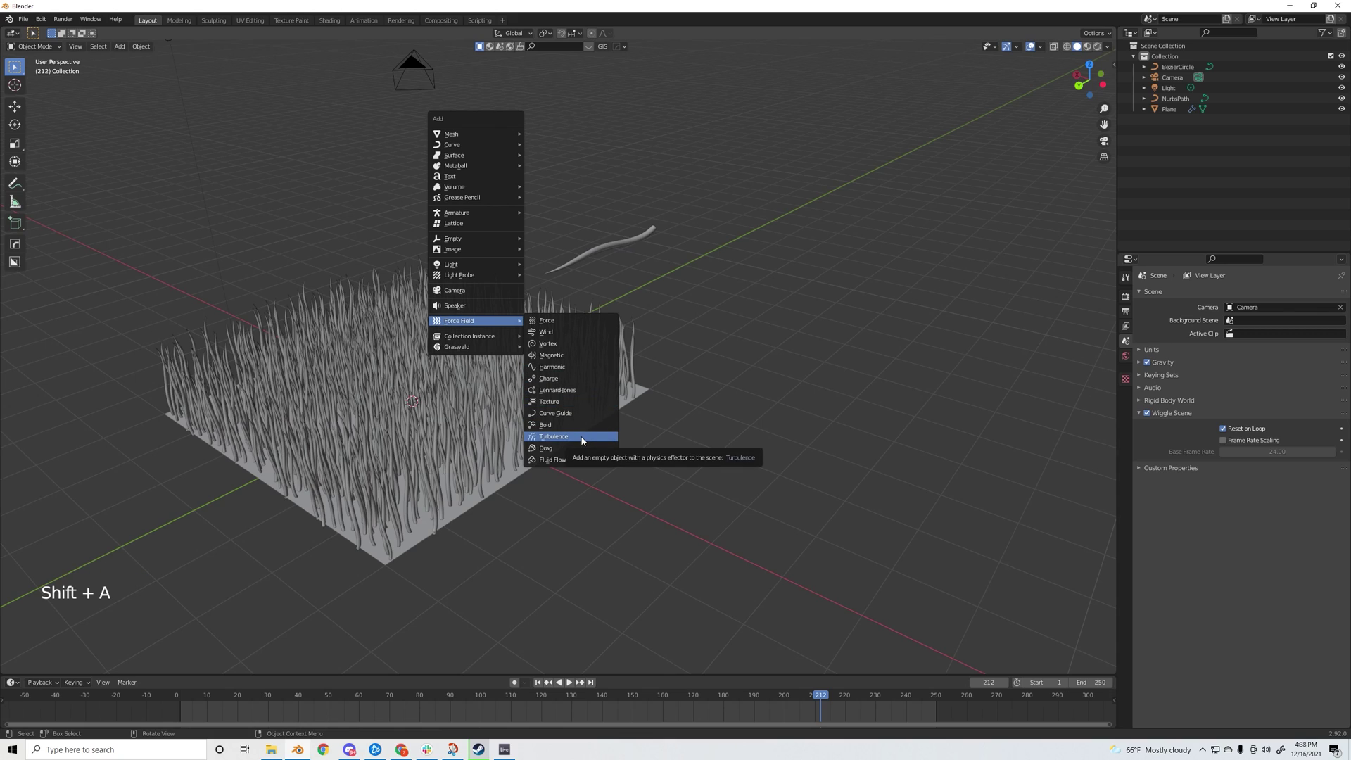
- Raise the turbulence on Z and move it beside the grass to about X -4.74, Y -5.54
key("g")
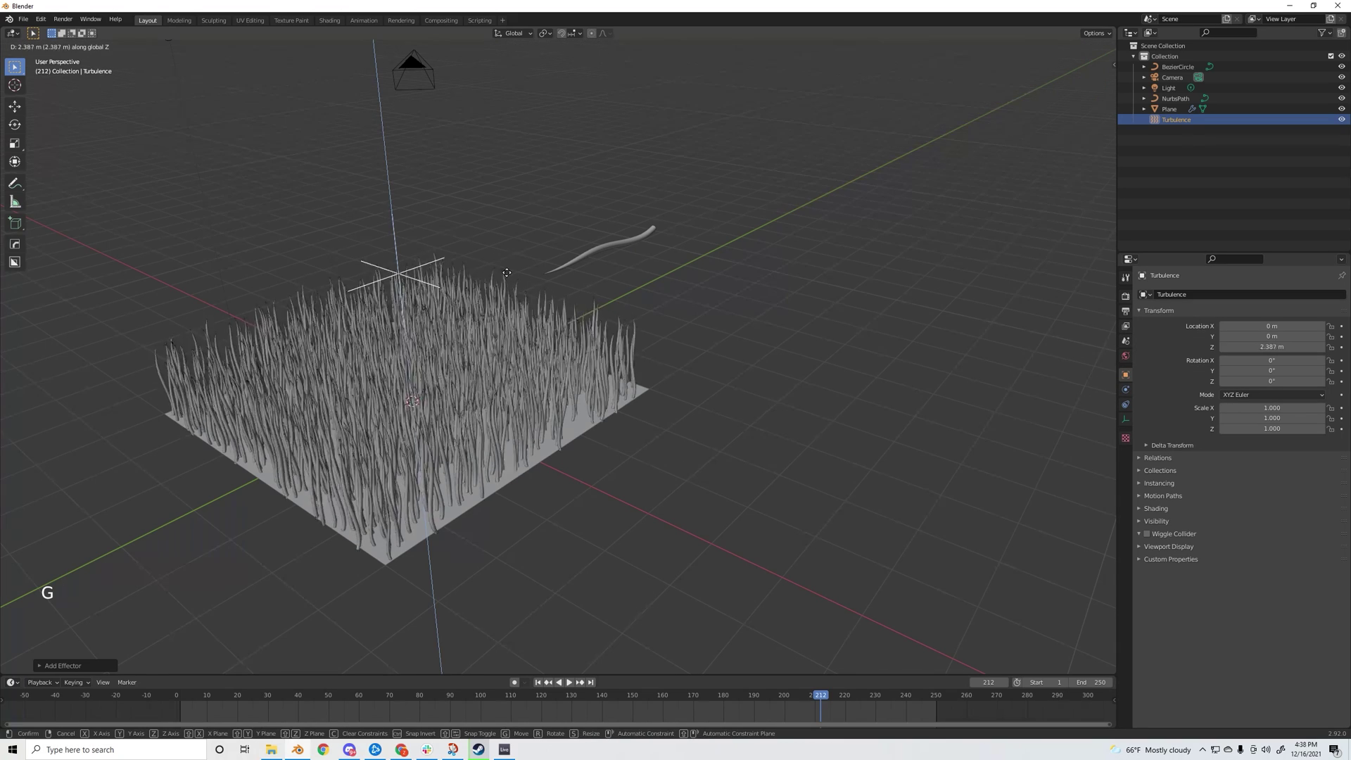
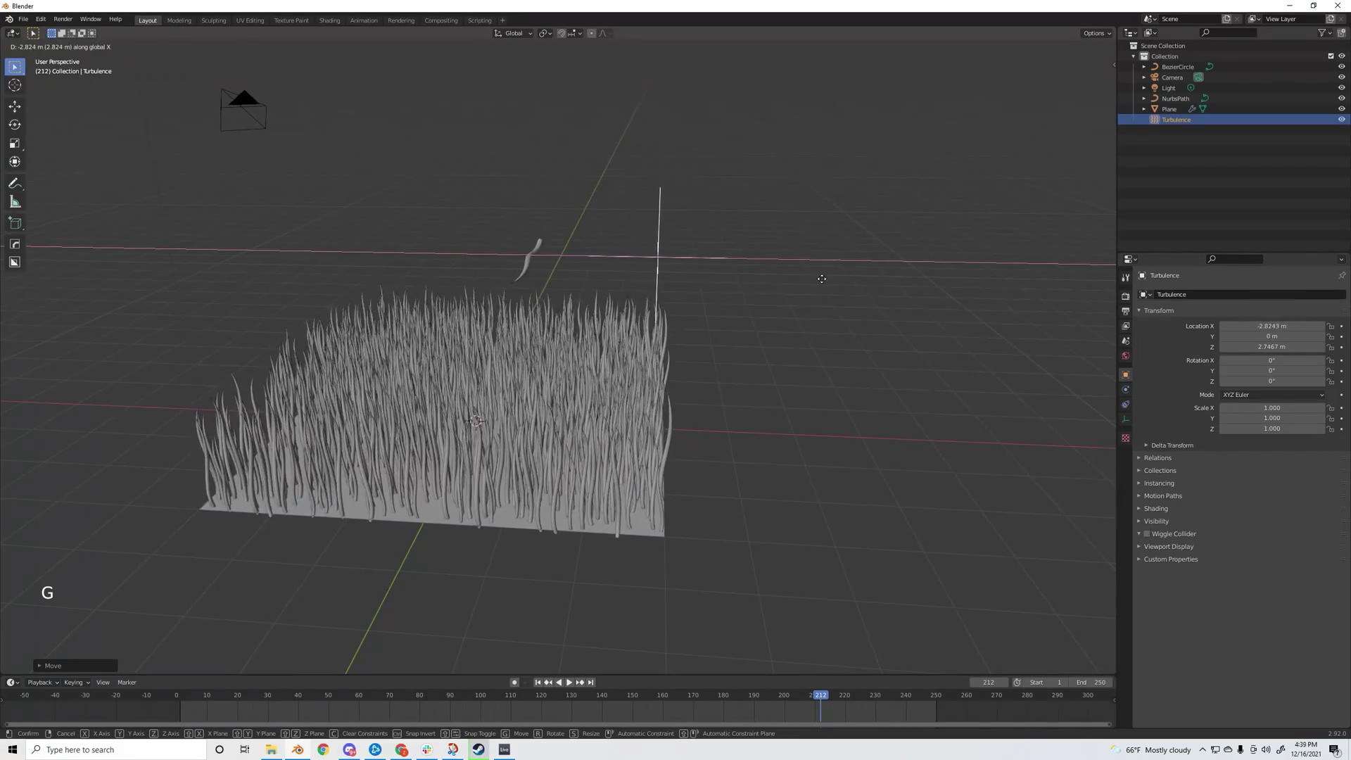
middle_click(916, 310)
key("g")
middle_click(602, 400)
left_click(538, 686)
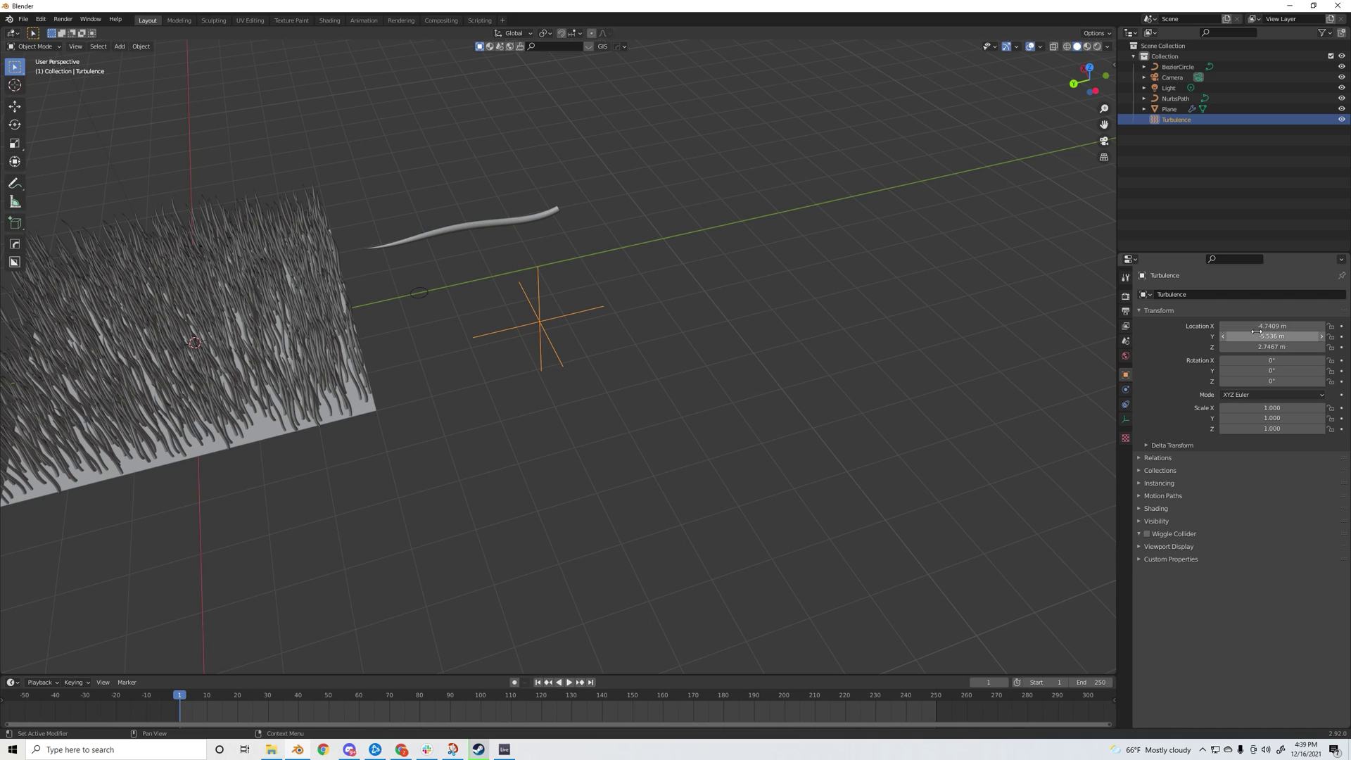
- Keyframe the Turbulence field's location at frame 1 and a shifted X location at frame 40, with adjusted interpolation
key("i")
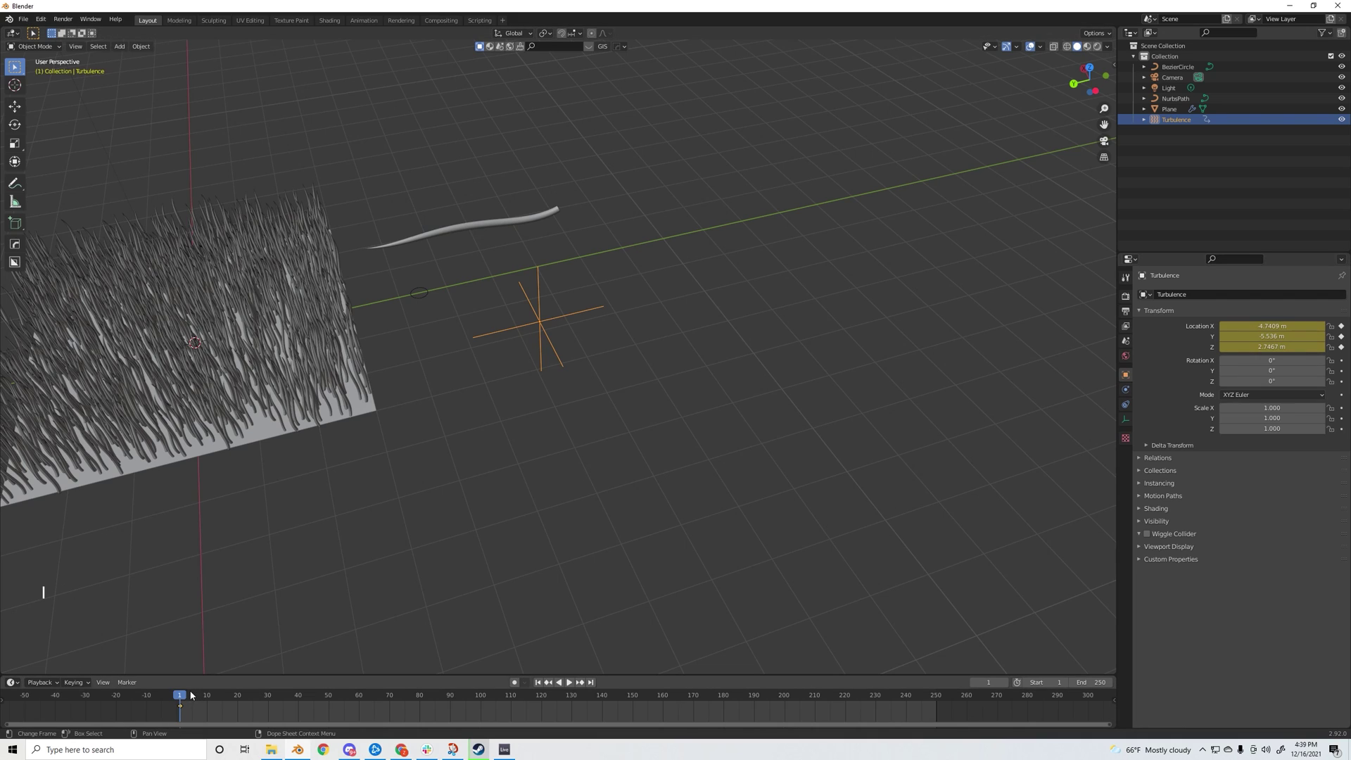
left_click(190, 694)
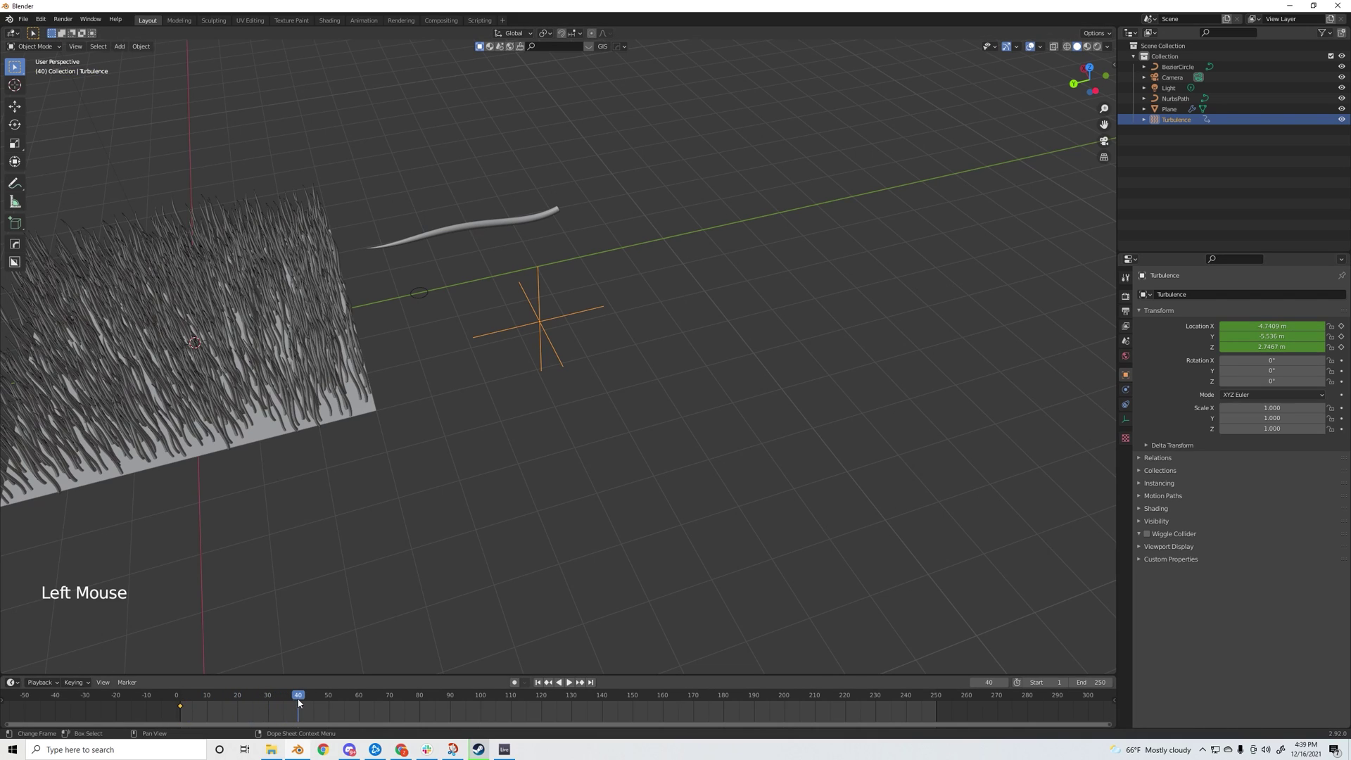
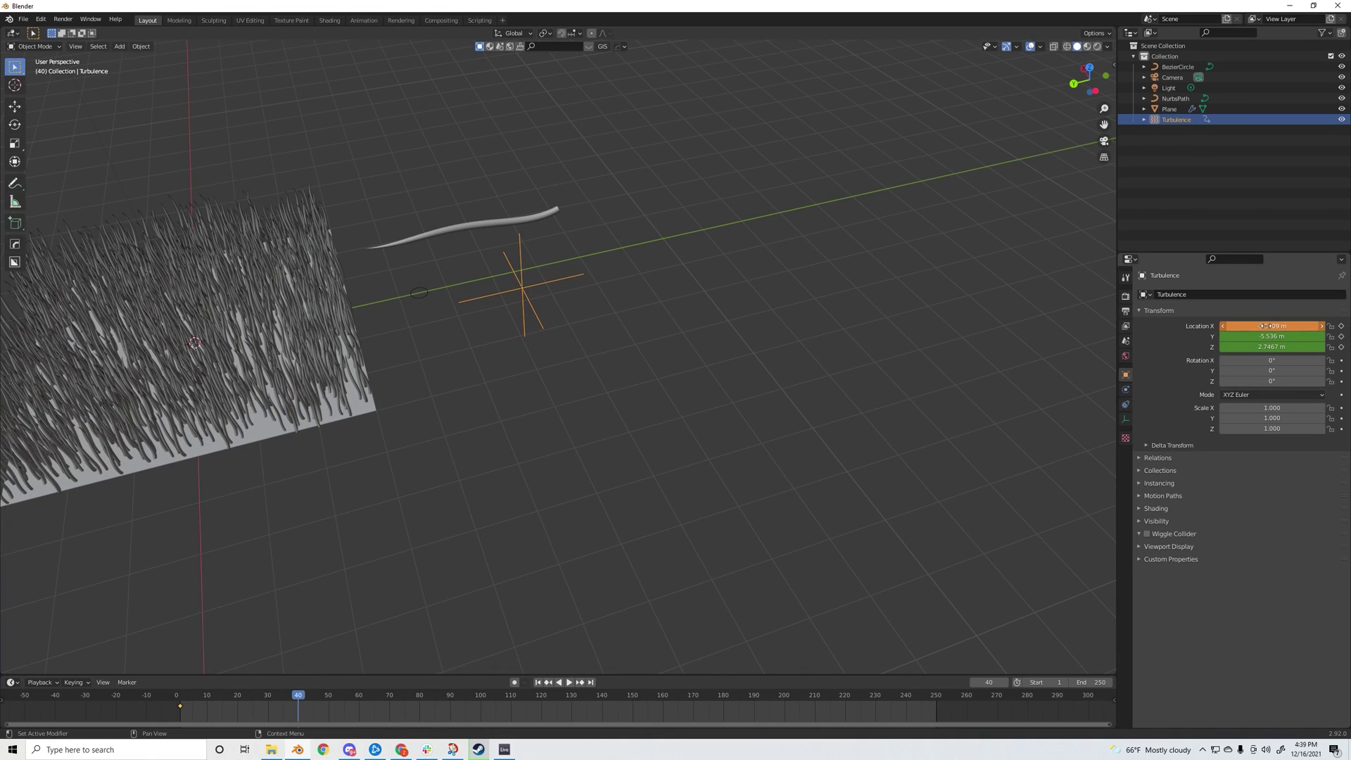
key("i")
right_click(243, 714)
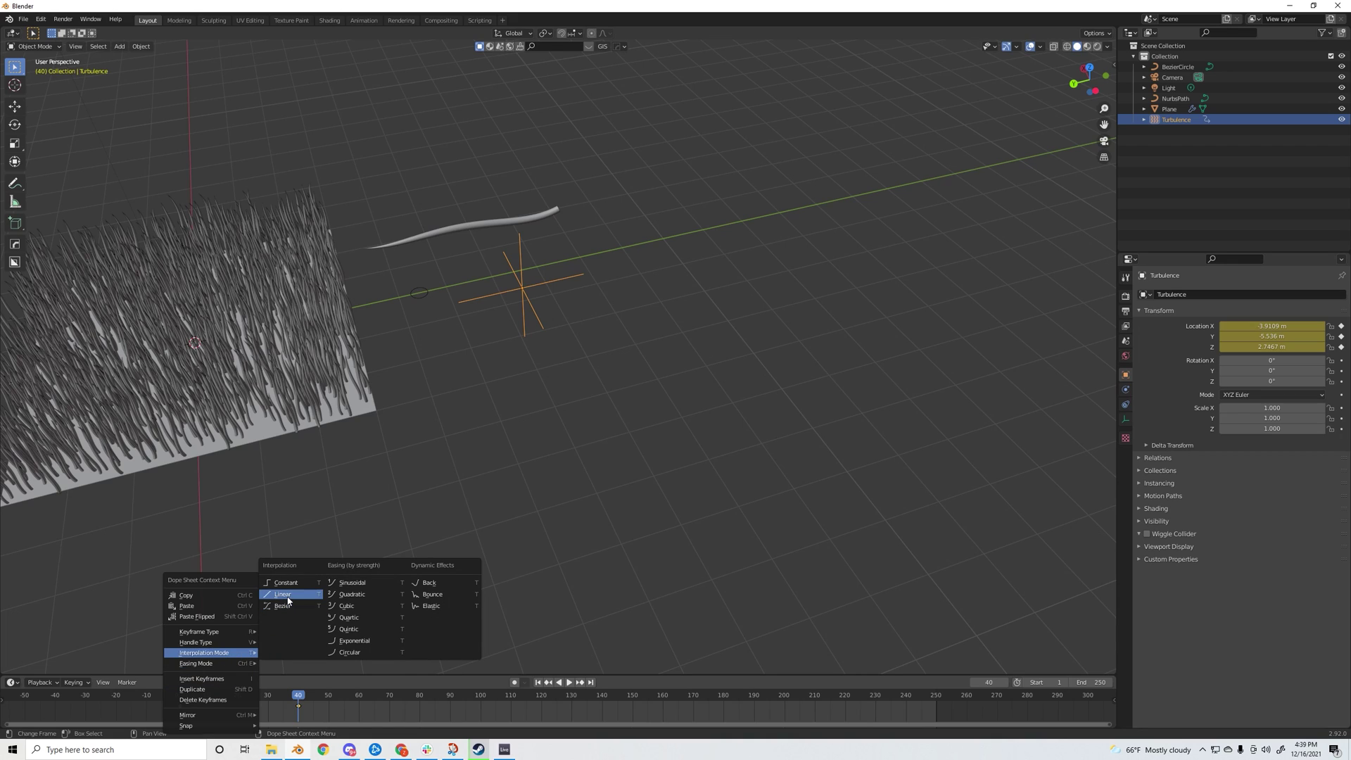
left_click(323, 709)
key("shift+e")
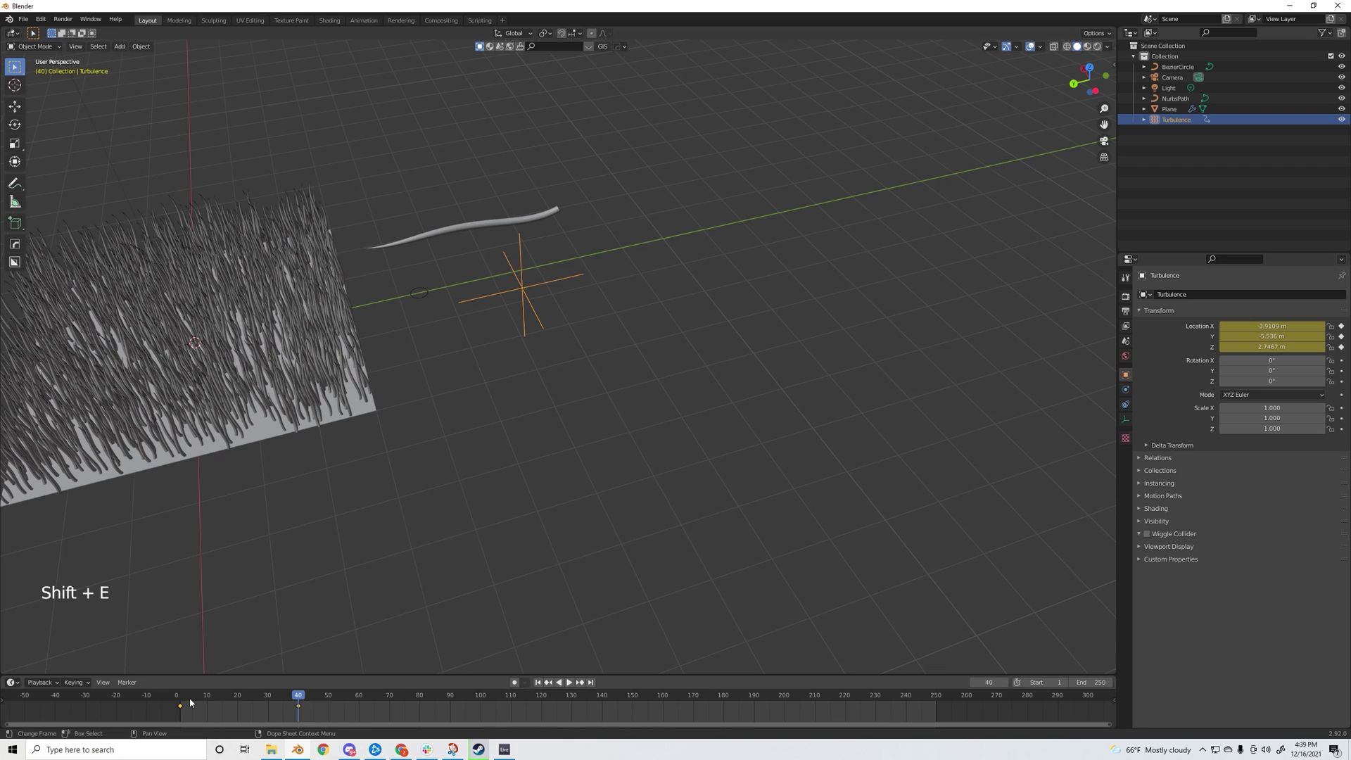
- Play back the animation and orbit around to watch the grass react to the moving turbulence
key("space")
scroll("down", 3)
middle_click(356, 441)
scroll("down", 3)
middle_click(650, 474)
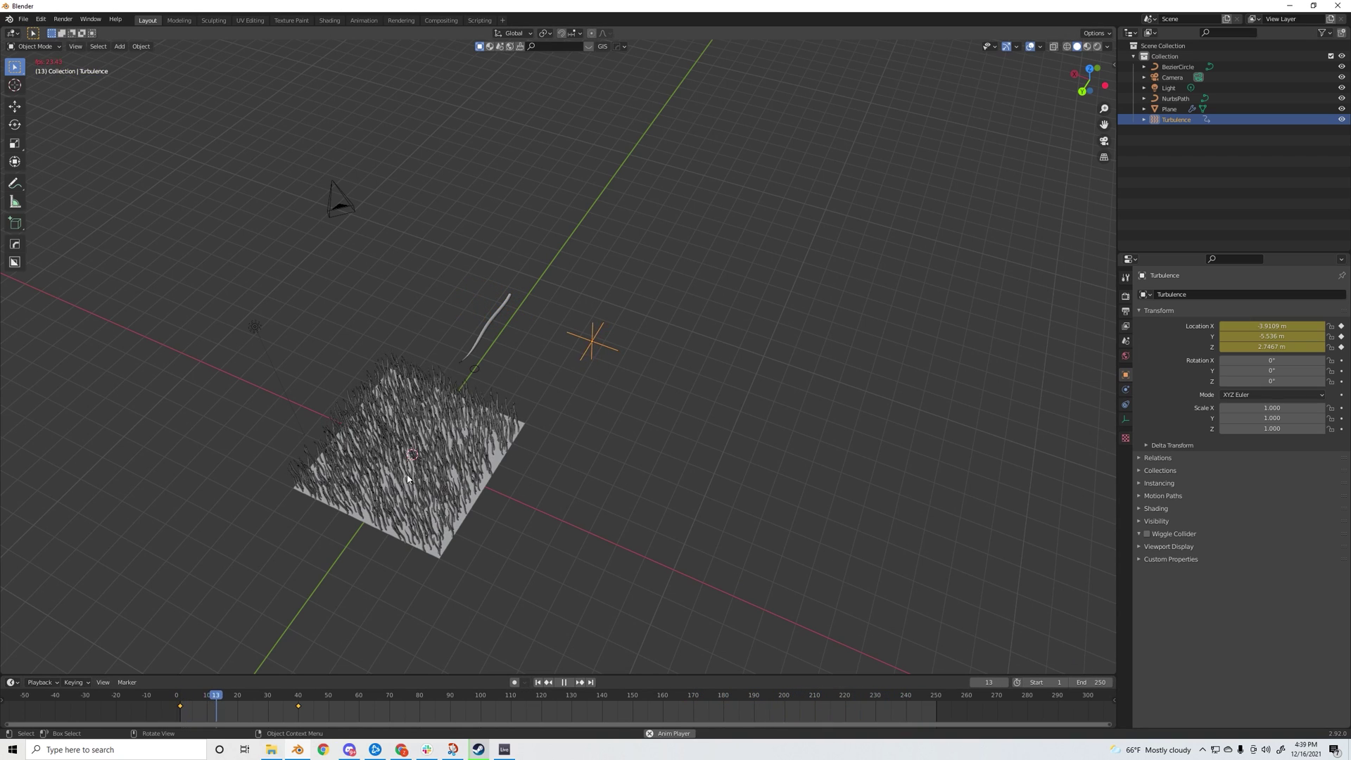
scroll("up", 3)
middle_click(368, 493)
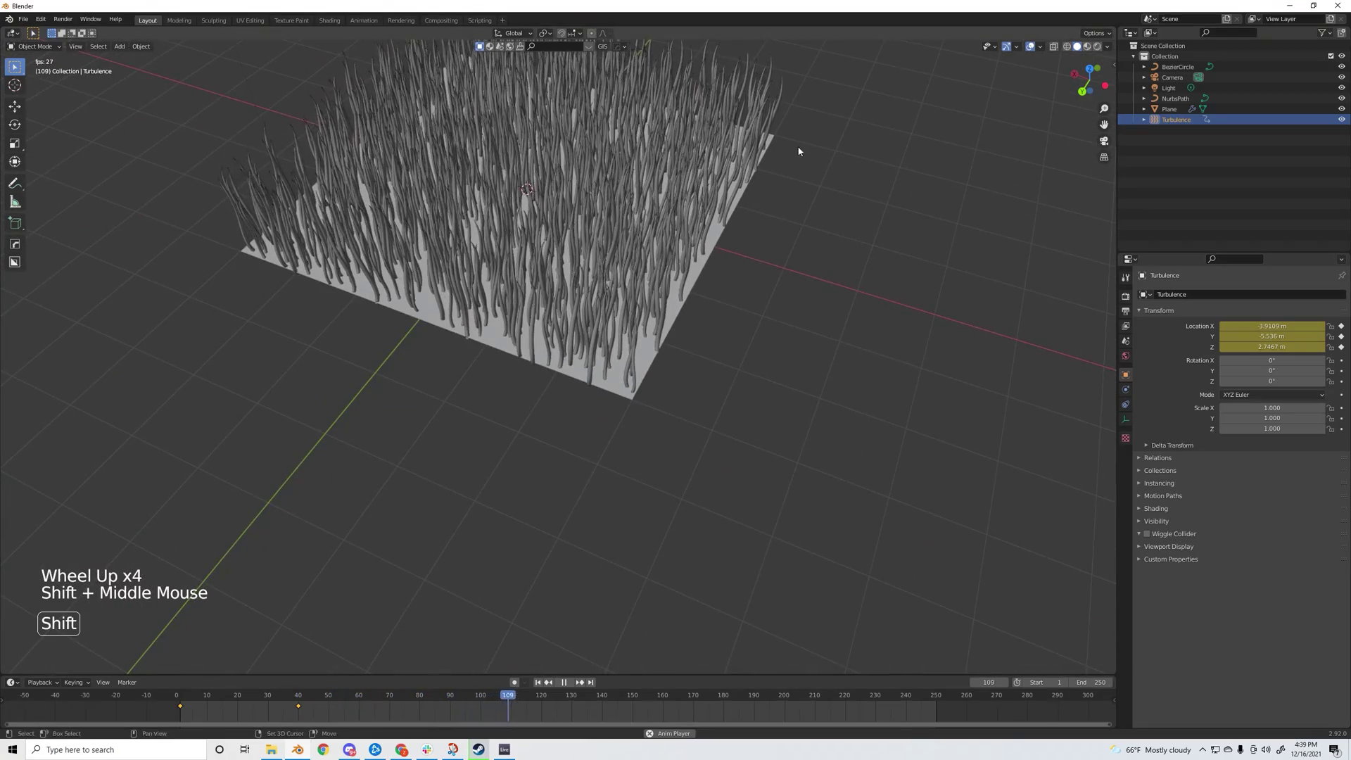
middle_click(784, 201)
scroll("down", 3)
middle_click(743, 378)
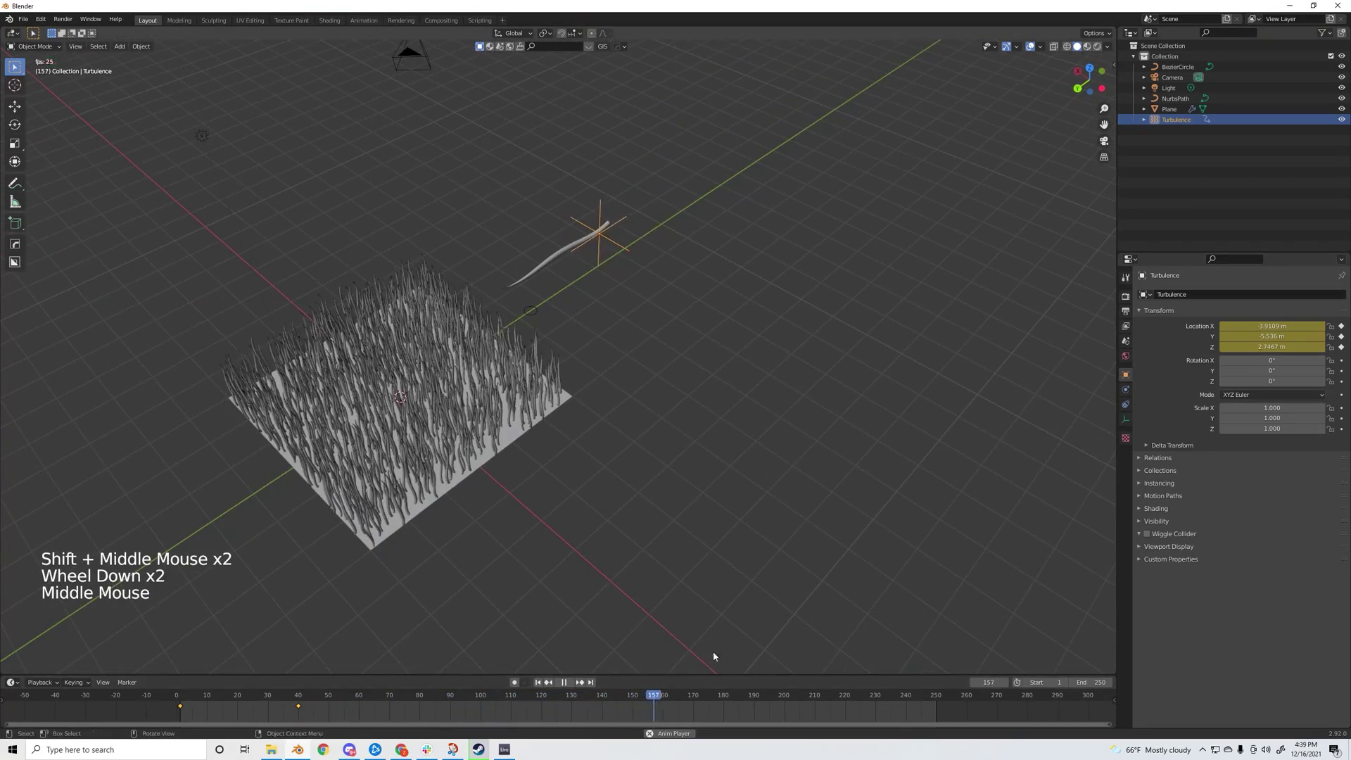
middle_click(641, 489)
middle_click(503, 377)
middle_click(808, 414)
scroll("up", 3)
middle_click(849, 484)
scroll("down", 3)
middle_click(658, 453)
middle_click(325, 382)
middle_click(360, 352)
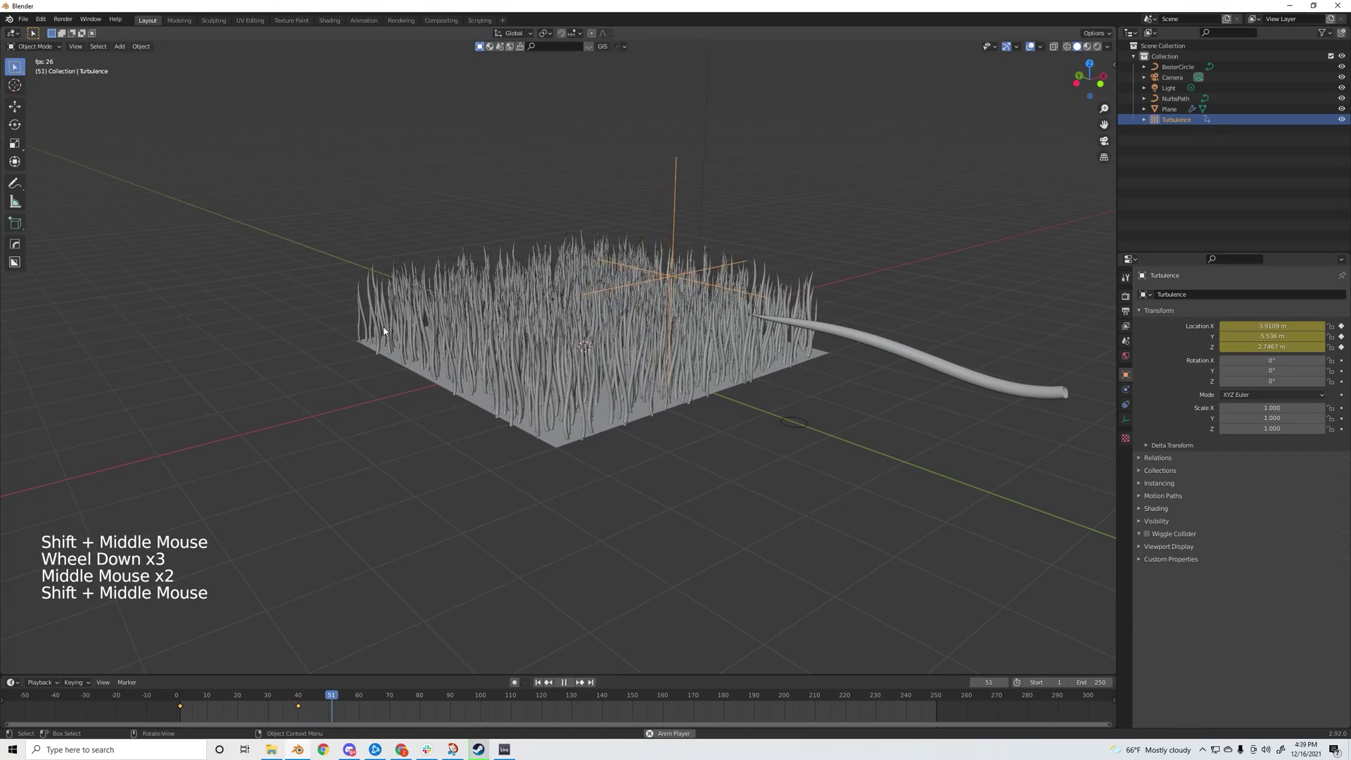
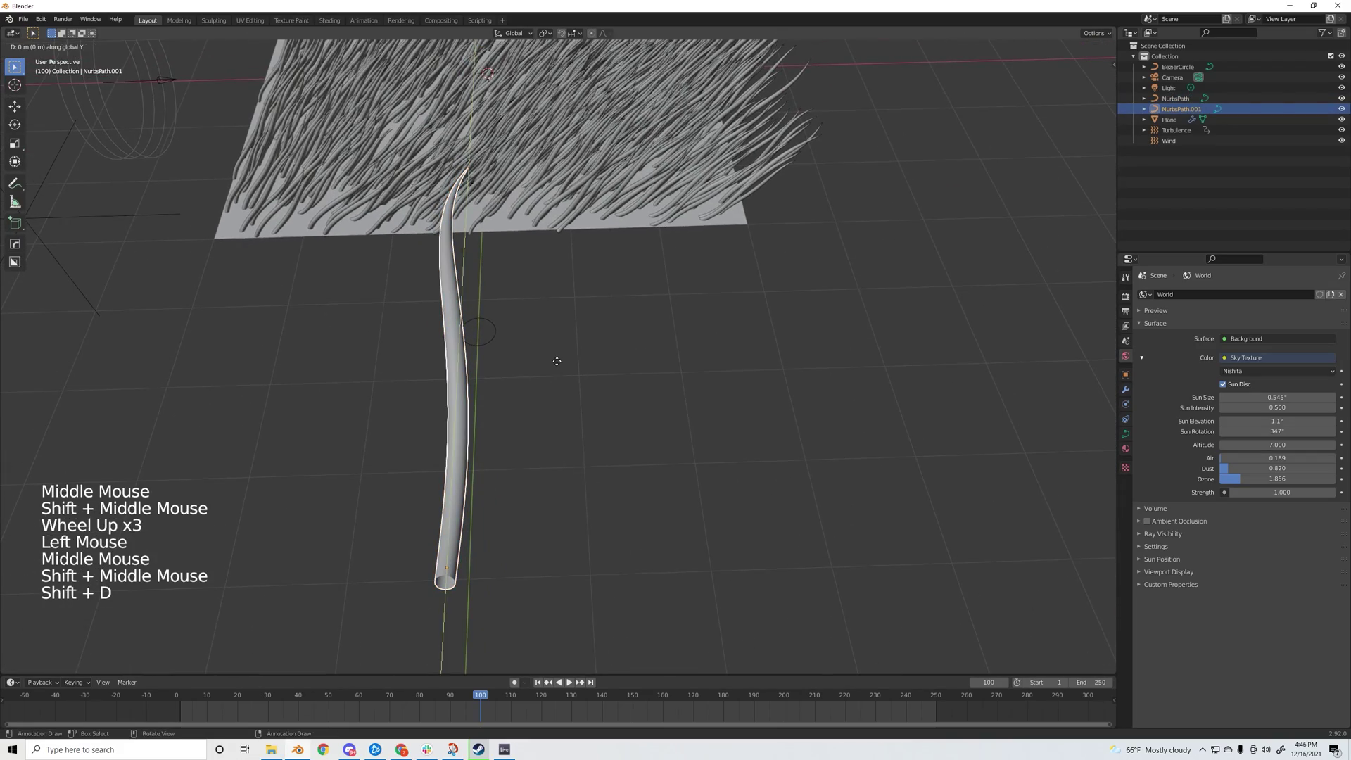
- Duplicate the NurbsPath blade again to get a third variant, NurbsPath.002, beside the others
key("shift+d")
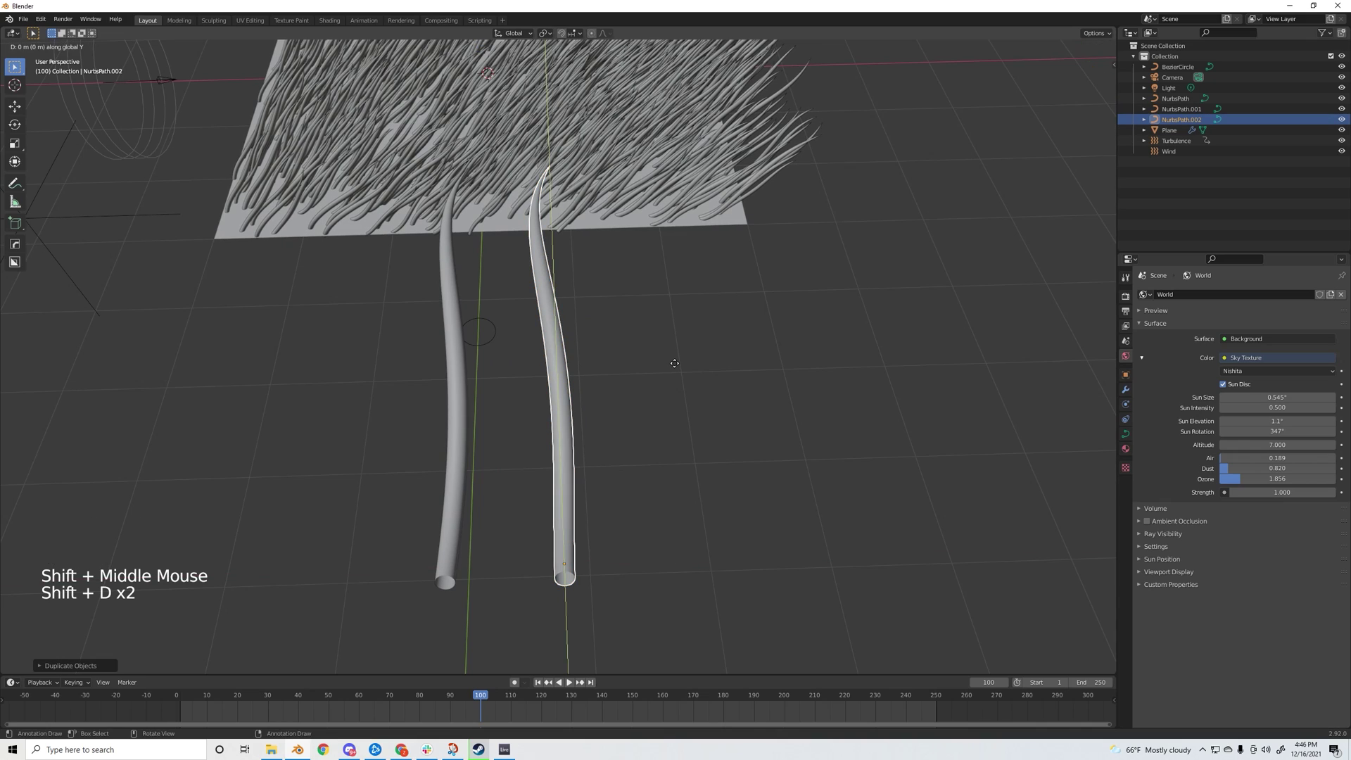
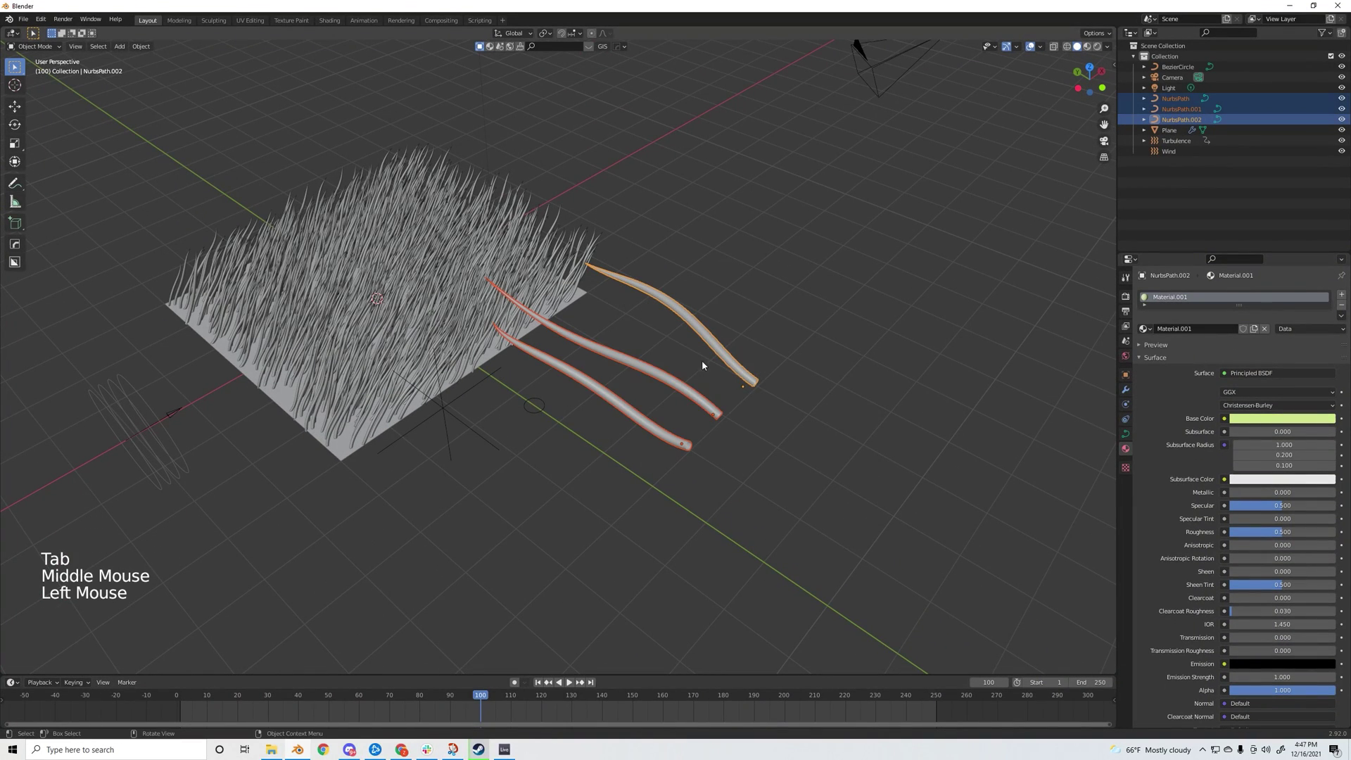
- Move the three NurbsPath blades into a new collection named Grass, then select the grass plane
right_click(675, 384)
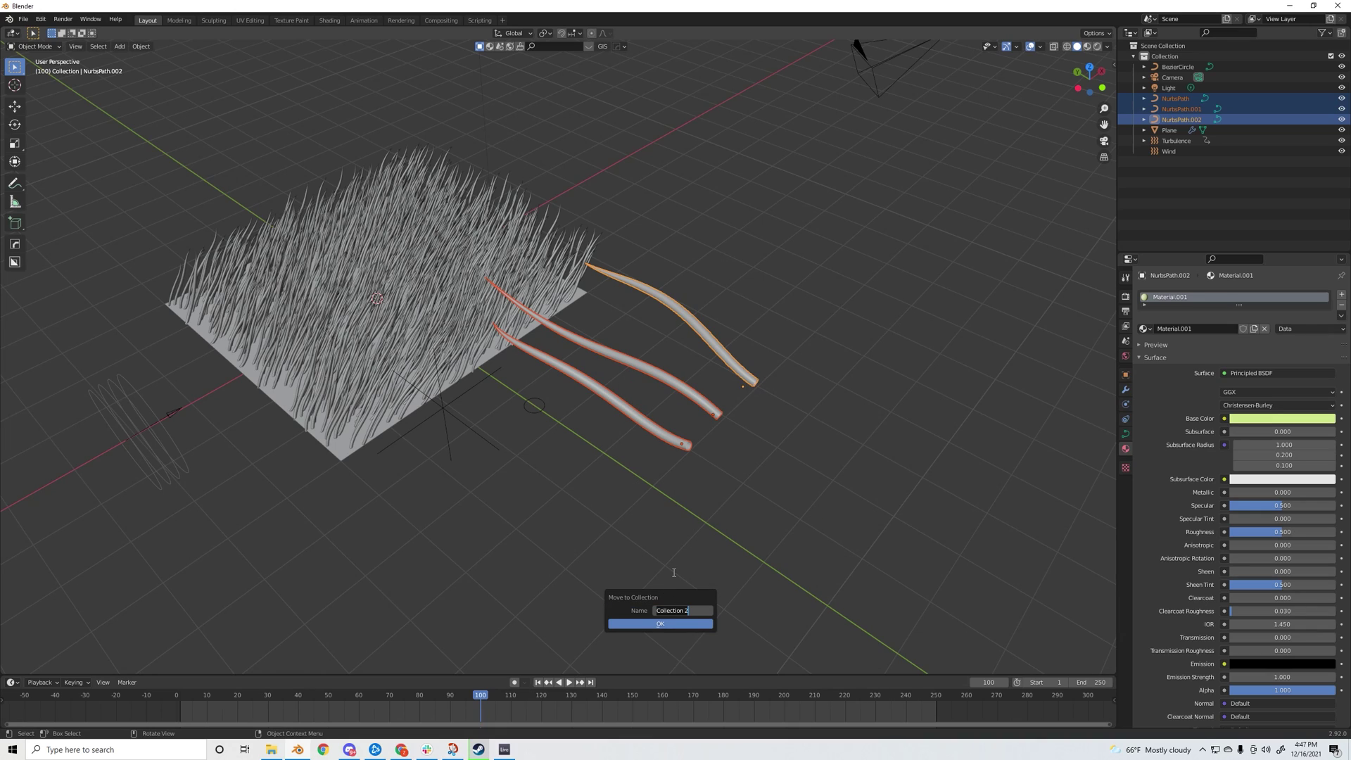
key("s")
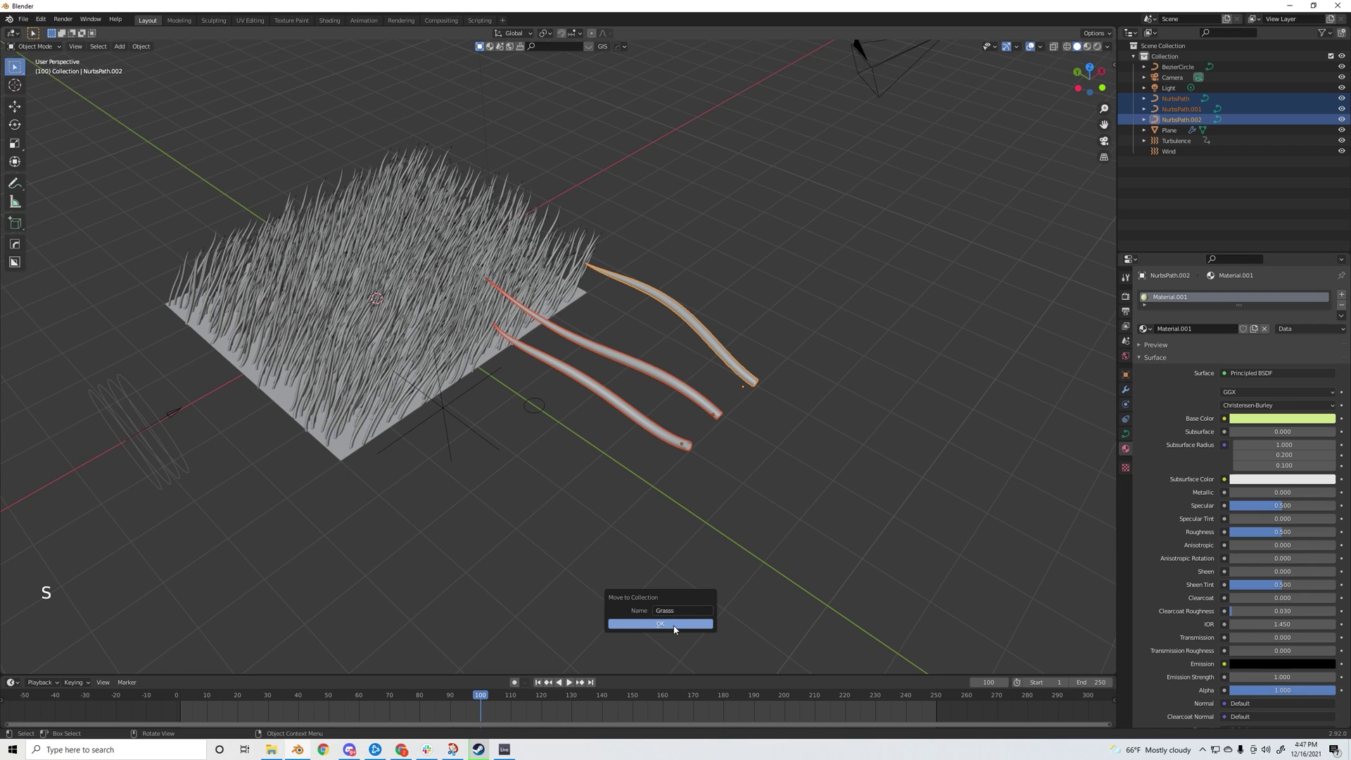
middle_click(686, 430)
left_click(927, 561)
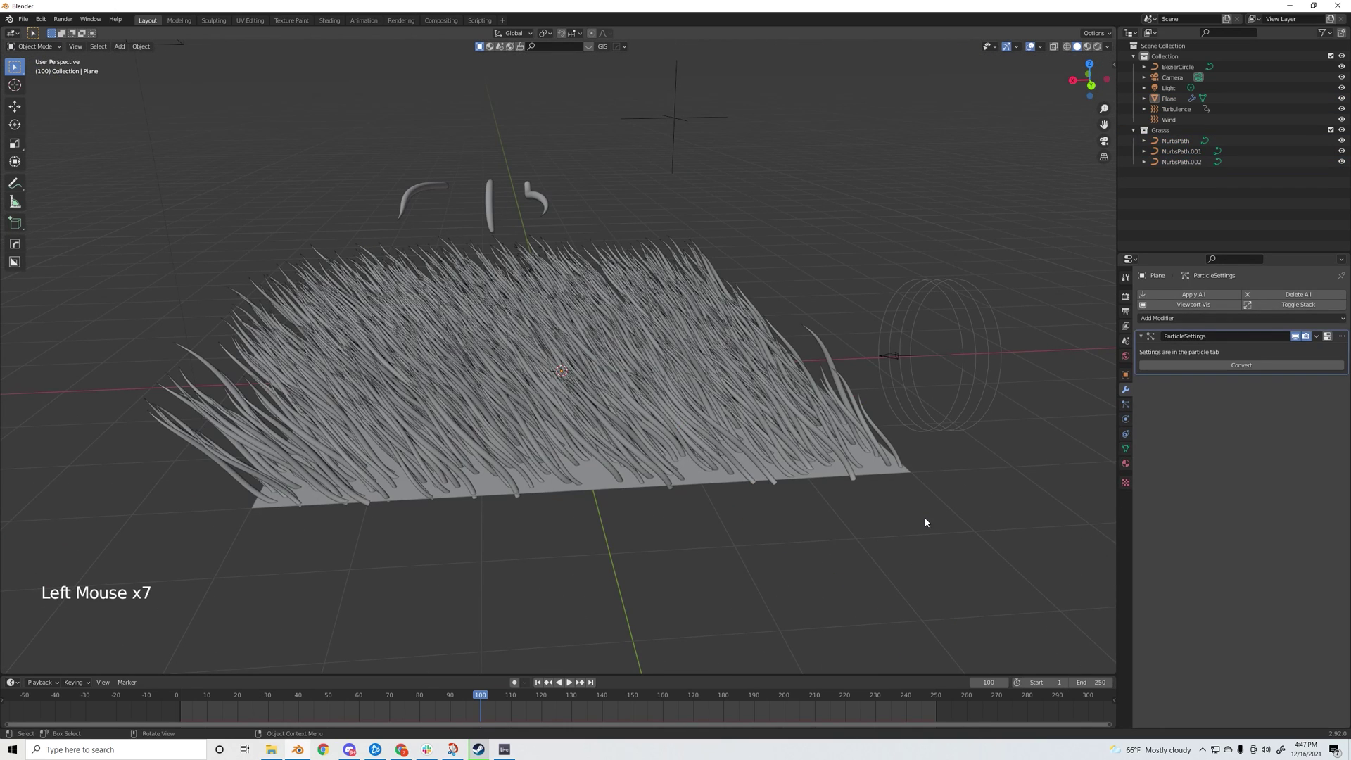
middle_click(927, 521)
left_click(598, 449)
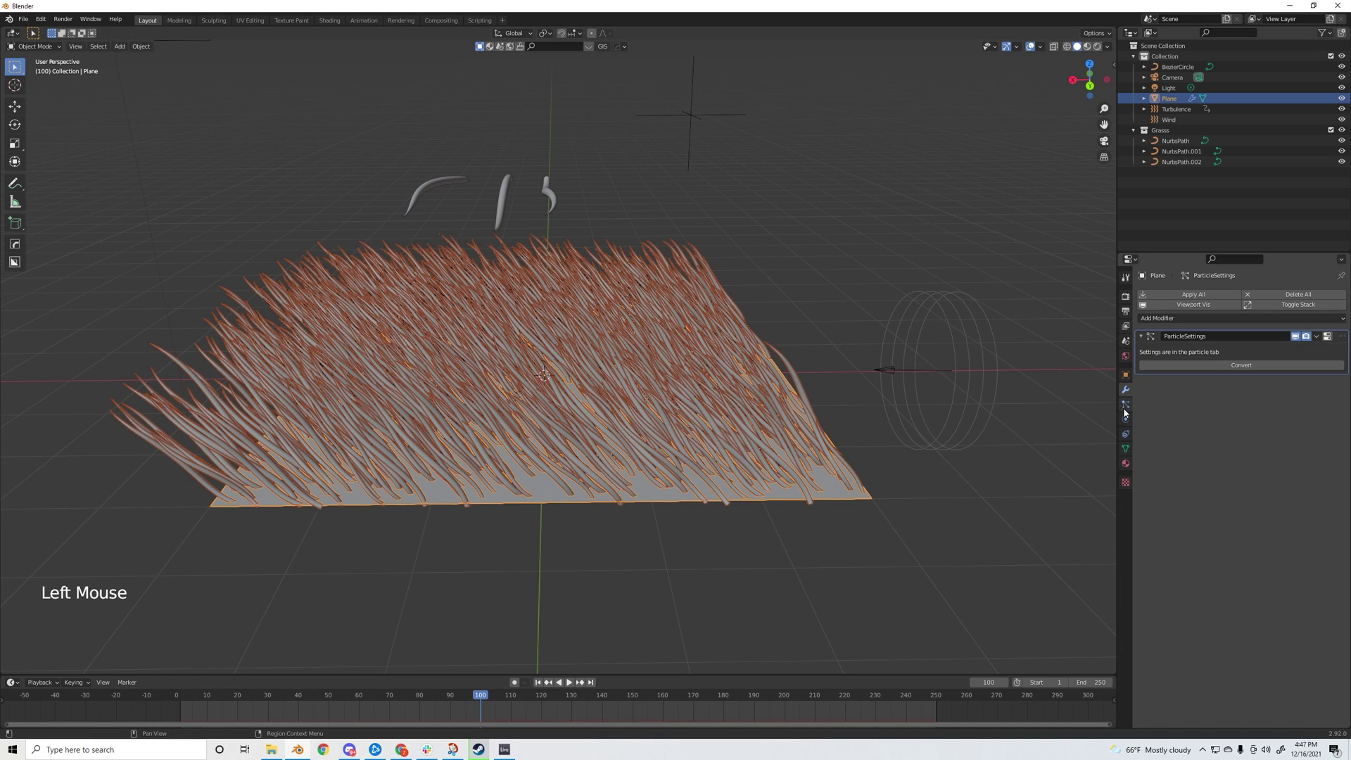
- Set the plane's hair particles to Render As Collection using Grass, previewed in rendered shading
left_click(1126, 410)
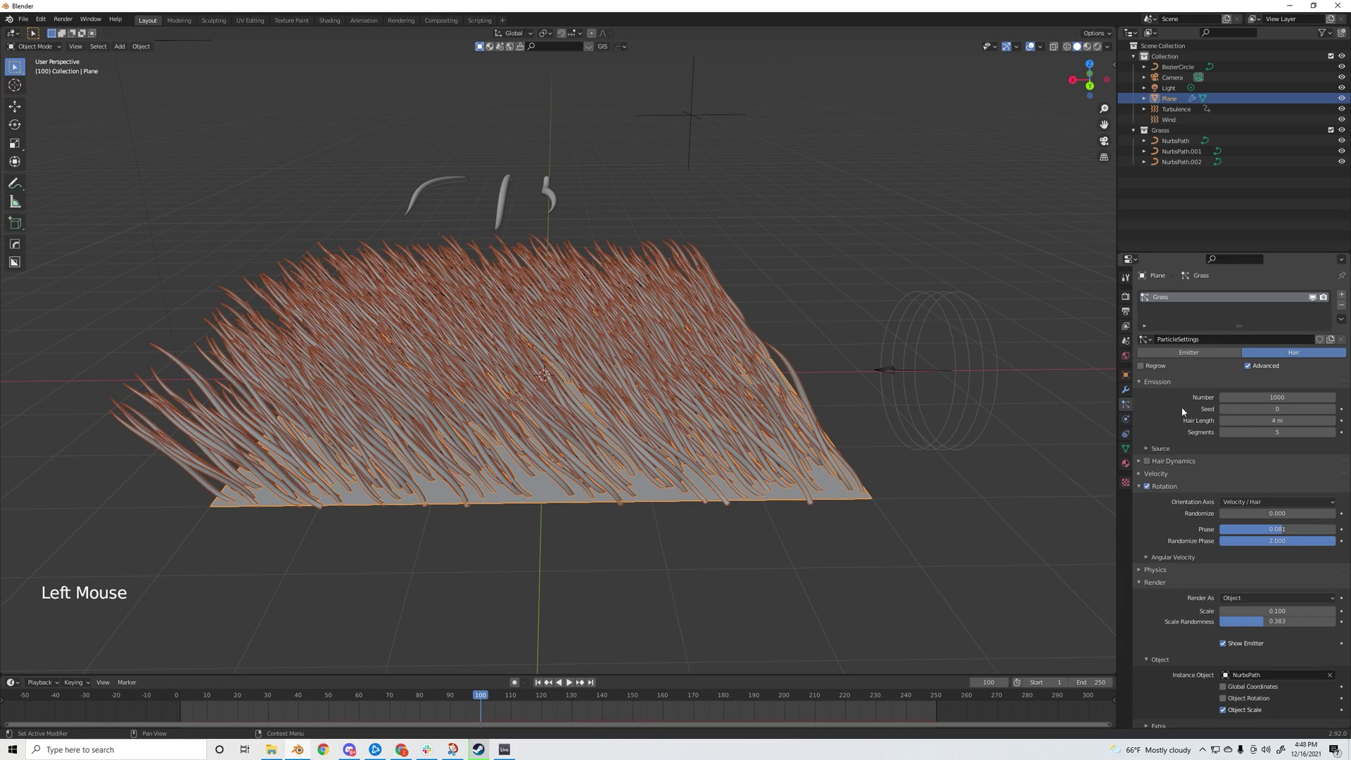
scroll("down", 3)
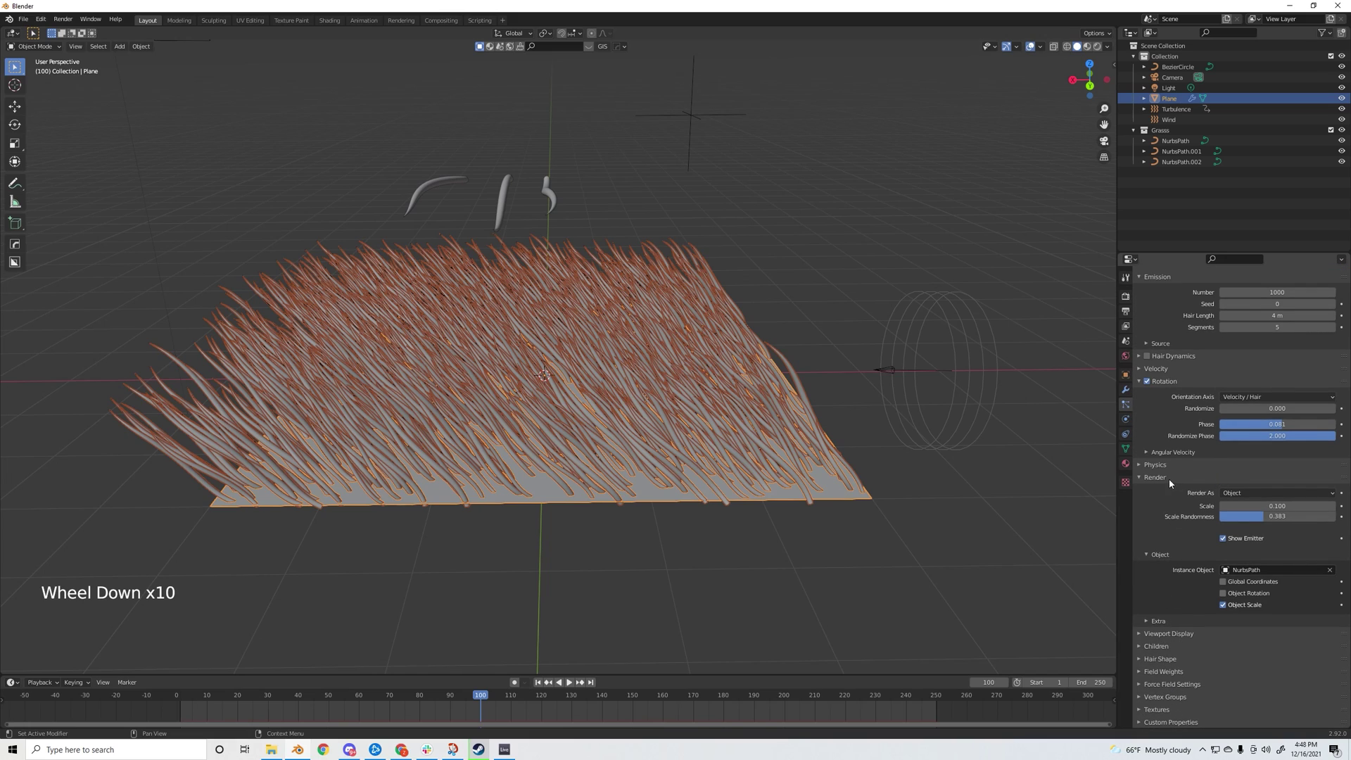
left_click(1272, 498)
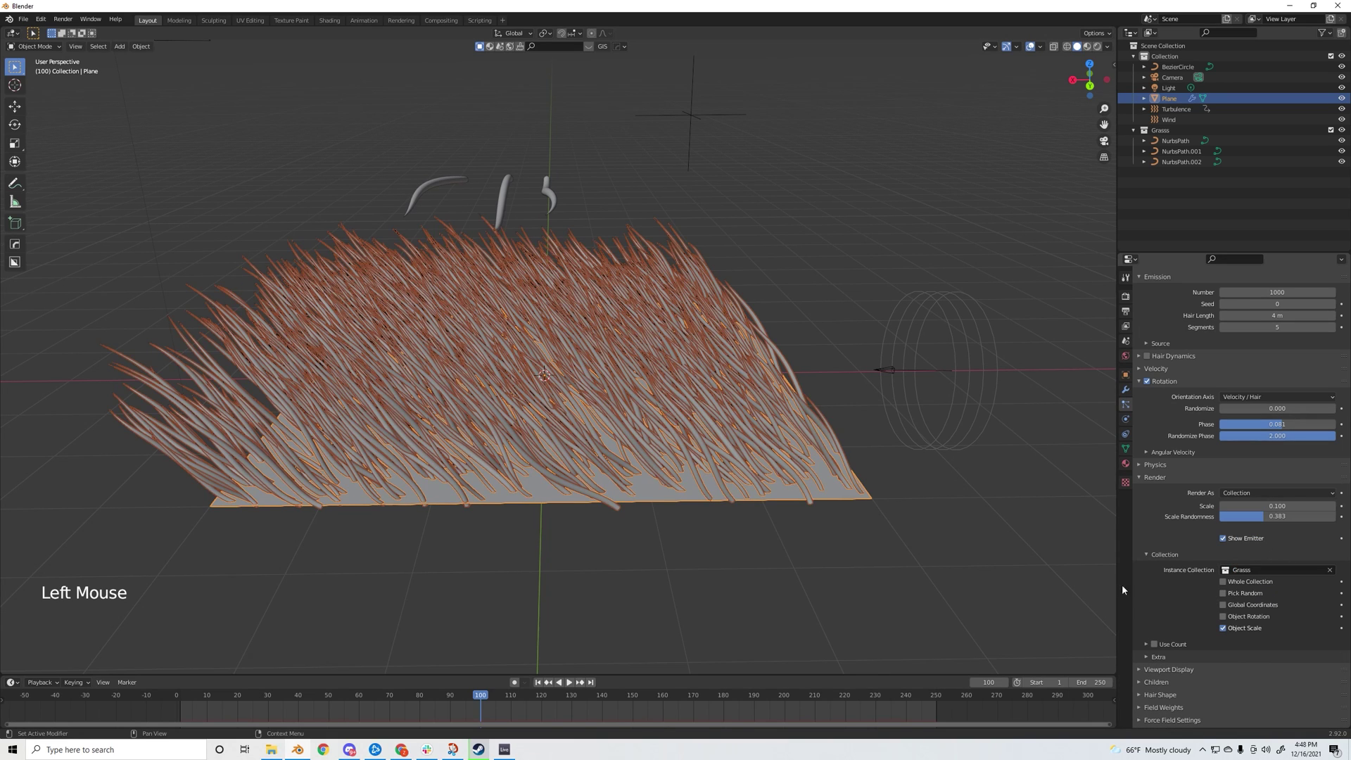
left_click(862, 609)
left_click(1098, 49)
- Orbit over to the blade curves and select one of the NurbsPath blades
middle_click(581, 537)
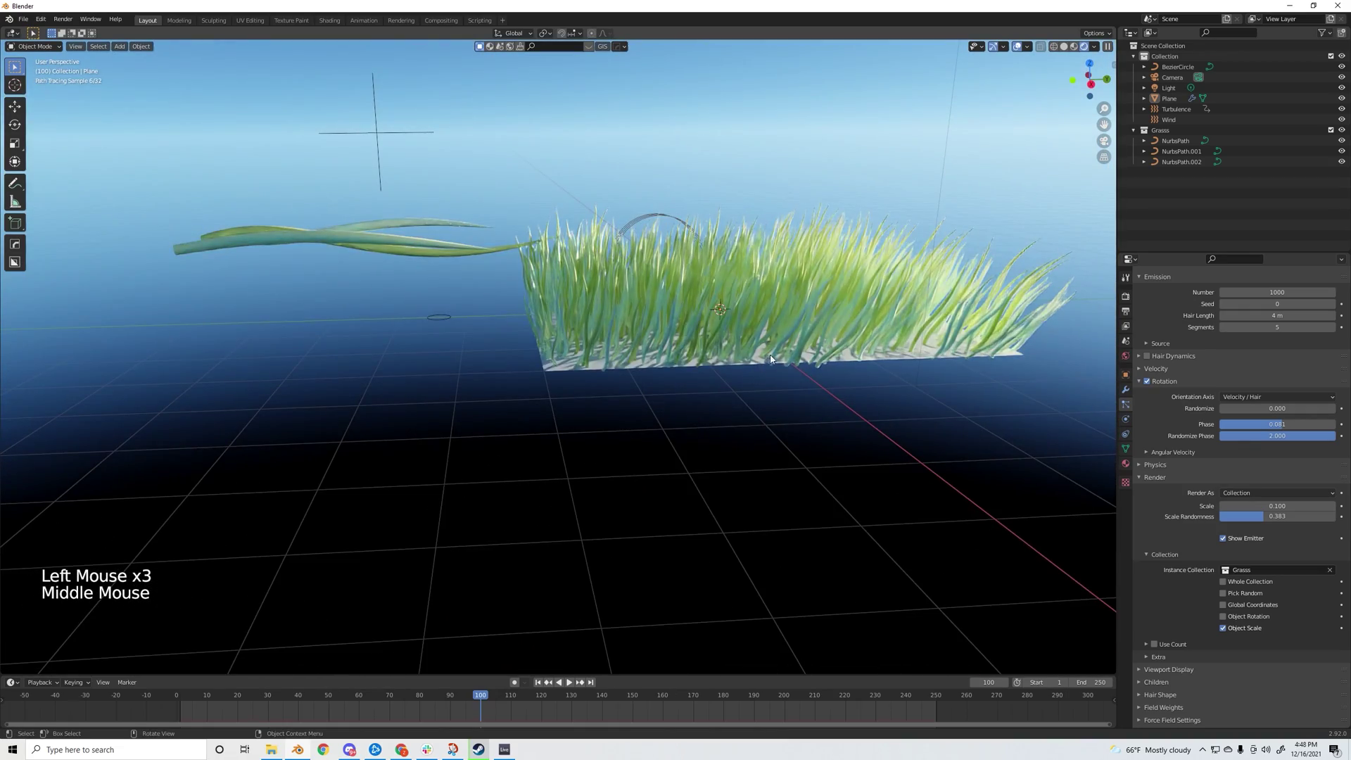
scroll("up", 3)
middle_click(844, 348)
middle_click(685, 415)
scroll("down", 3)
left_click(762, 506)
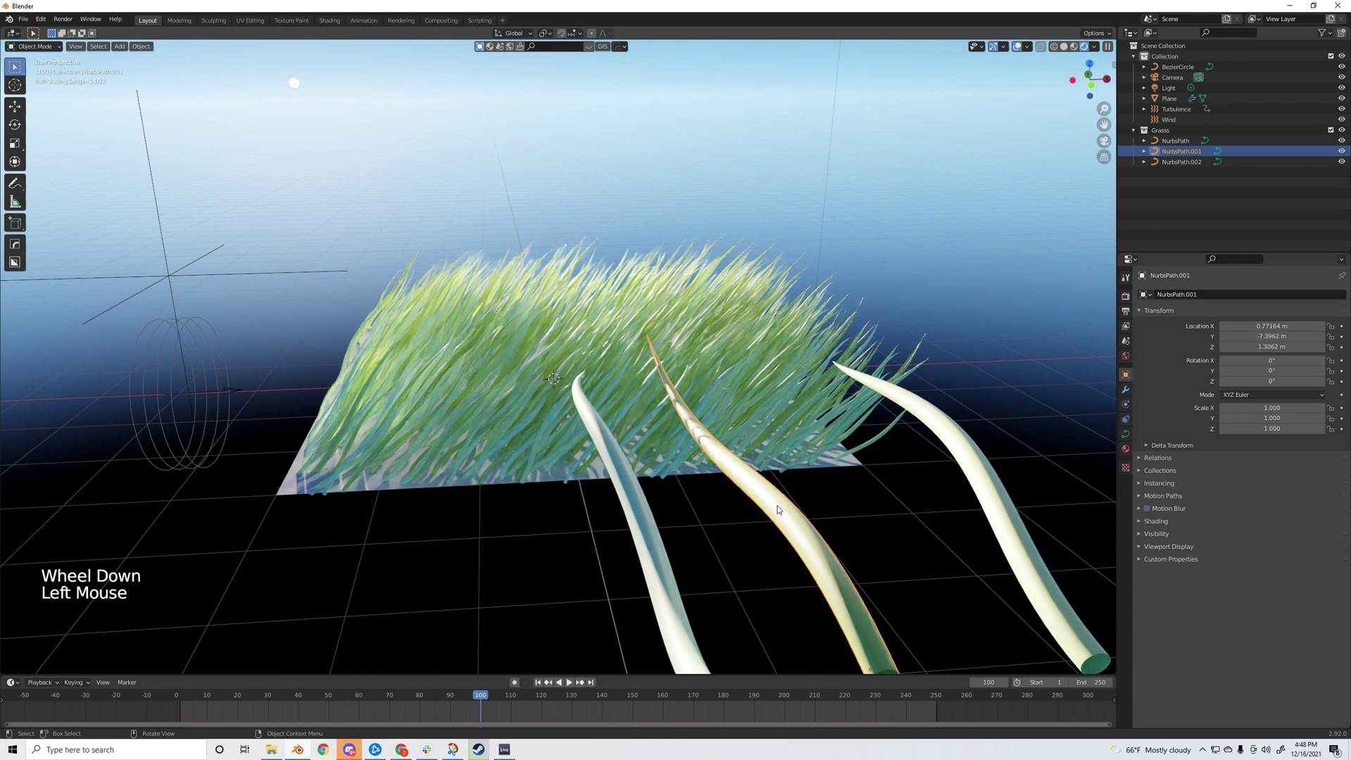
left_click(646, 538)
- Give the blade material a light green Base Color and hide the earlier grass plane
left_click(1125, 457)
left_click(1265, 420)
left_click(1262, 421)
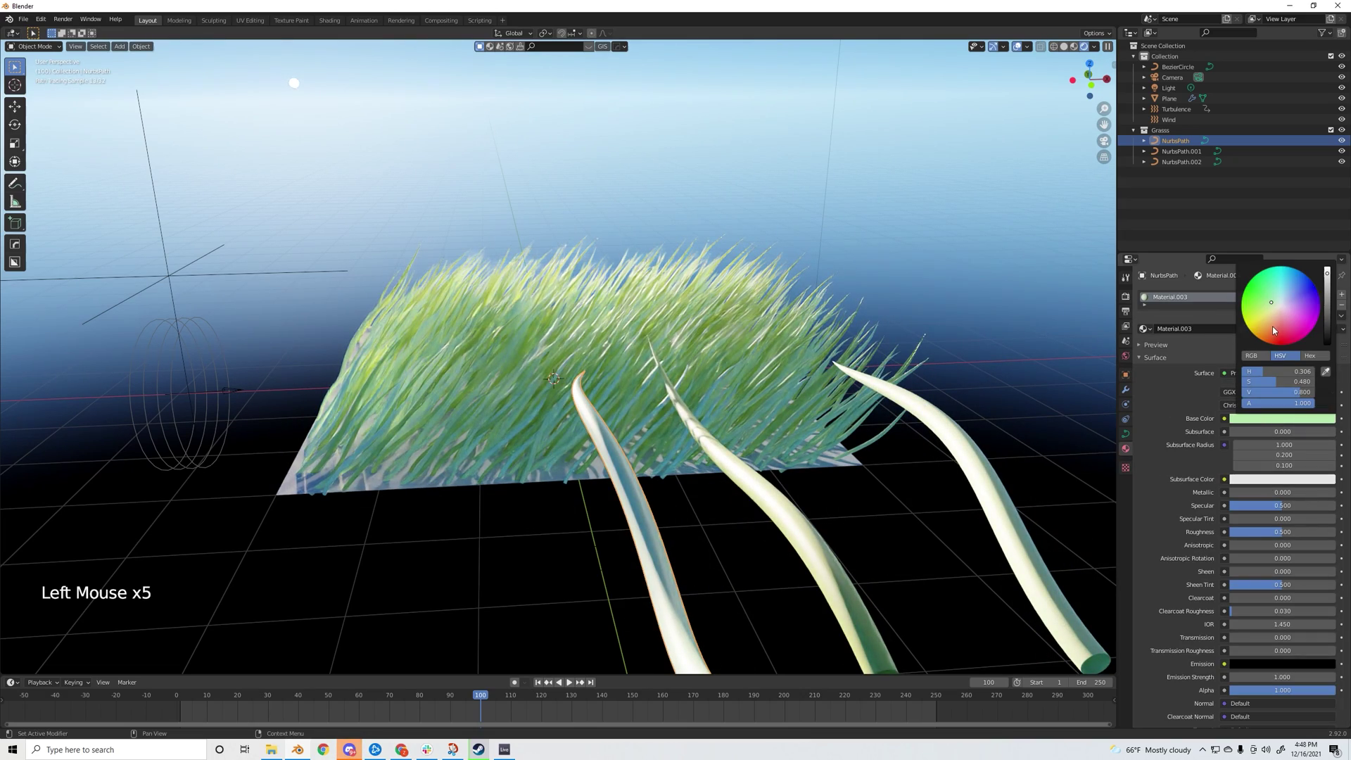
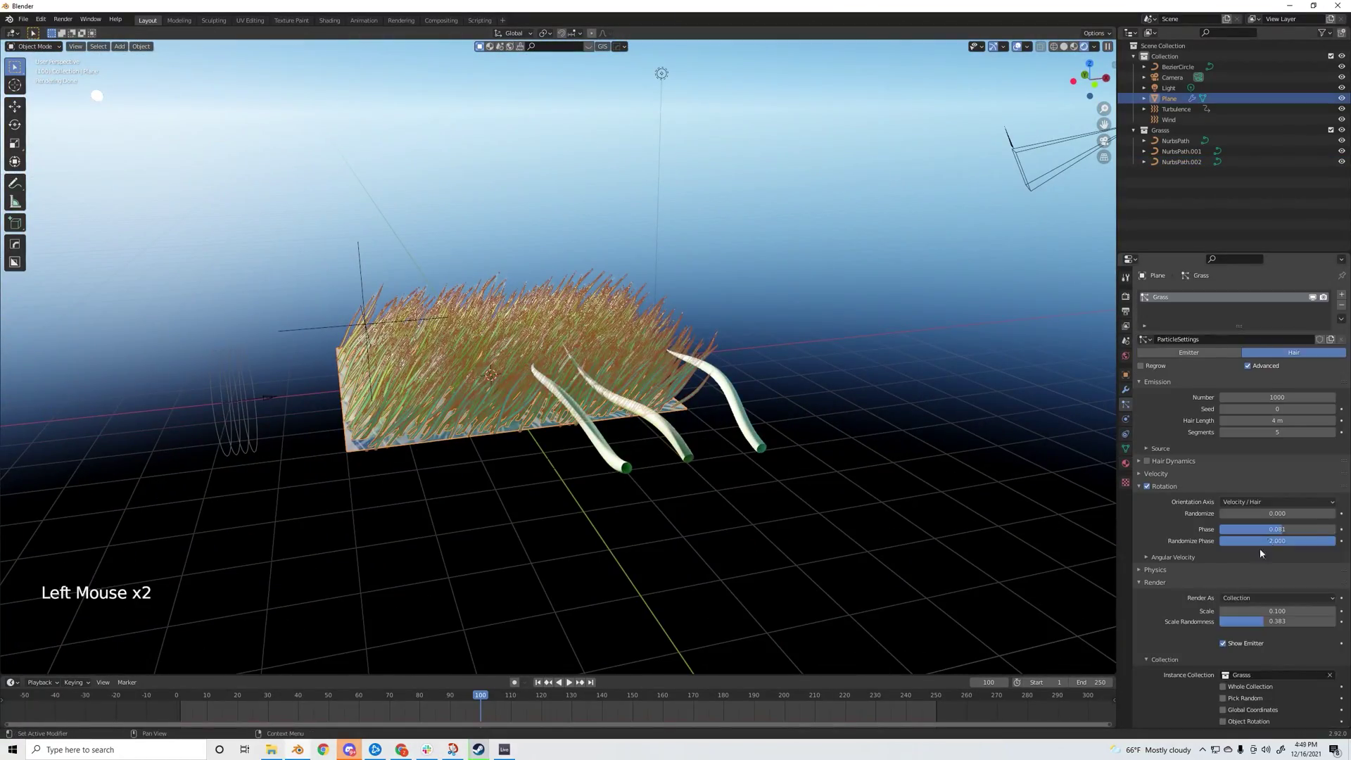
scroll("up", 3)
double_click(770, 342)
middle_click(809, 374)
middle_click(768, 432)
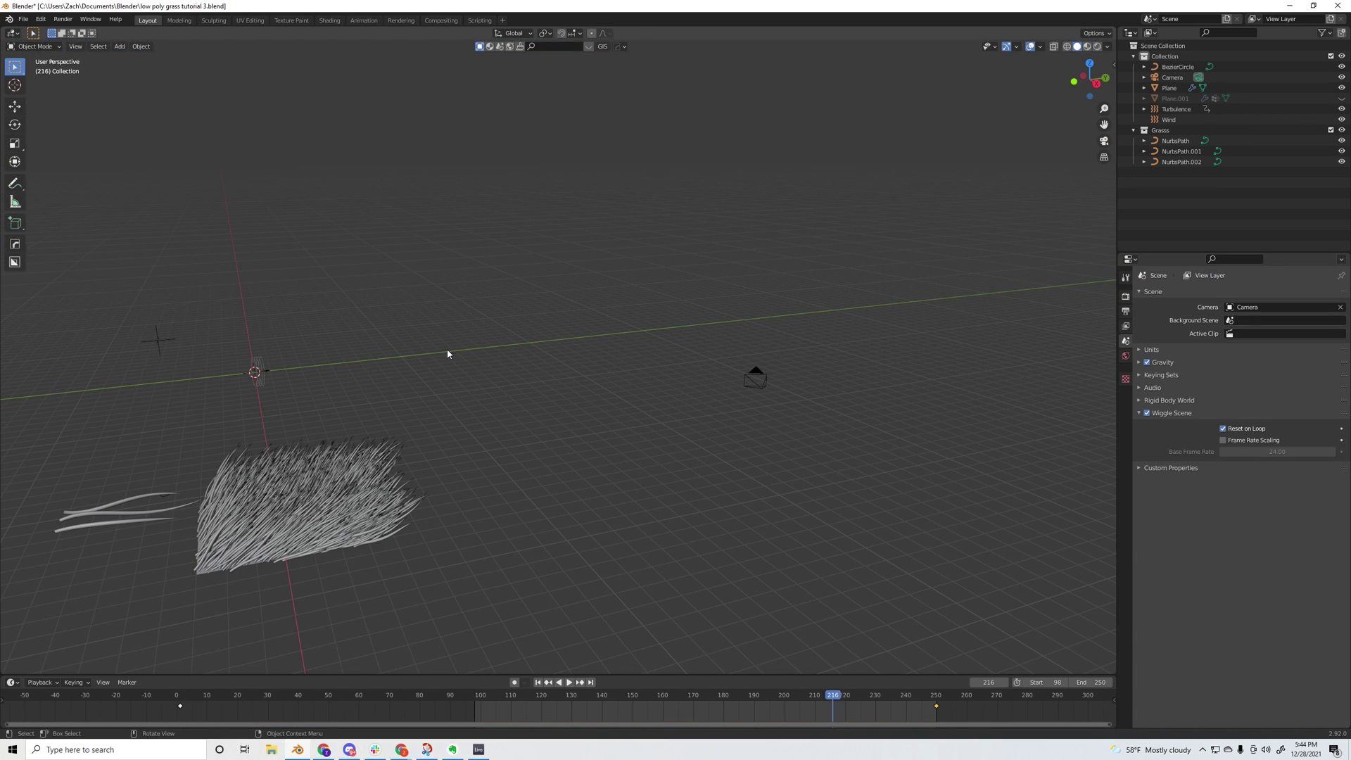
- Add a new mesh plane, Plane.002, move it aside and scale it up into a broad ground surface
key("shift+a")
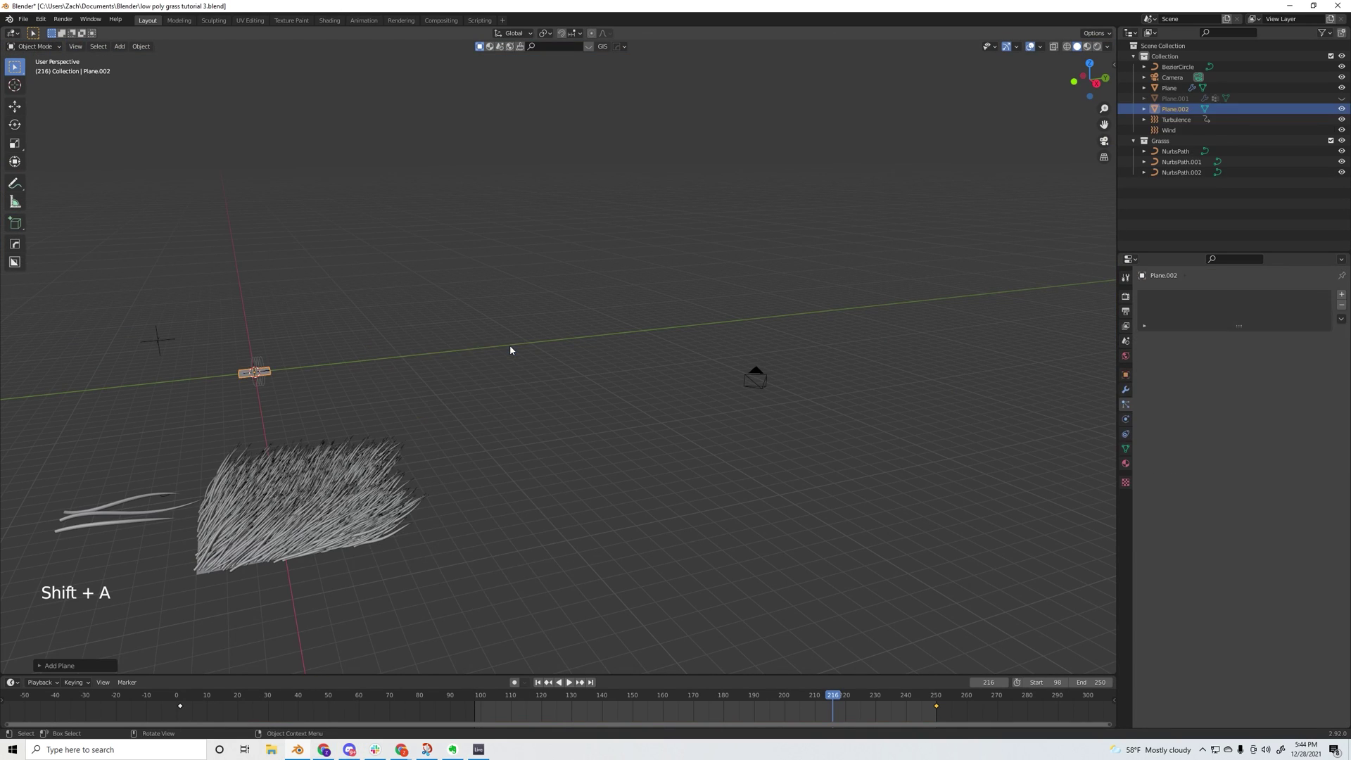
key("g")
key("g")
key("s")
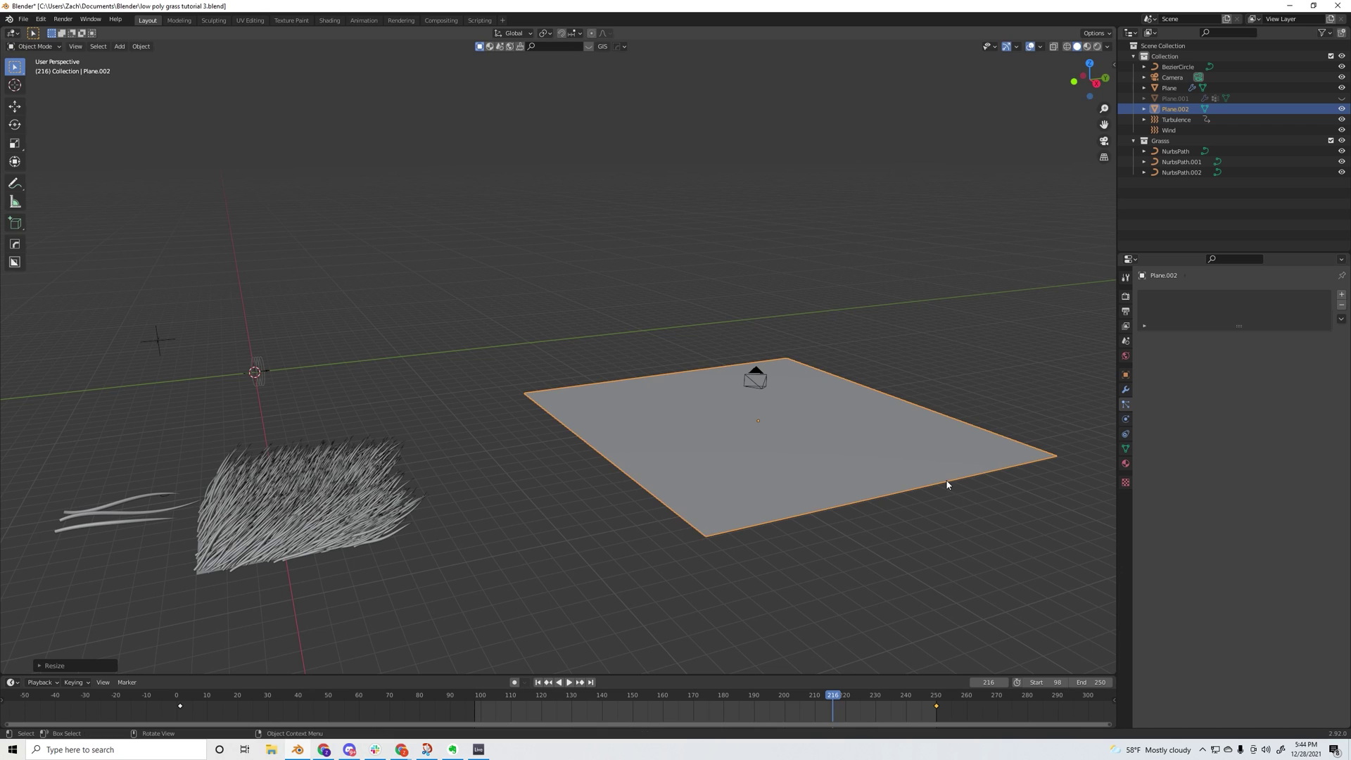
scroll("down", 3)
middle_click(841, 479)
middle_click(830, 504)
key("s")
key("g")
scroll("down", 3)
middle_click(647, 504)
key("Tab")
- Subdivide Plane.002 into a fine grid and raise a vertex into a smooth hill with proportional editing
right_click(581, 417)
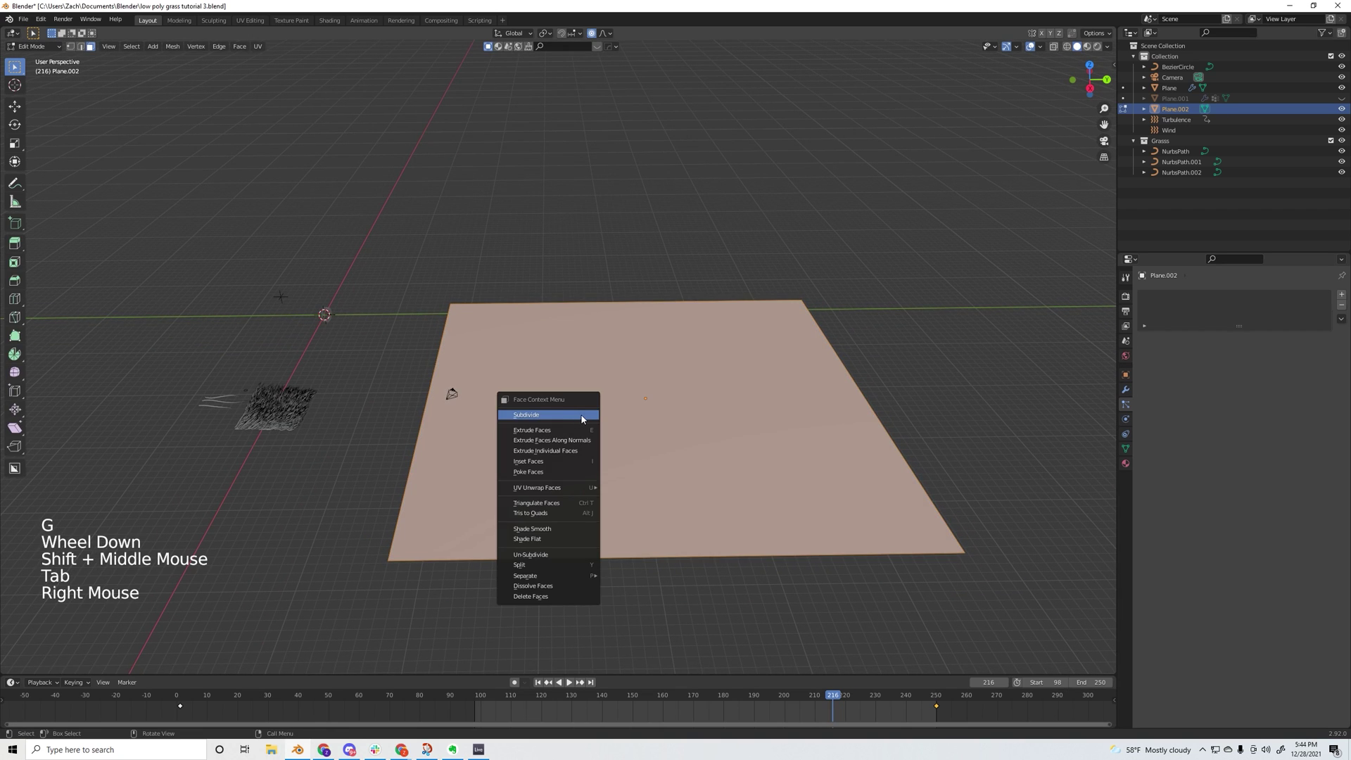
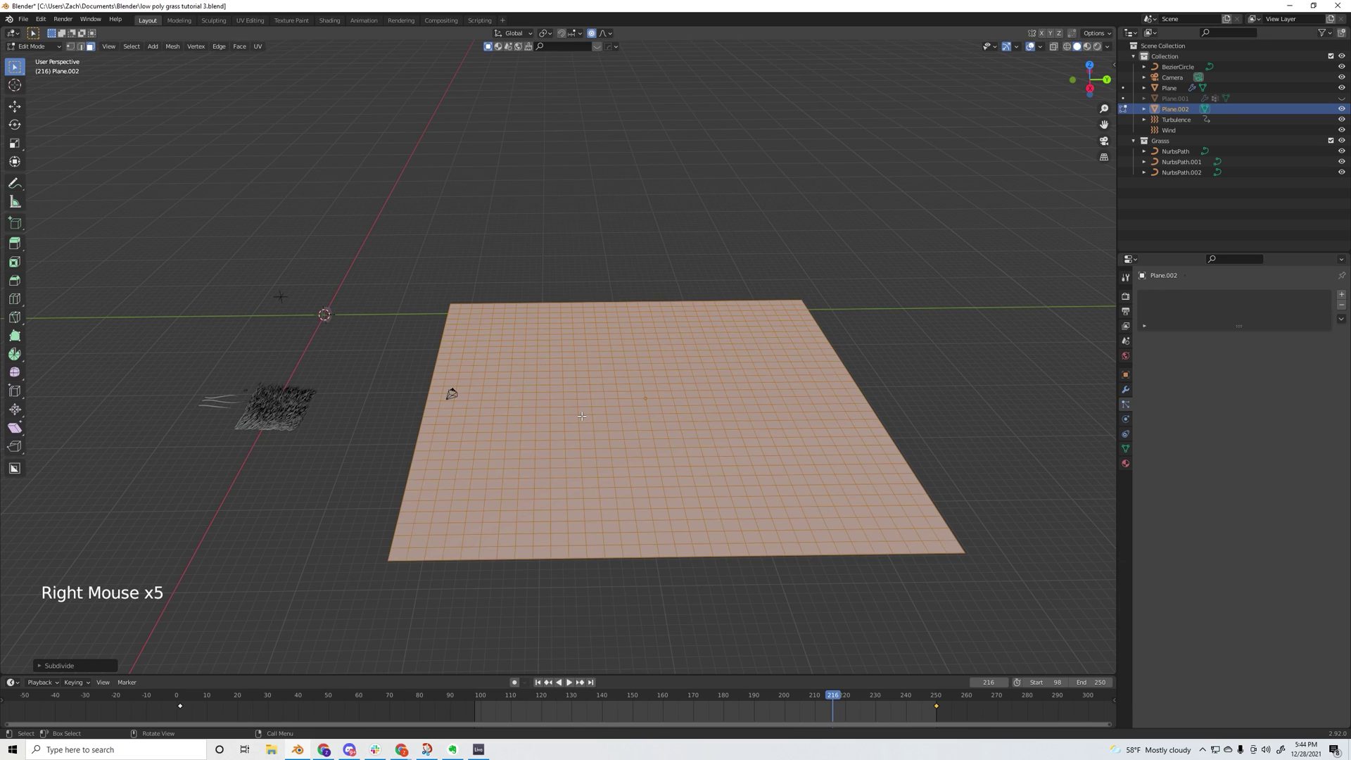
key("Tab")
key("Tab")
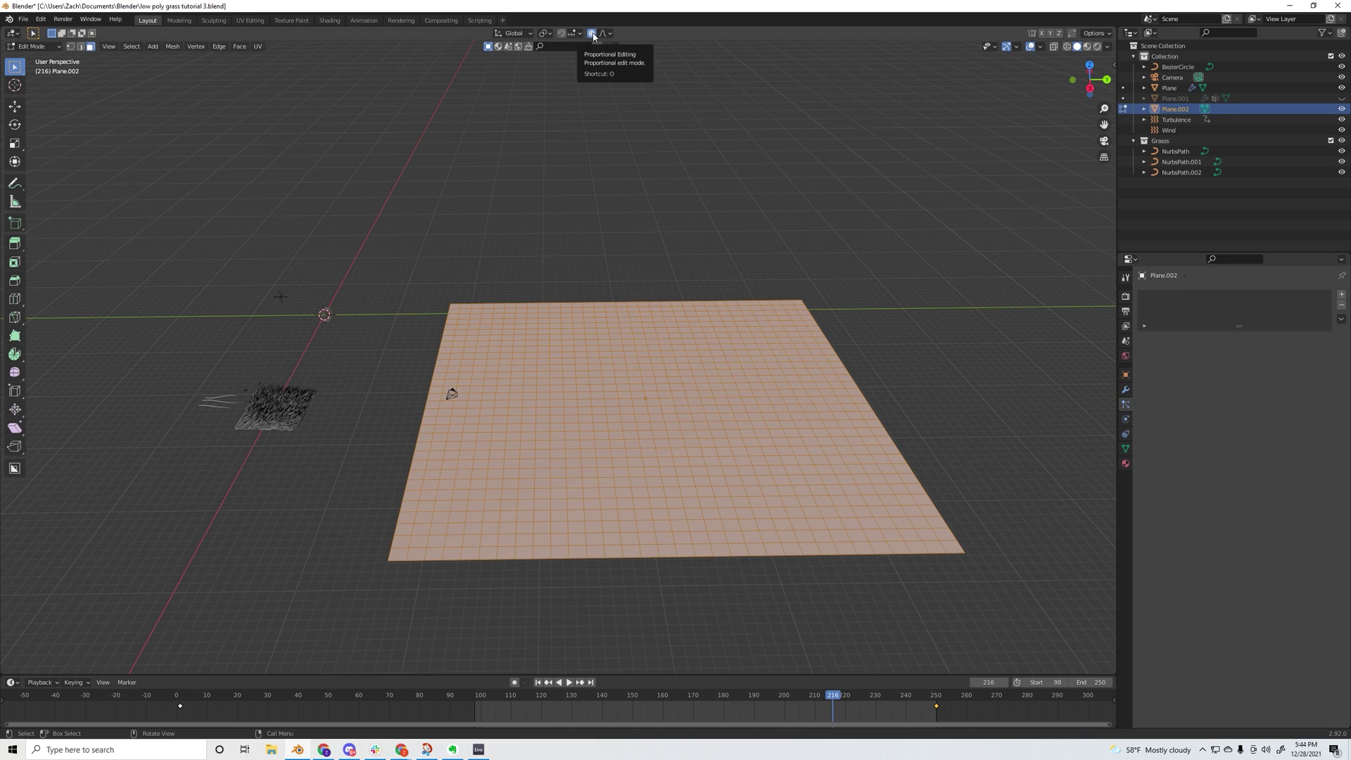
left_click(596, 35)
left_click(596, 35)
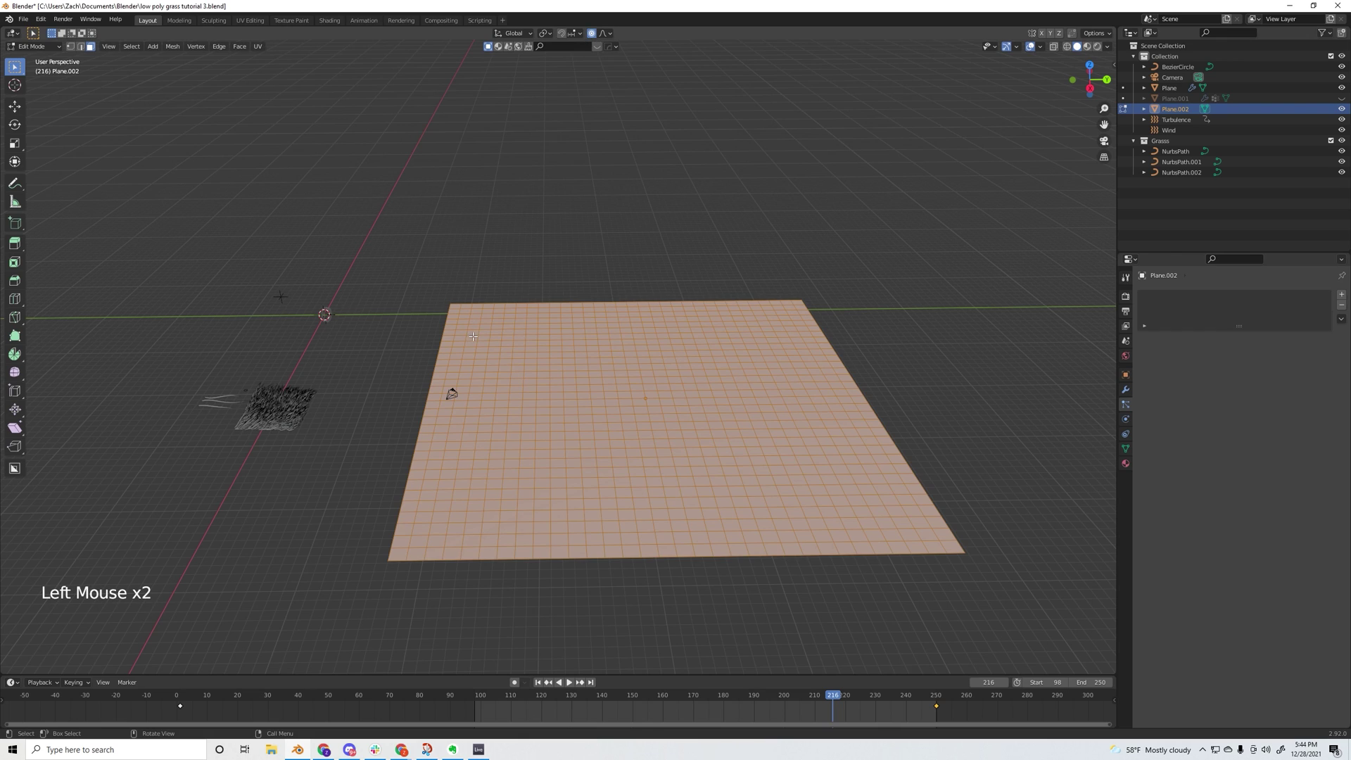
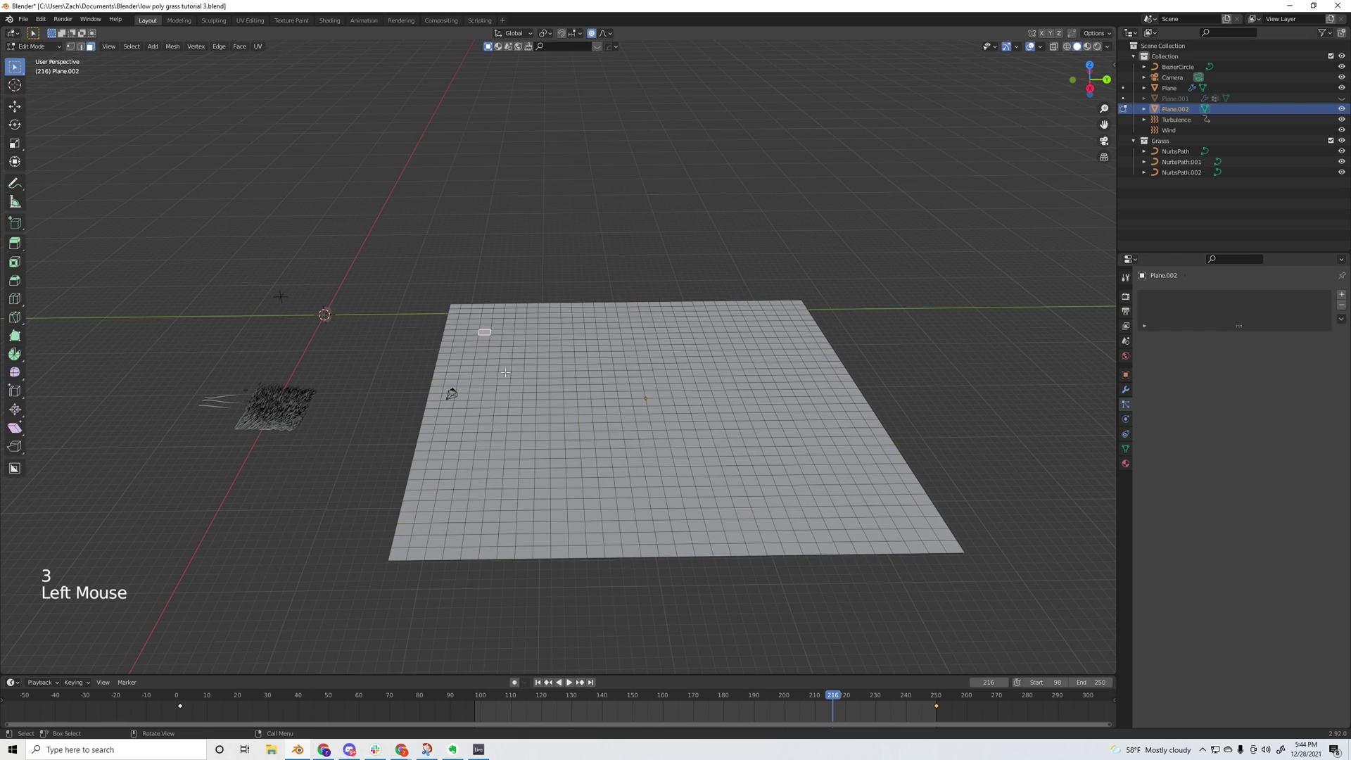
key("g")
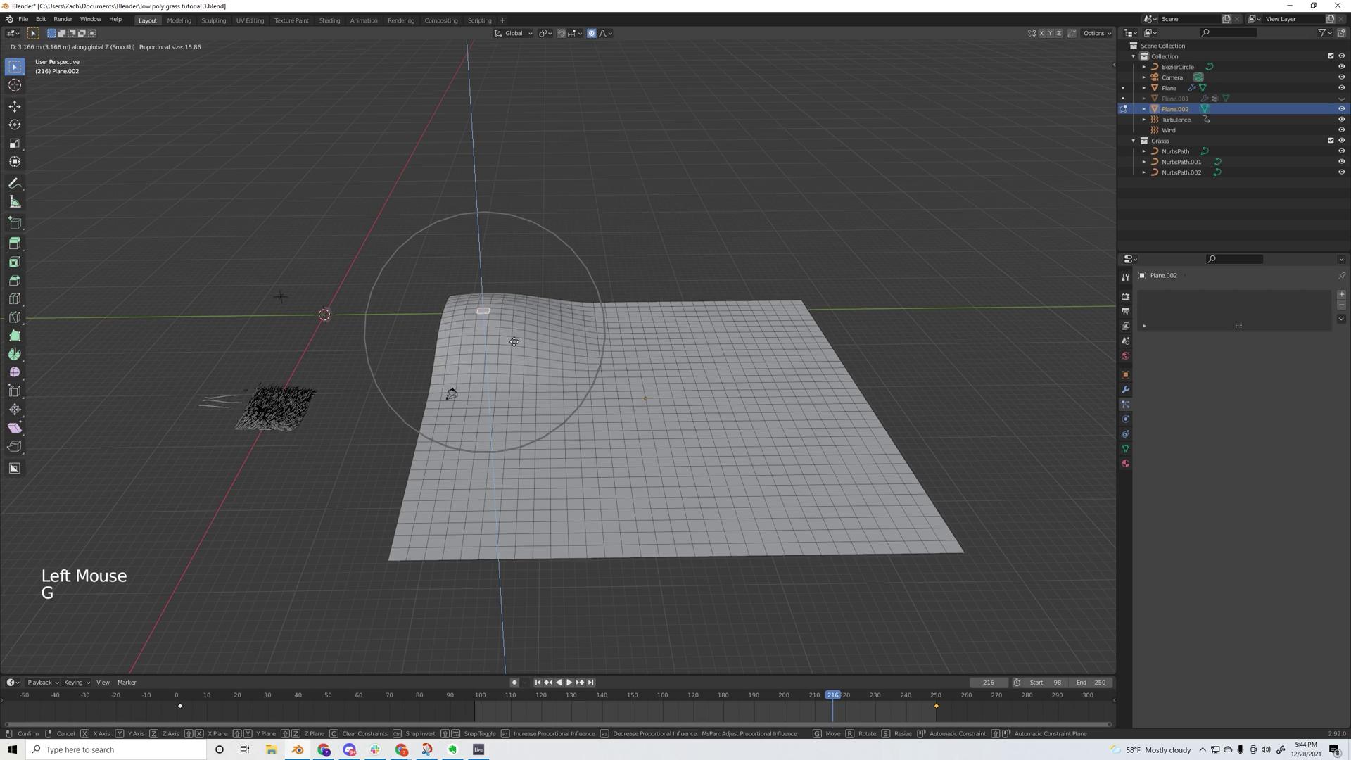
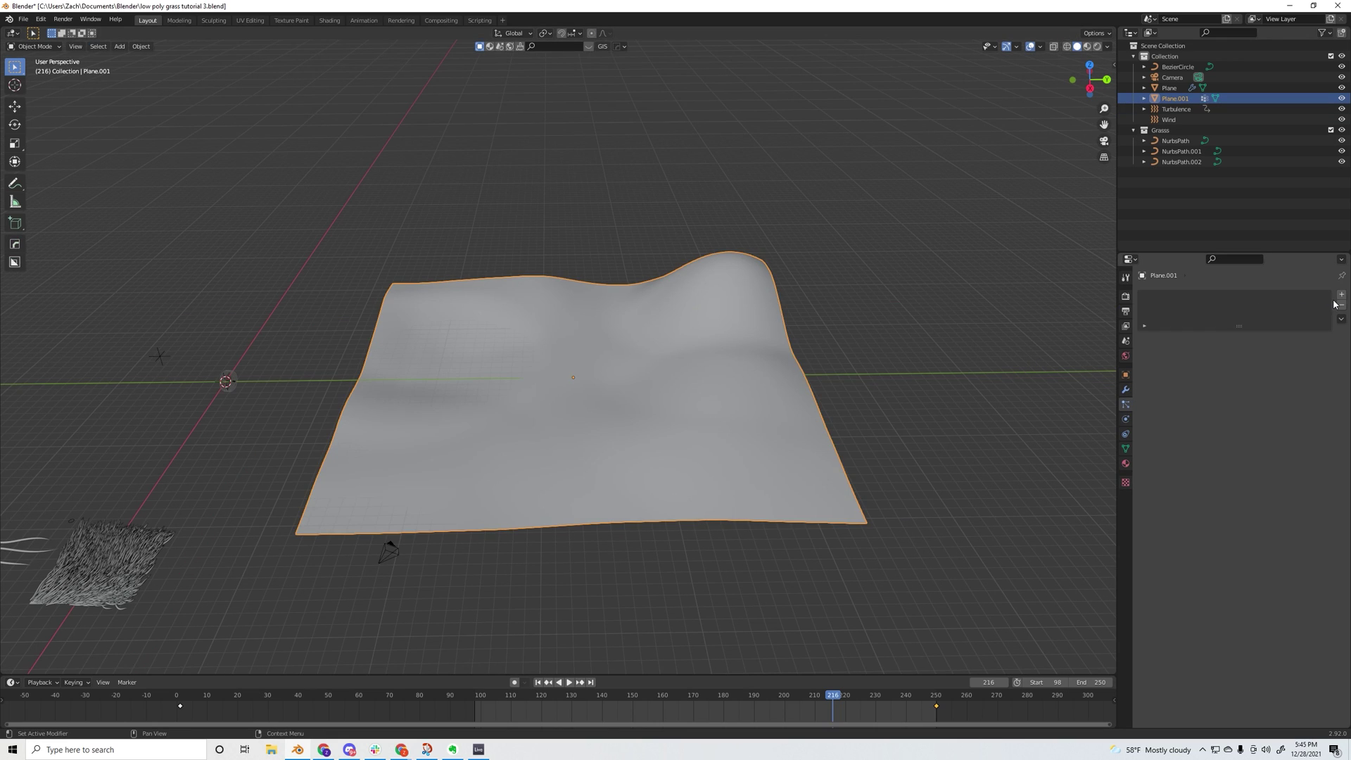
- Add a particle system to the terrain reusing the existing grass ParticleSettings data-block
left_click(1341, 298)
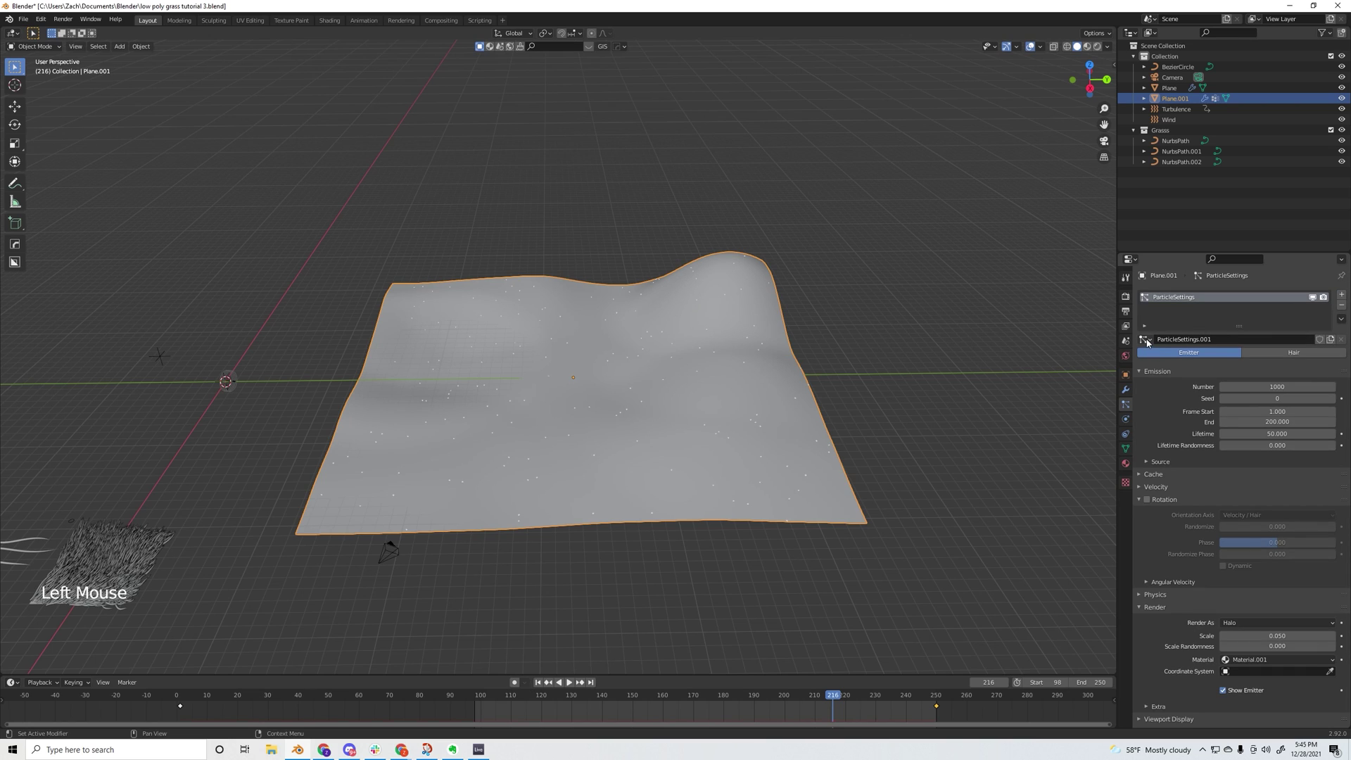
left_click(1149, 342)
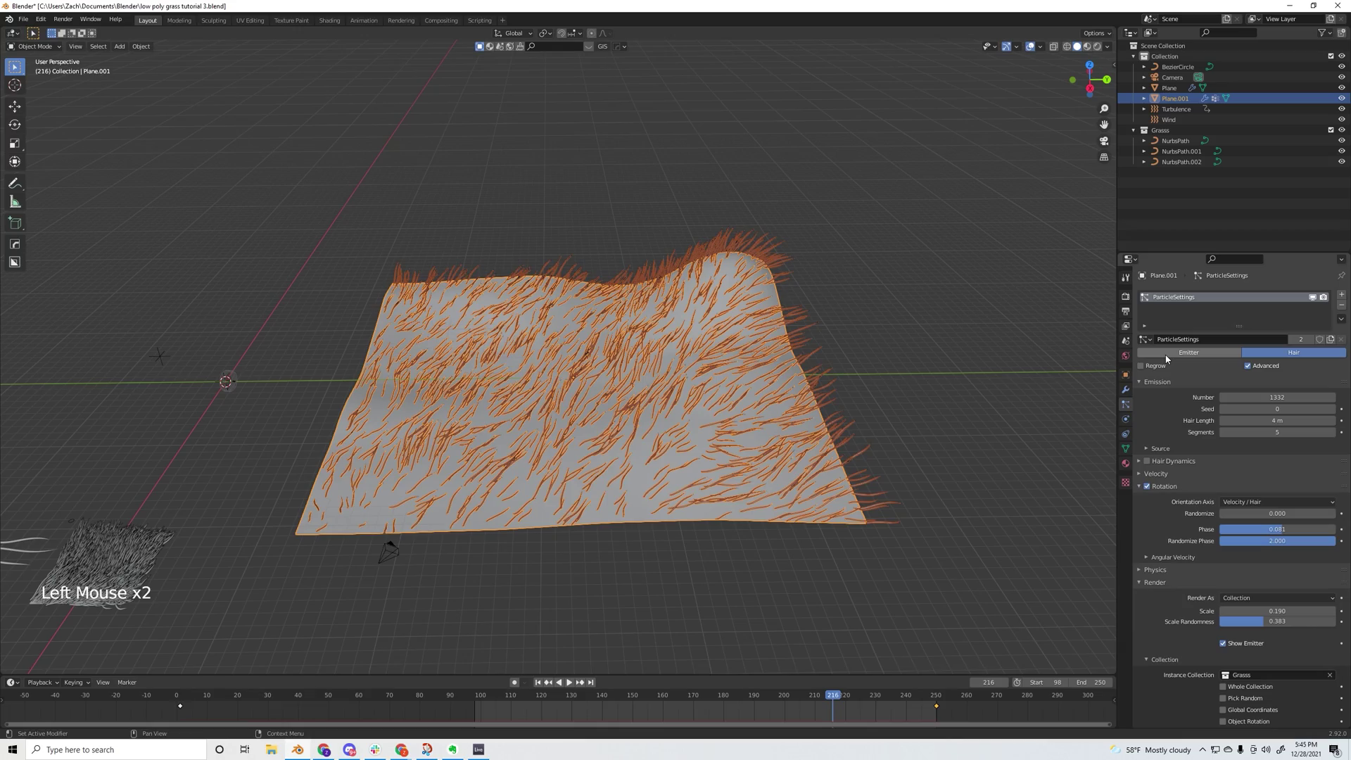
middle_click(453, 422)
middle_click(643, 420)
middle_click(647, 445)
middle_click(608, 512)
scroll("up", 3)
middle_click(611, 481)
- Preview the grassy hills in rendered shading, return to solid view and reveal the Children options
left_click(1098, 51)
left_click(659, 158)
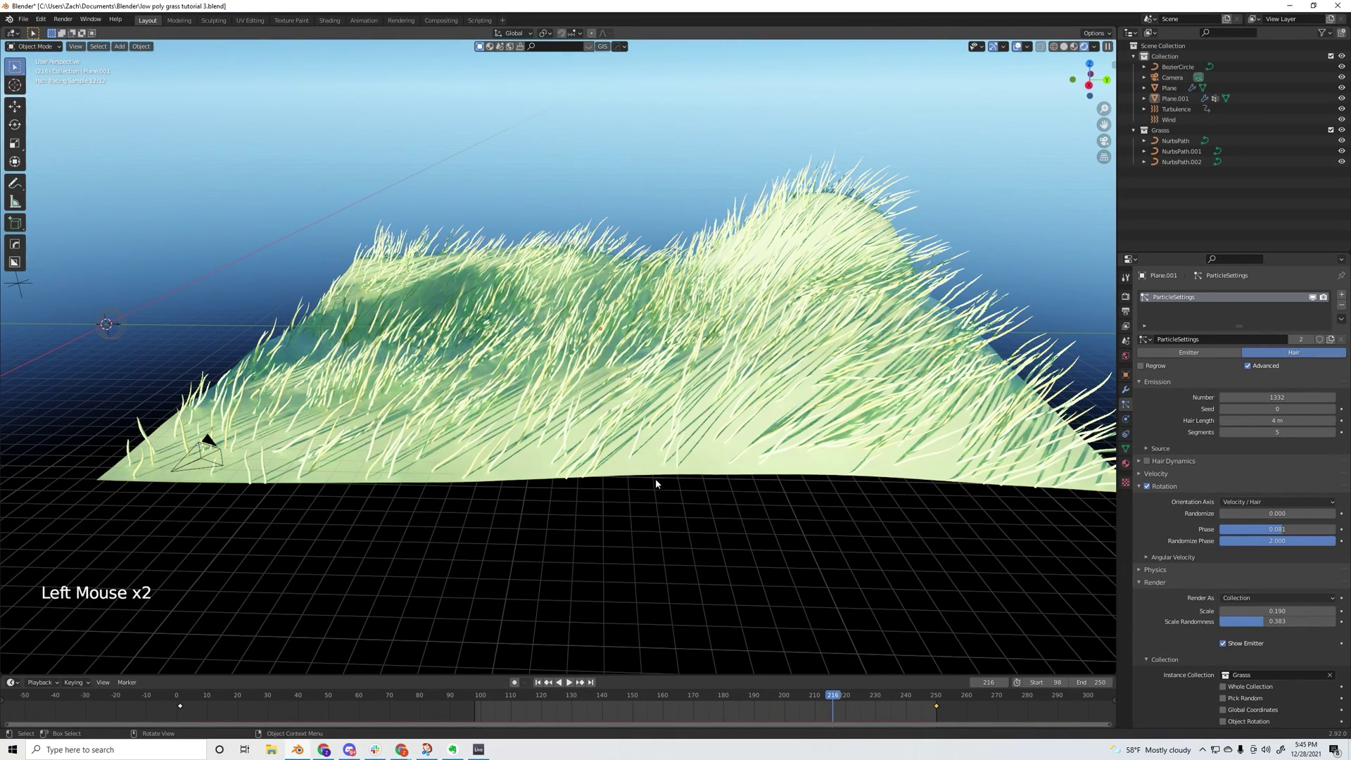
left_click(1066, 48)
left_click(774, 411)
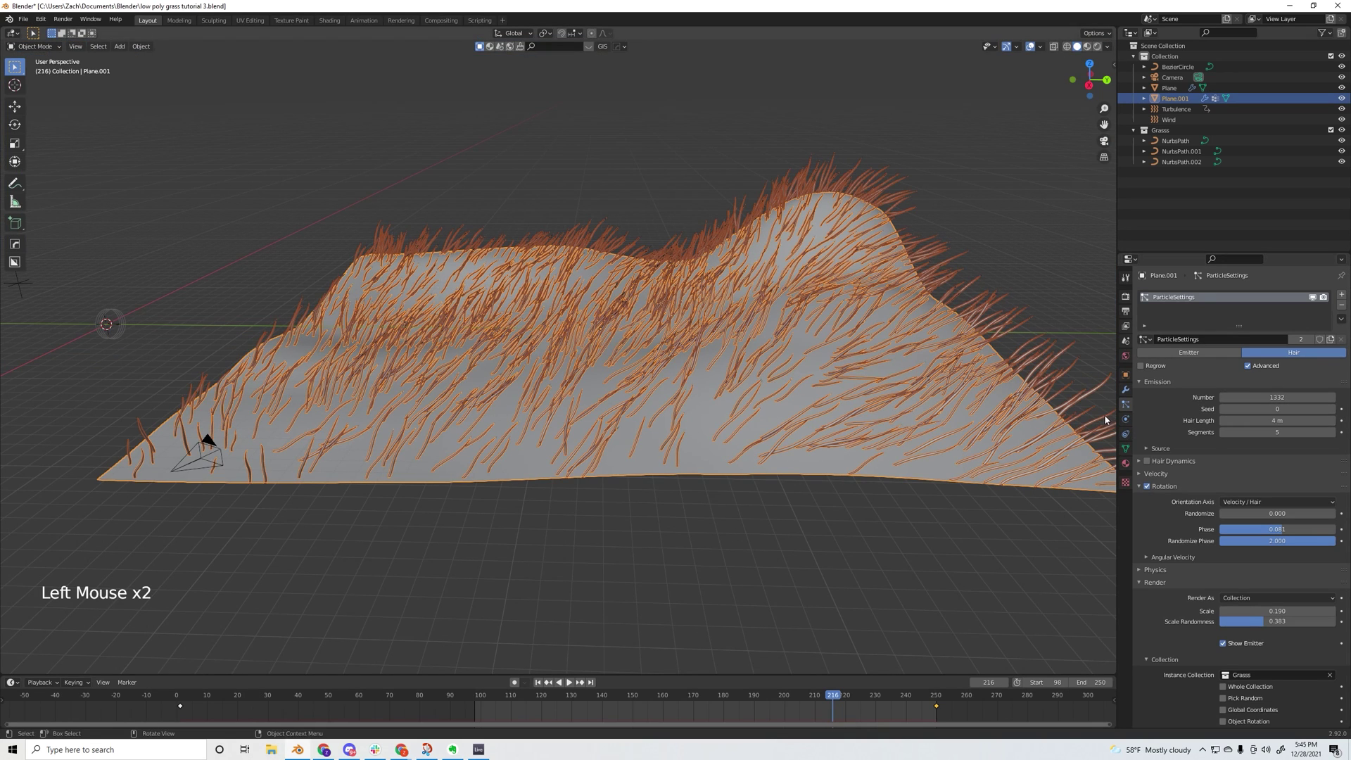
scroll("down", 3)
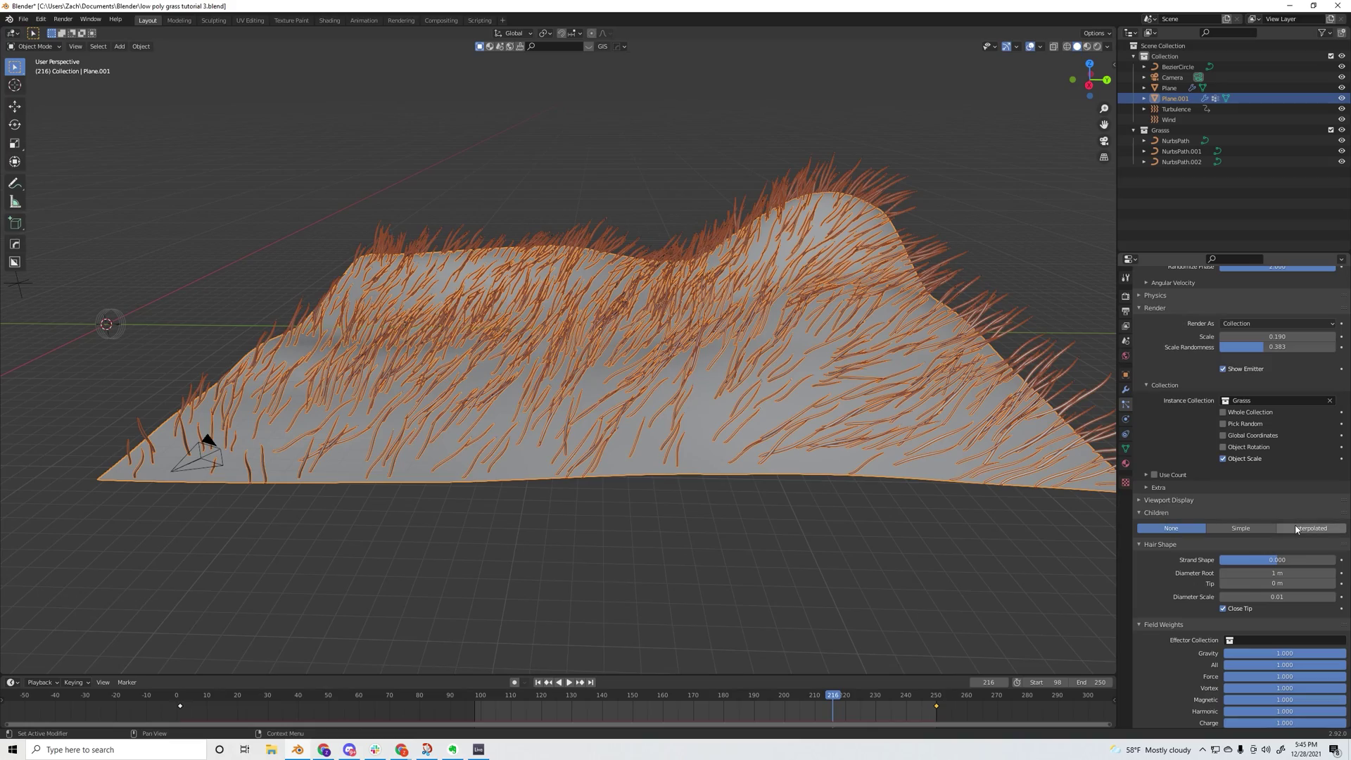
- Enable Interpolated children to thicken the grass and orbit to inspect the dense field
left_click(1298, 527)
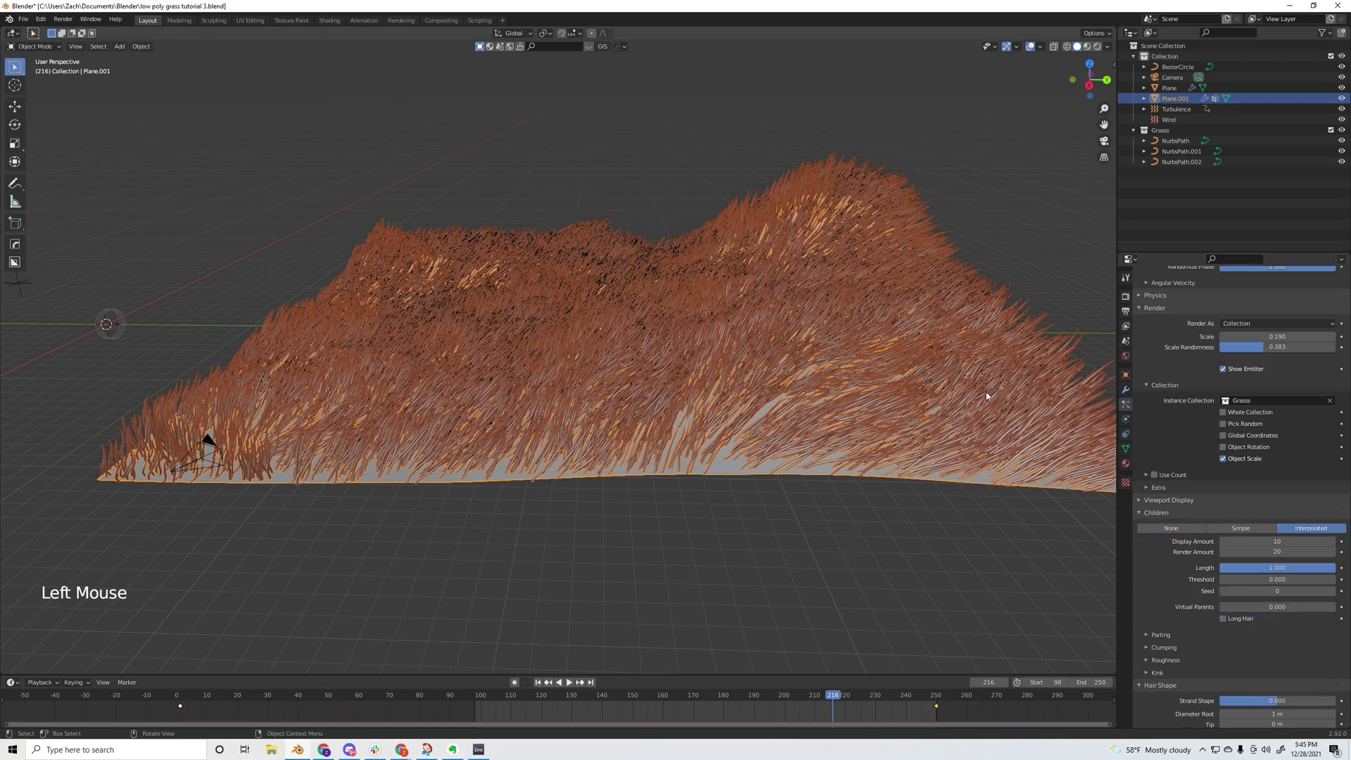
middle_click(852, 328)
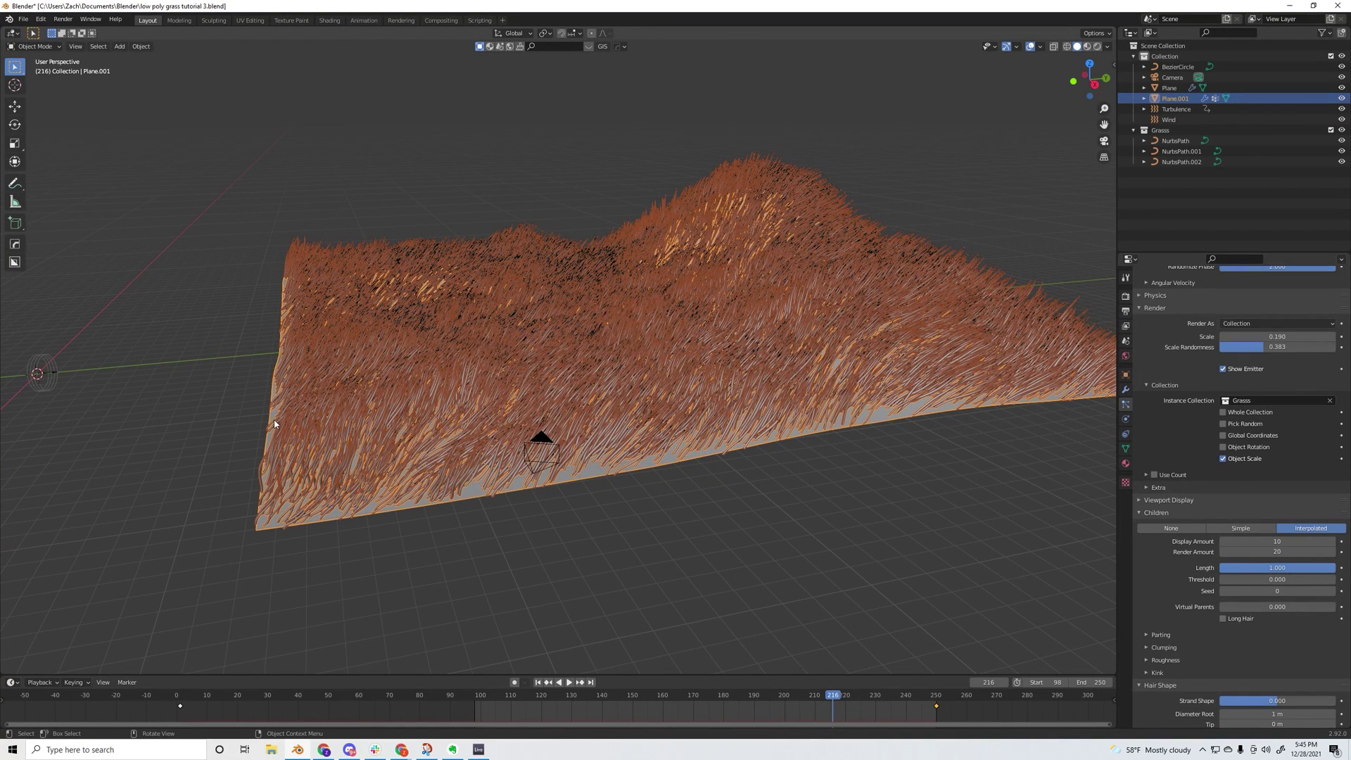
middle_click(520, 362)
middle_click(603, 444)
middle_click(678, 392)
middle_click(710, 433)
scroll("up", 3)
middle_click(789, 430)
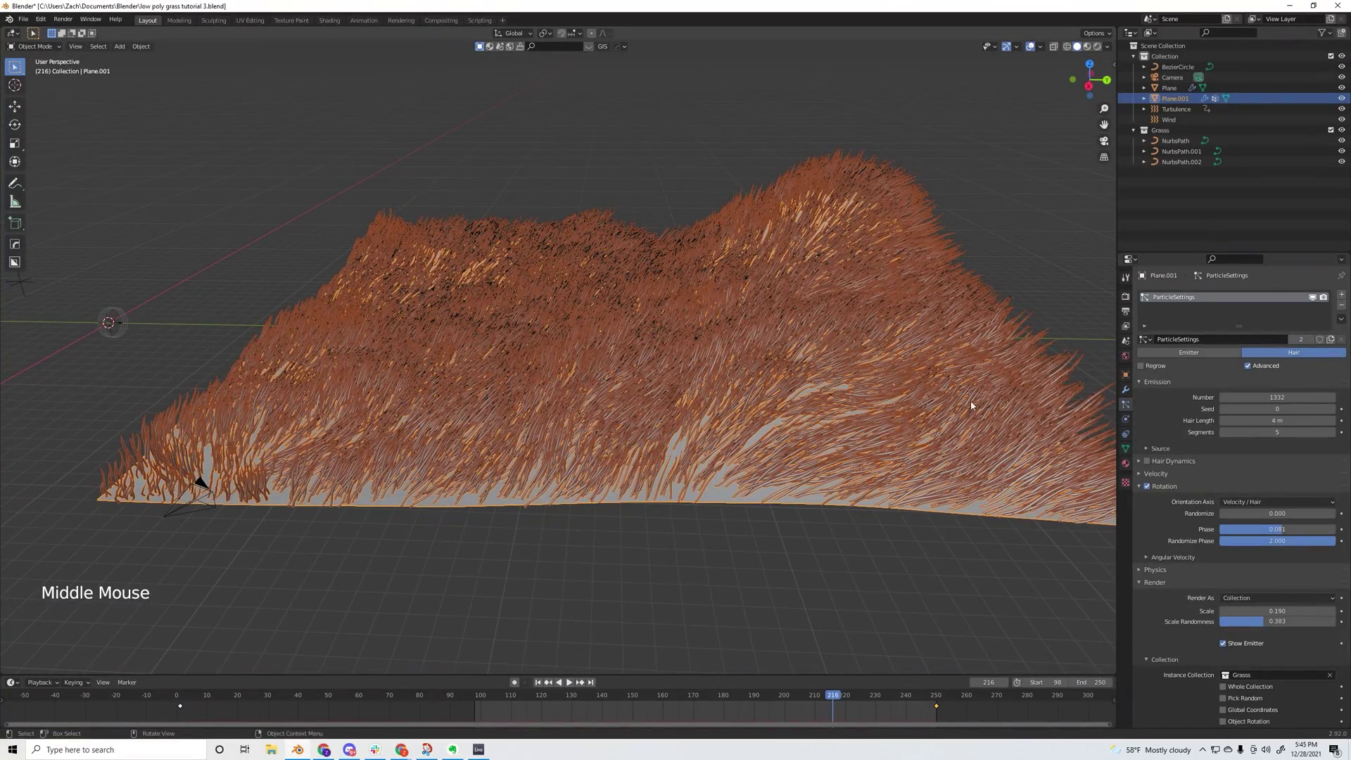
- Frame the final shot of the hills and render the green grassy terrain image
scroll("down", 3)
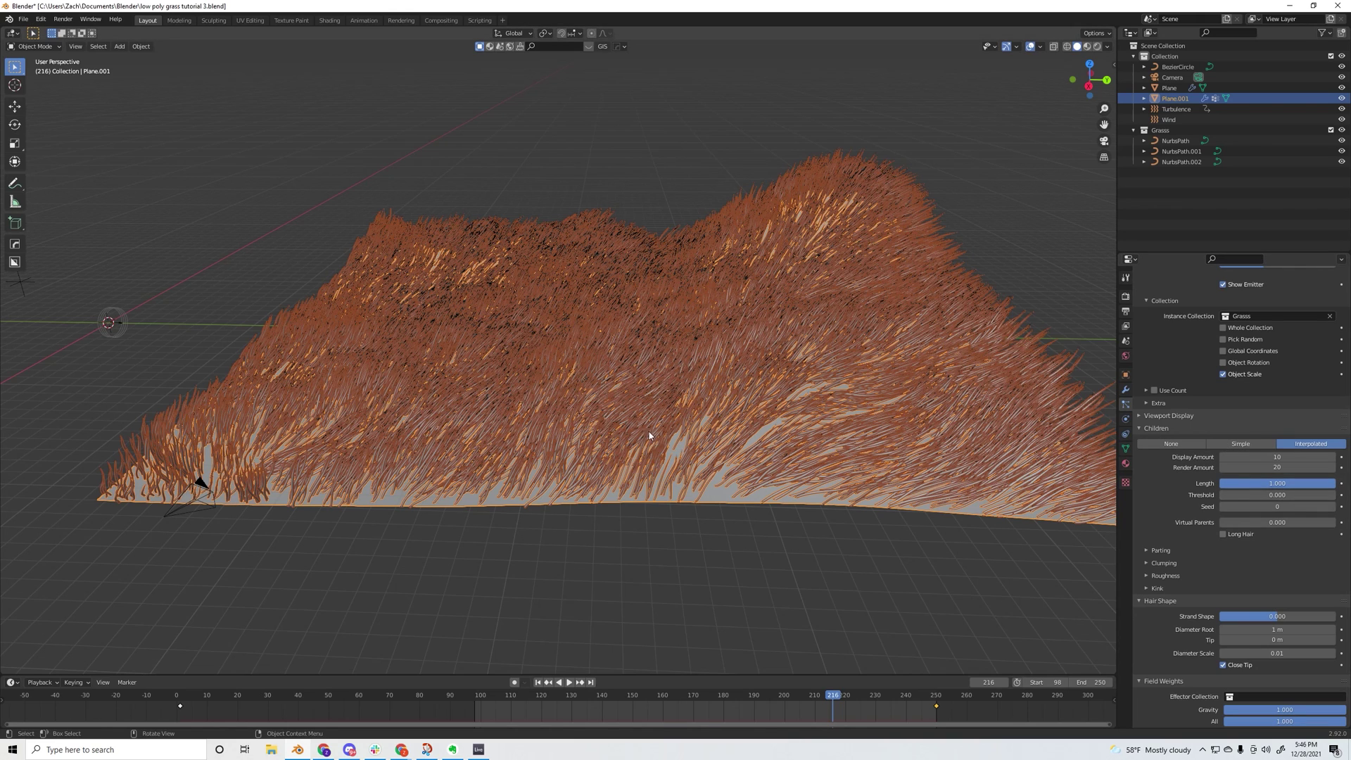
middle_click(667, 420)
left_click(1003, 203)
middle_click(770, 233)
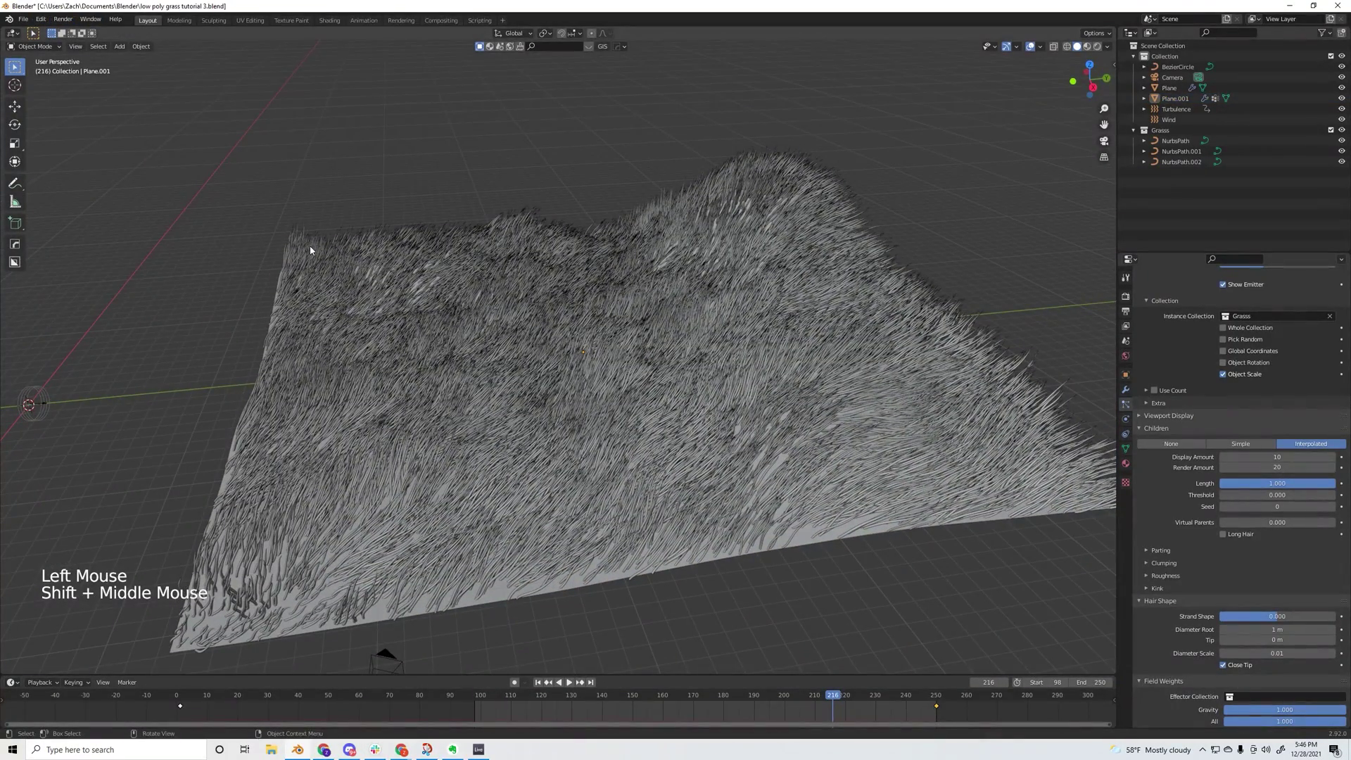
key("ctrl+alt+KP_0")
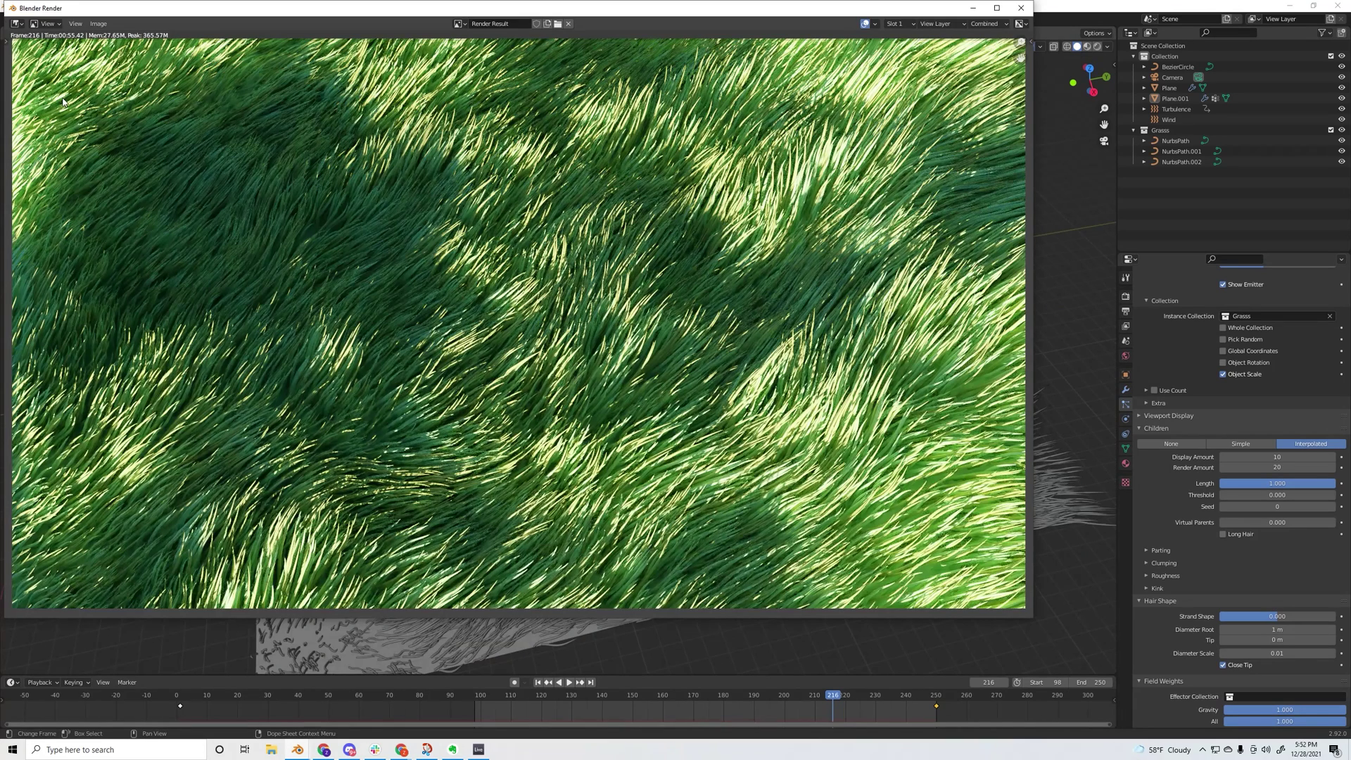